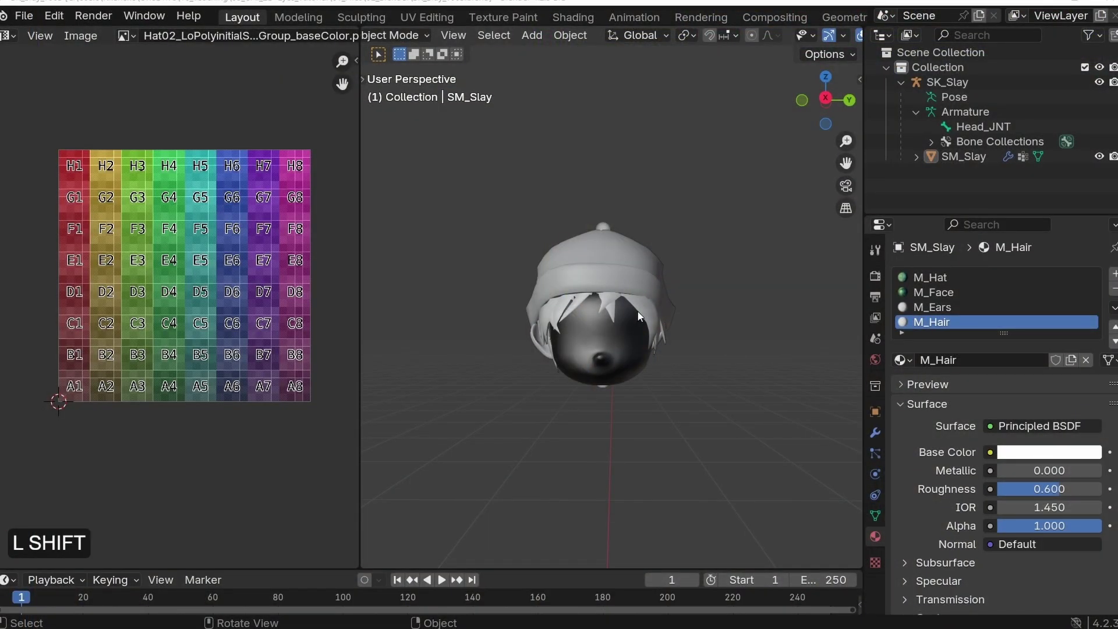
Step: Select the SK_Slay armature and its Head_JNT bone in the head model scene
middle_click(641, 314)
double_click(689, 300)
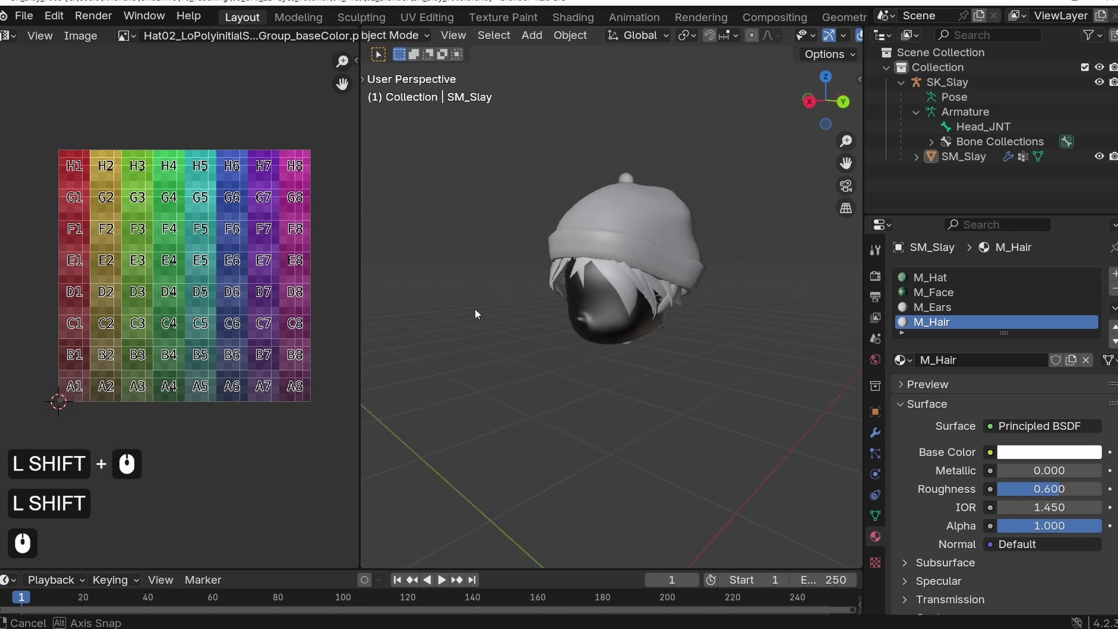
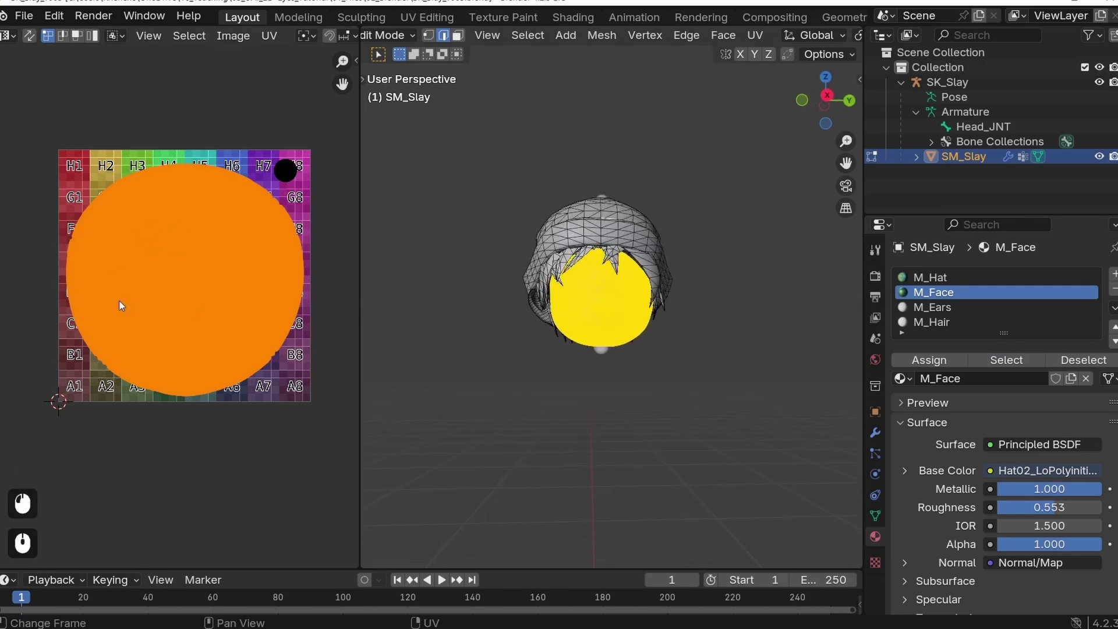
left_click(759, 42)
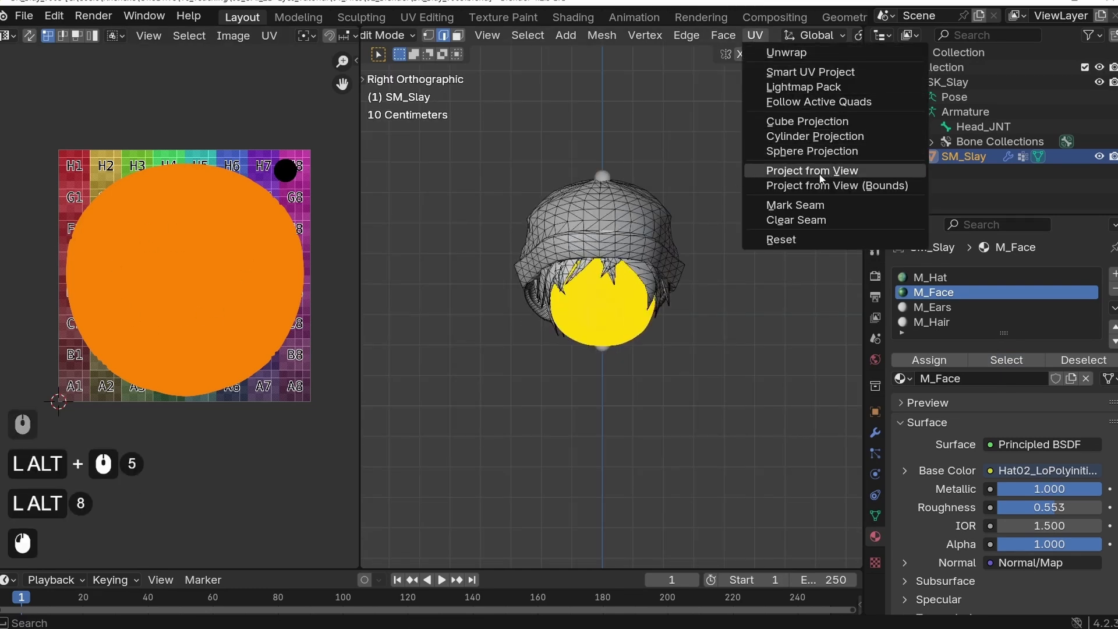
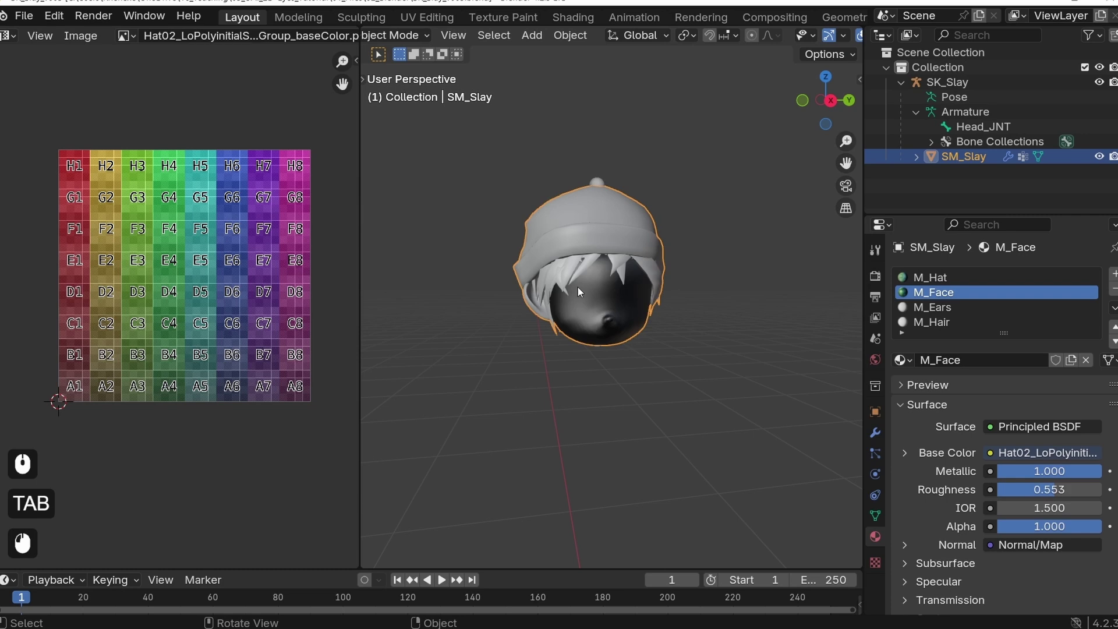
left_click(656, 279)
left_click(703, 251)
left_click(956, 88)
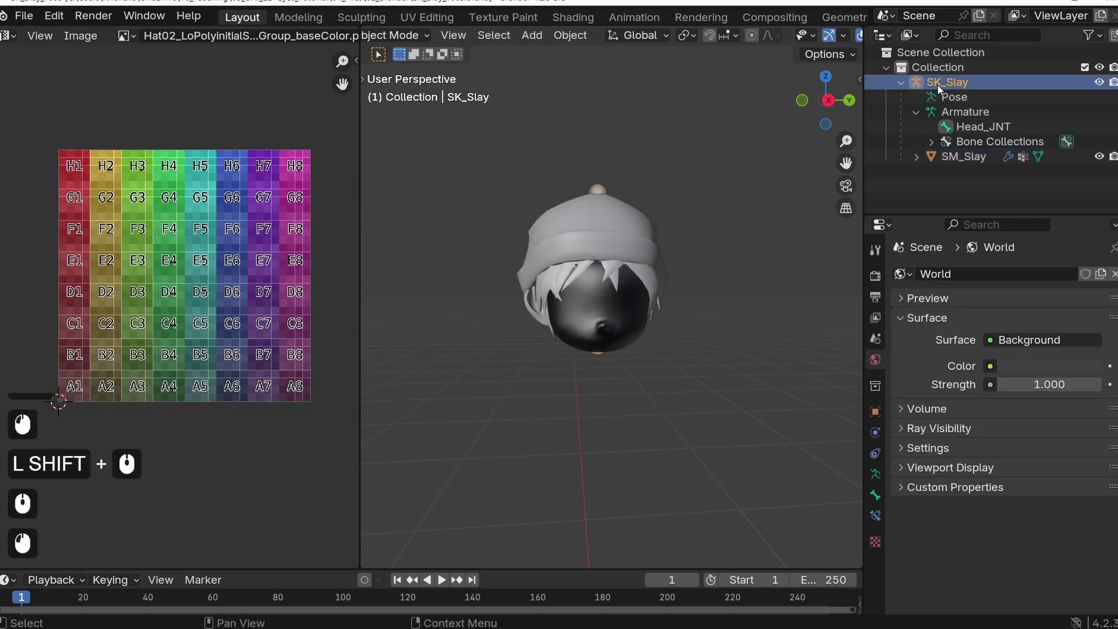
left_click(978, 129)
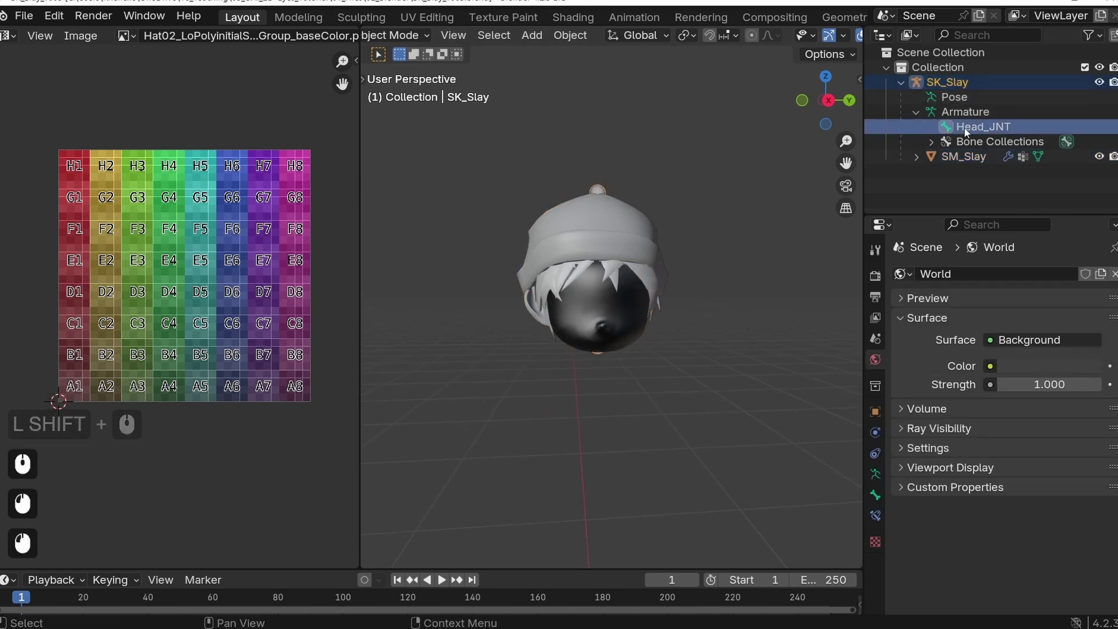
Step: Add the SM_Slay mesh to the selection and show its zero location/rotation, unit scale transform
key("Tab")
double_click(649, 298)
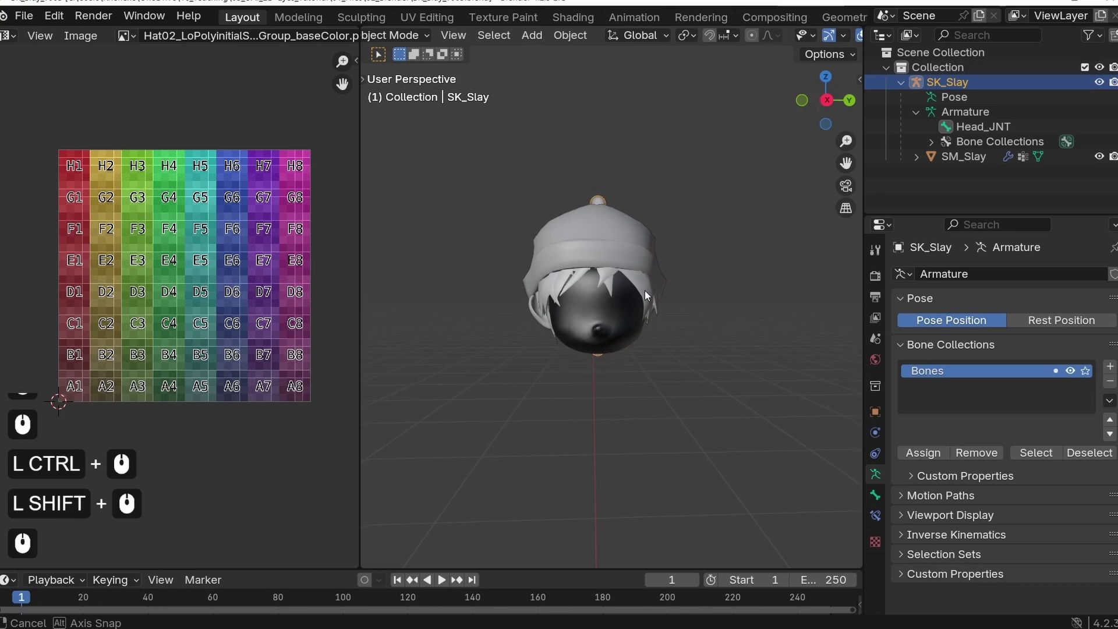
left_click(441, 147)
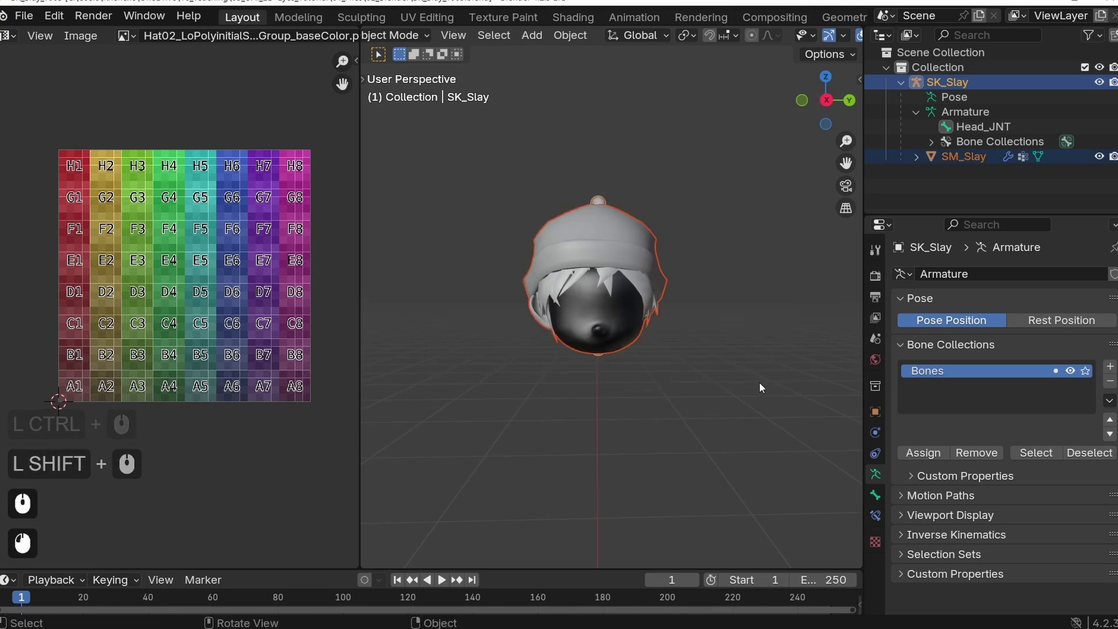
key("n")
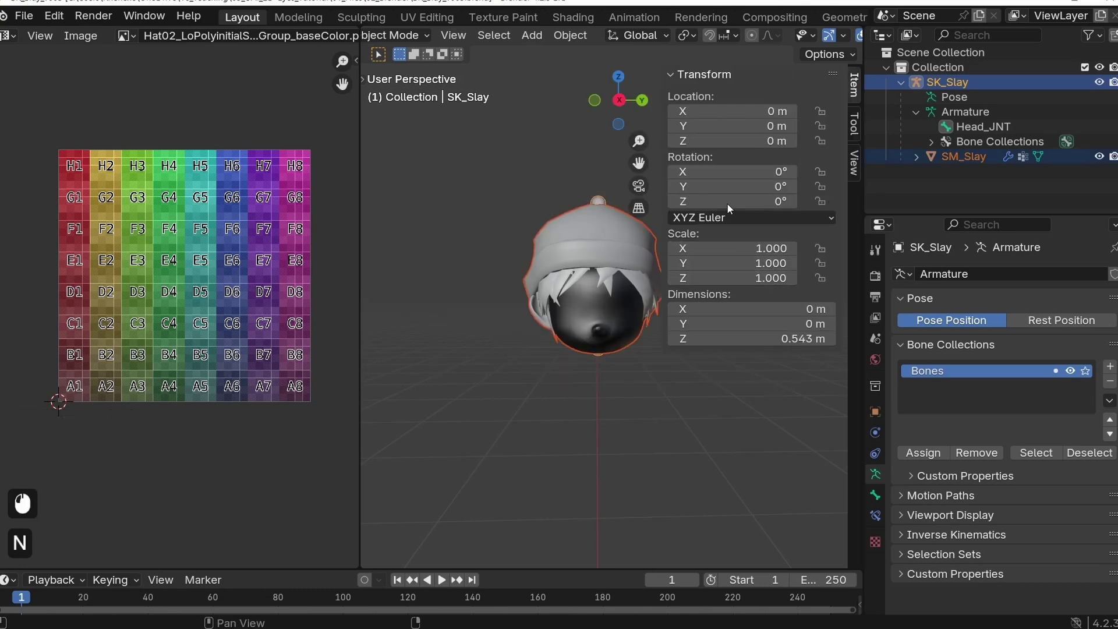
Step: Start an FBX export of the selection with animation export turned off
key("n")
left_click(23, 19)
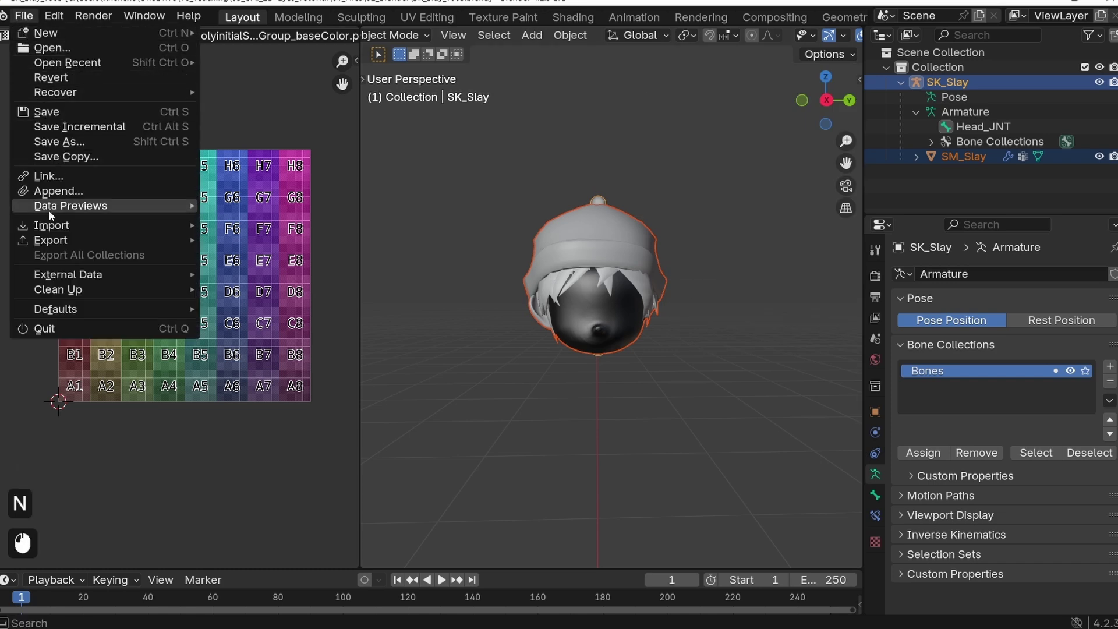
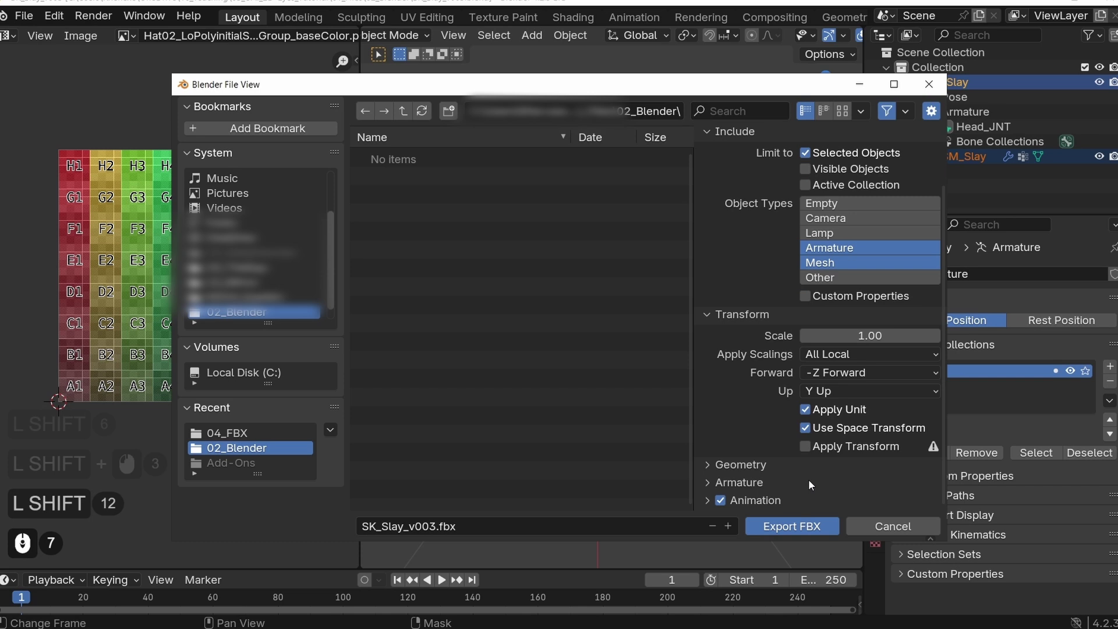
left_click(727, 503)
left_click(714, 489)
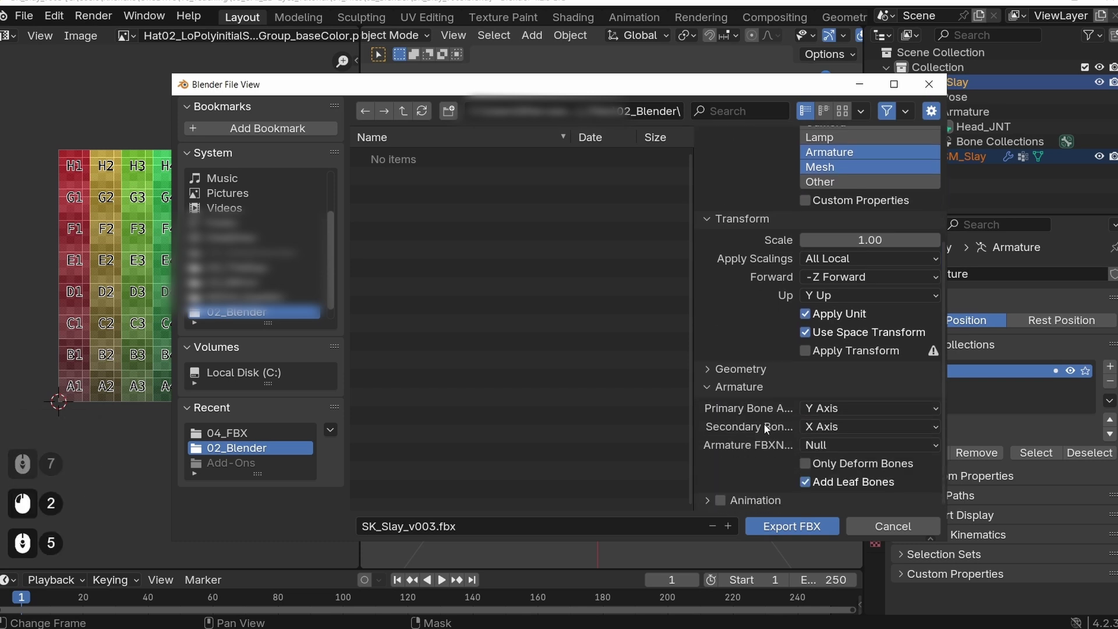
Step: Set primary bone axis X, secondary bone axis -Y and disable Add Leaf Bones
left_click(825, 409)
left_click(829, 430)
left_click(847, 428)
left_click(838, 517)
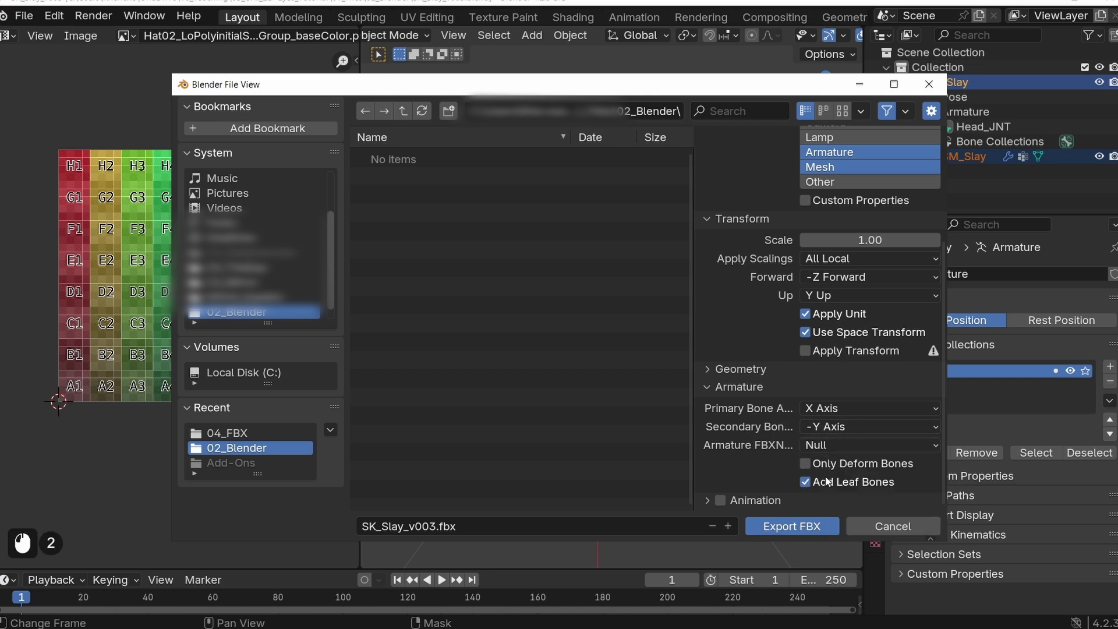
left_click(805, 484)
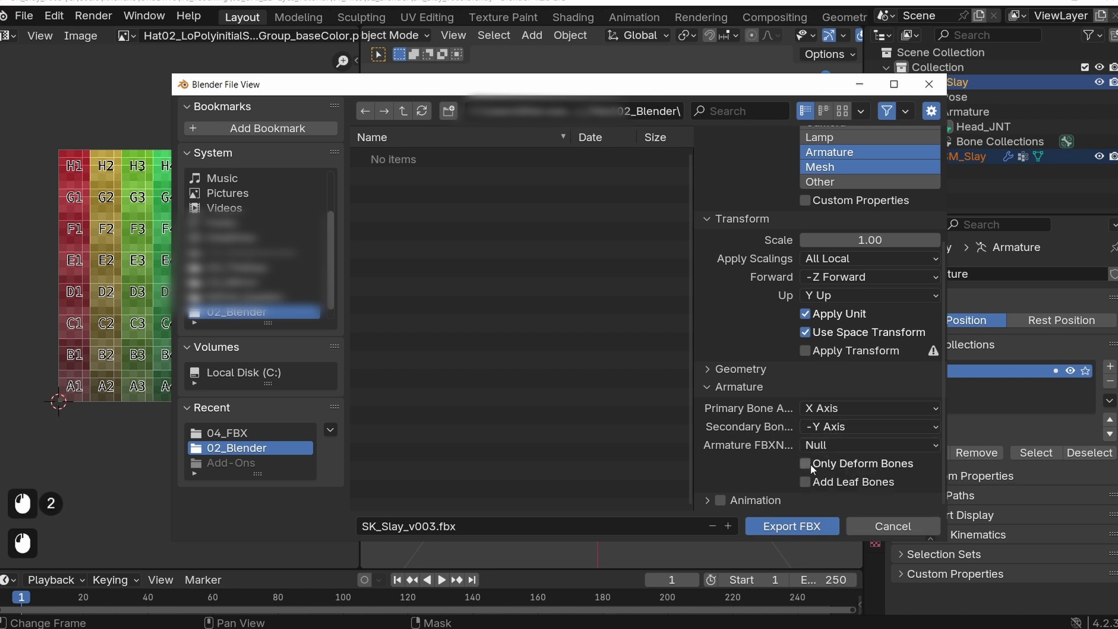
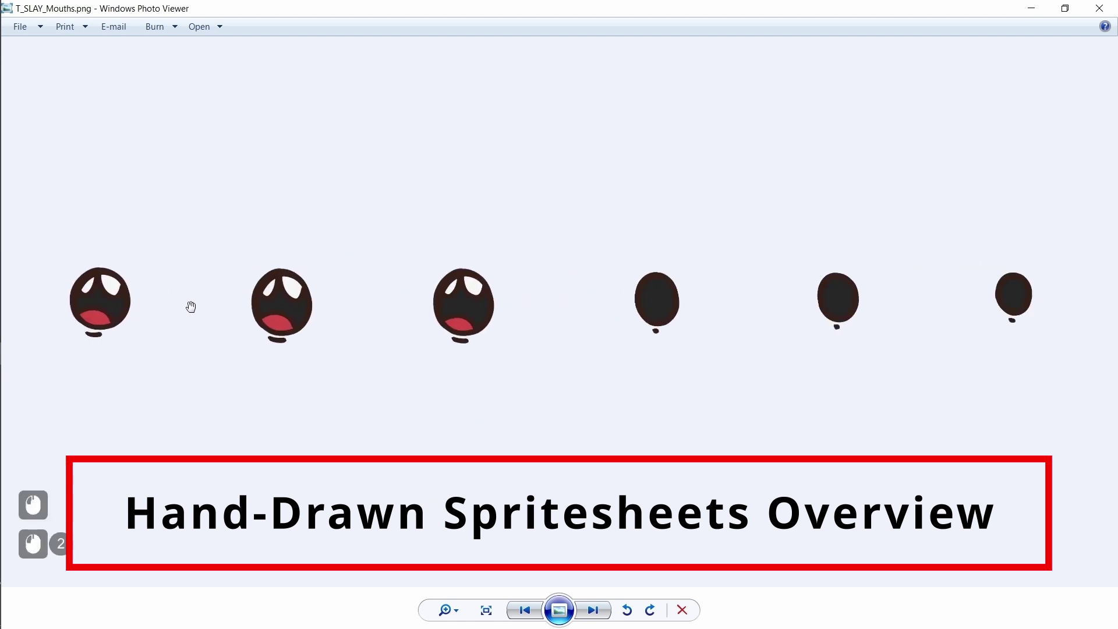
Step: Page through the hand-drawn face spritesheet images in Windows Photo Viewer
key("Right")
key("Right")
Step: Launch UE 5.5 and apply Paper2D texture settings to the Slay spritesheet textures
key("Right")
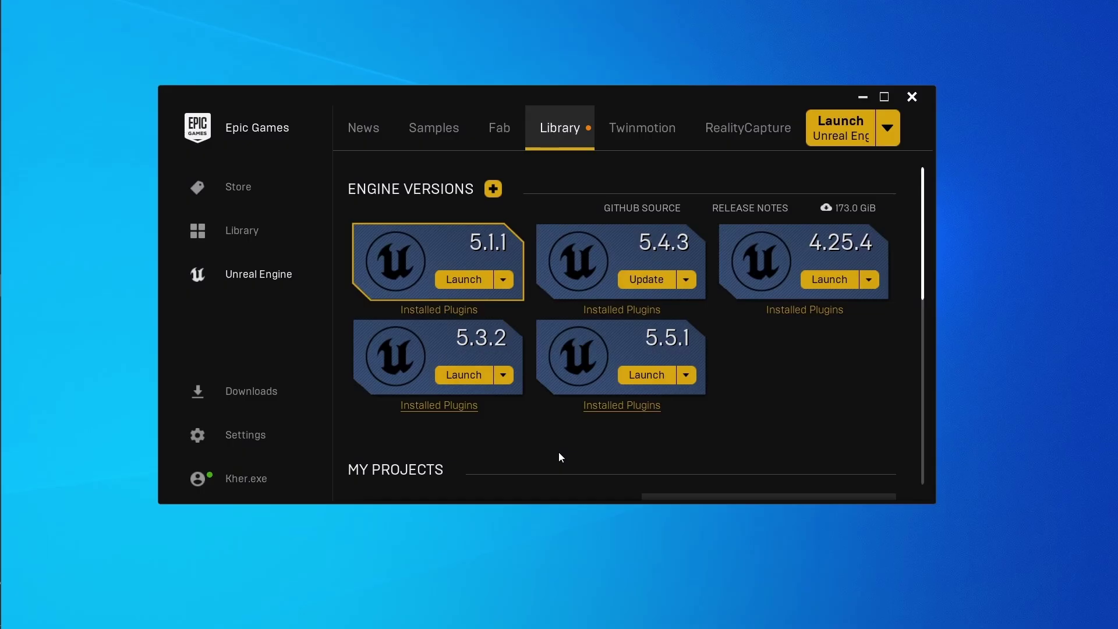
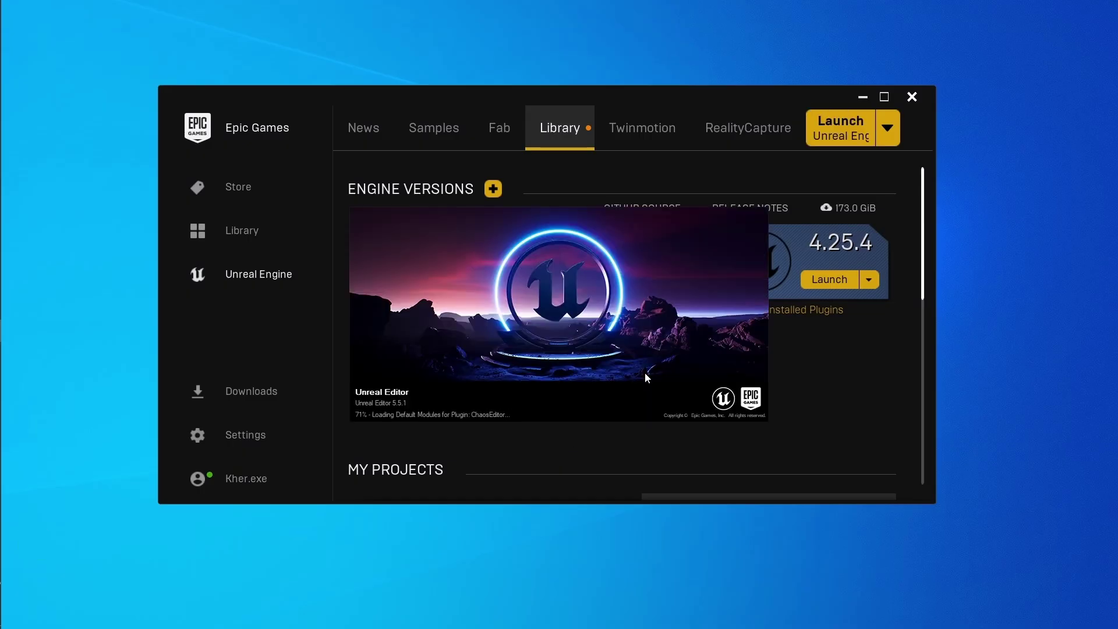
left_click(649, 377)
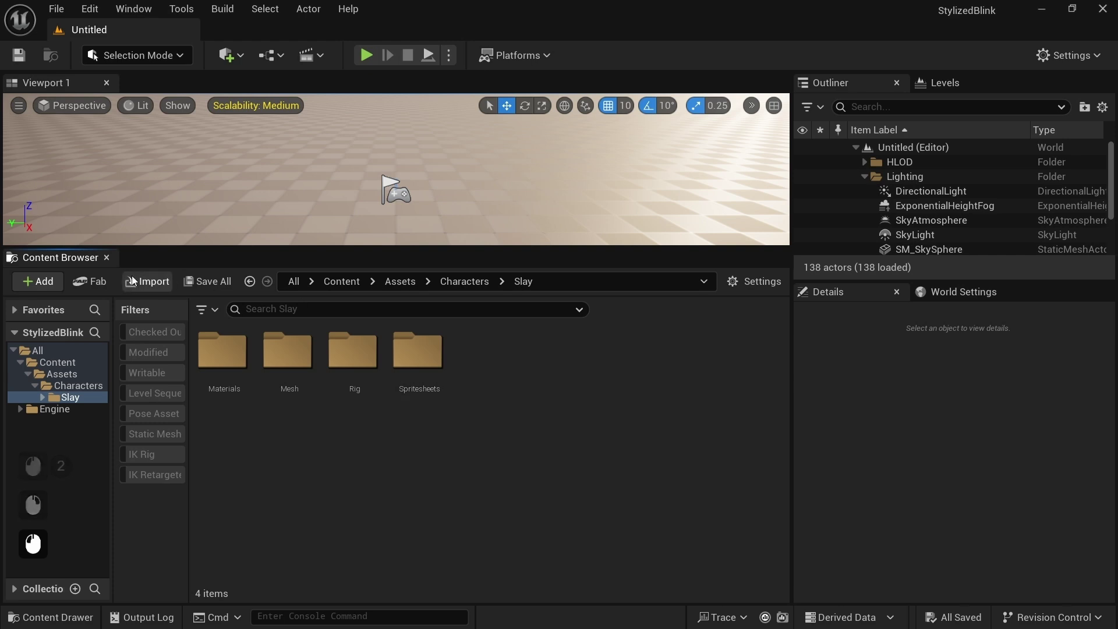
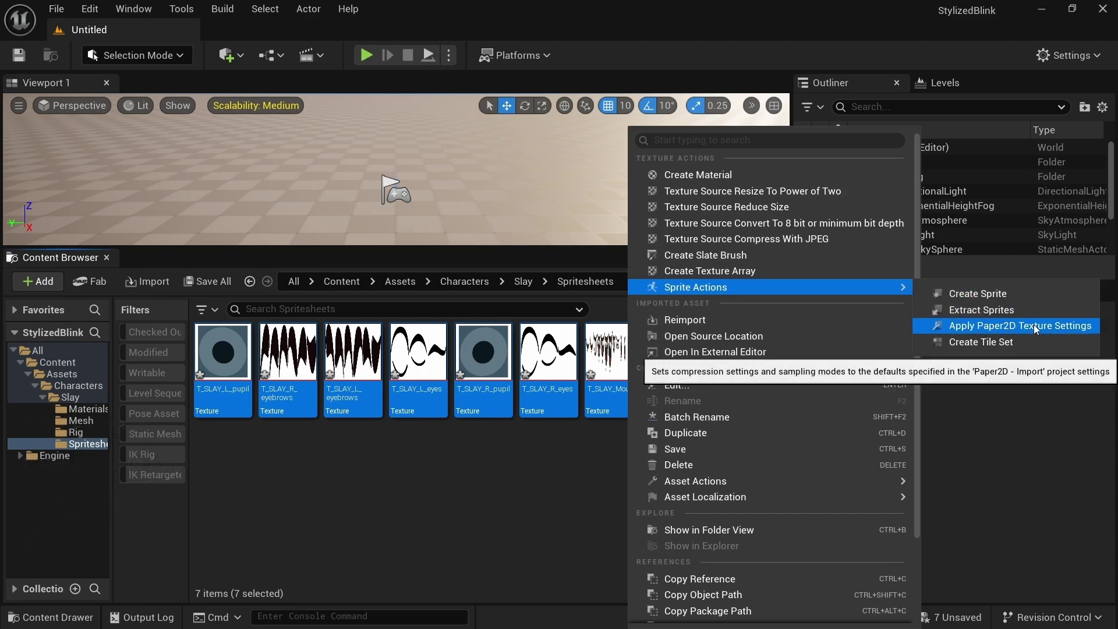
left_click(1038, 327)
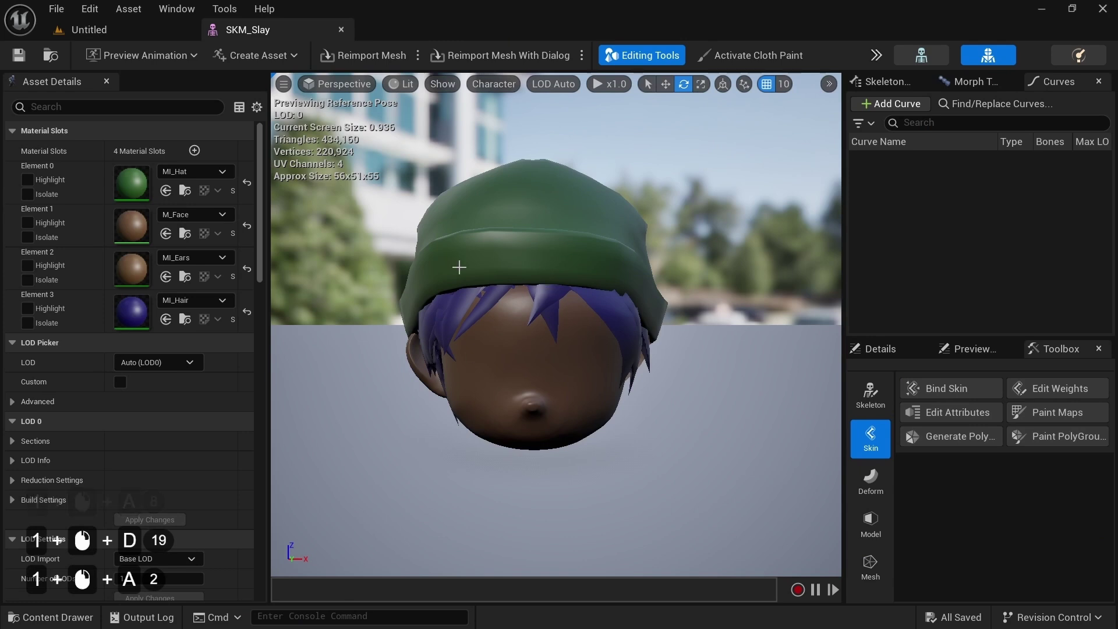
Step: In M_Face, add a Constant3Vector node and convert it to a parameter
double_click(136, 228)
right_click(658, 248)
scroll("down", 3)
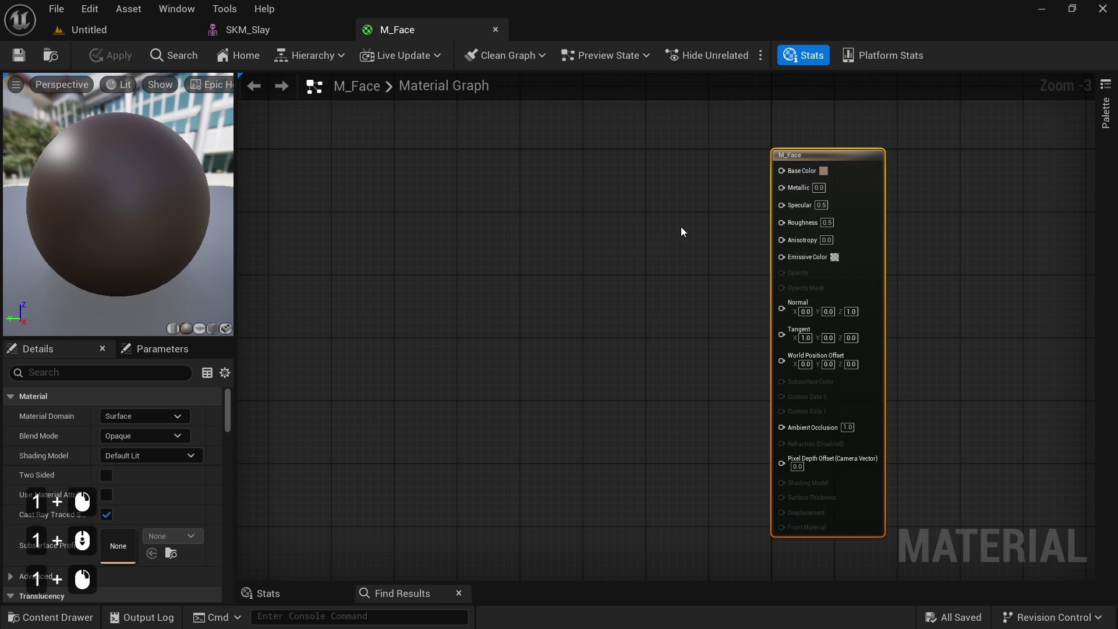
key("3")
left_click(607, 146)
key("3")
key("3")
key("3")
left_click(646, 152)
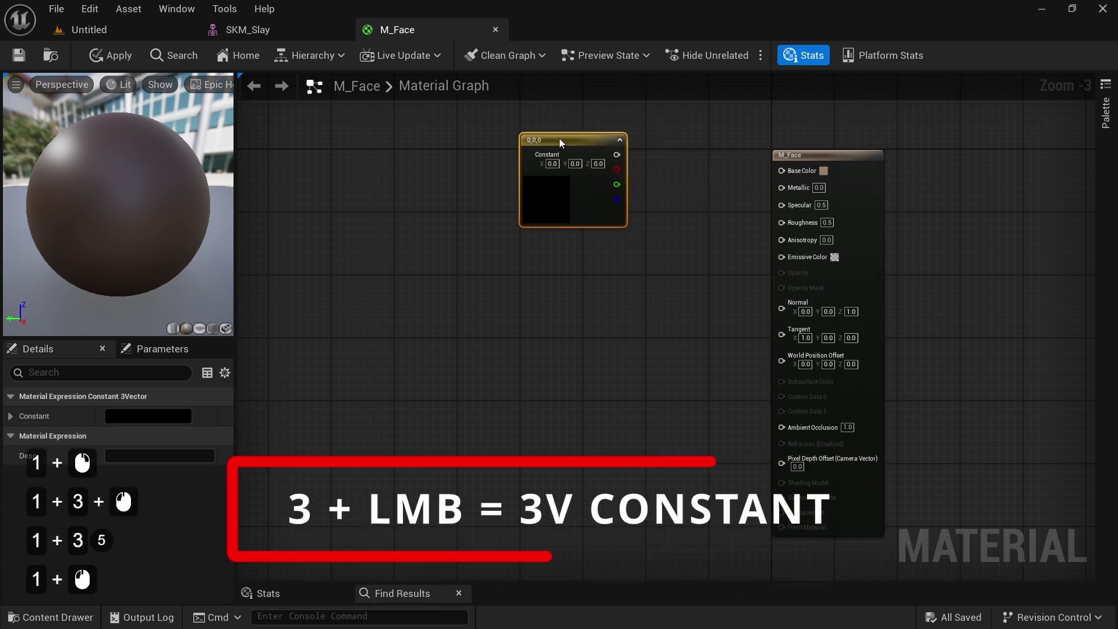
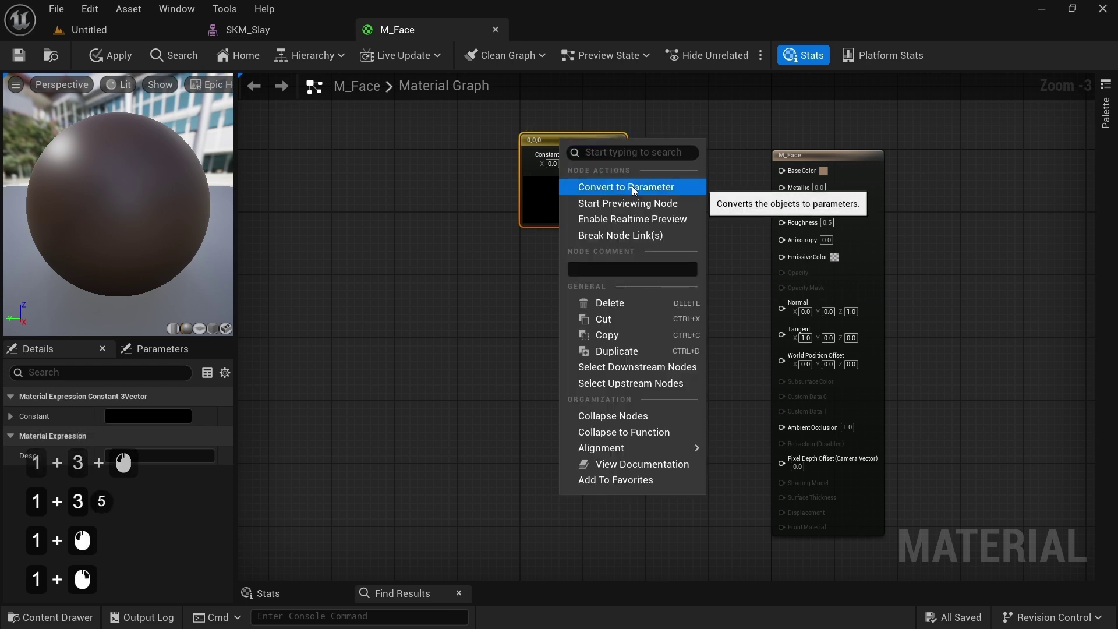
left_click(636, 191)
Step: Name the parameter Skin Color, give it a brown default and wire it to Base Color
key("shift+1")
key("shift+1")
key("shift+1")
key("shift+s")
key("space")
key("Return")
key("ctrl+c")
double_click(637, 190)
key("ctrl+v")
double_click(766, 540)
left_click(773, 355)
left_click(754, 316)
left_click(775, 372)
left_click(764, 566)
left_click(627, 162)
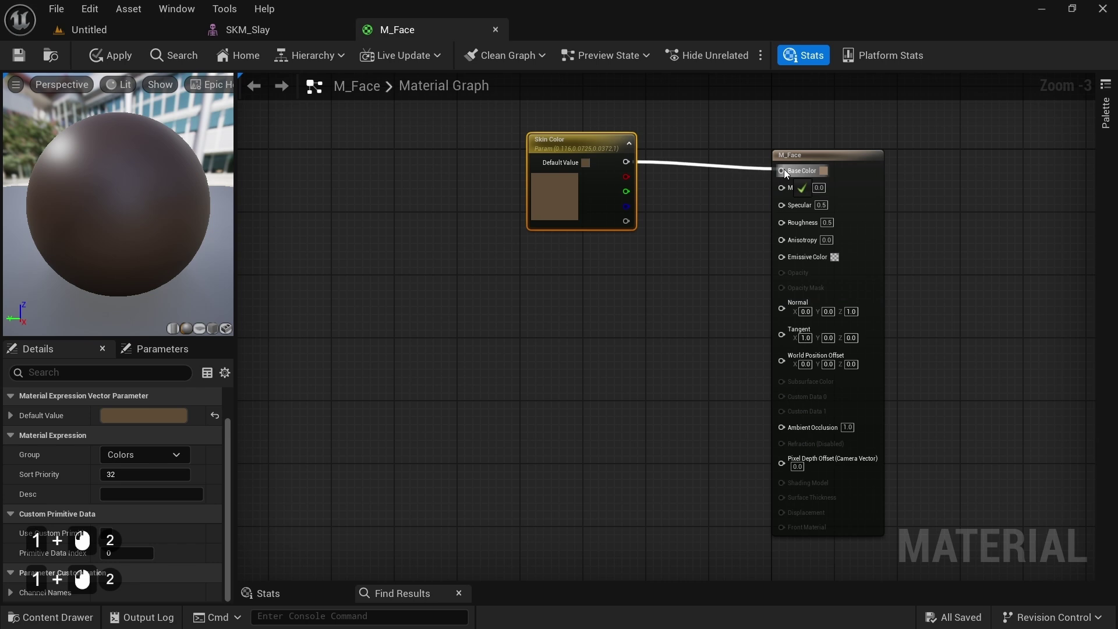
Step: Add a texture sample of T_SLAY_L_eyes and convert it to a T_Eyes Texture parameter
left_click(577, 202)
left_click(589, 304)
key("Return")
left_click(588, 301)
left_click(189, 501)
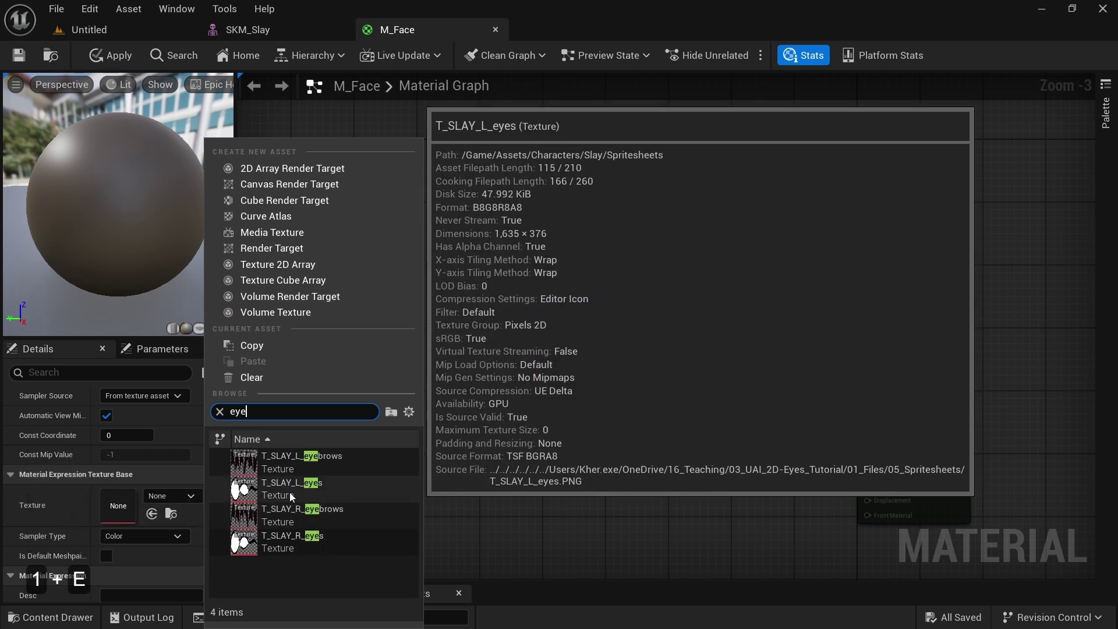
left_click(280, 495)
left_click(557, 307)
left_click(623, 324)
key("shift+space")
key("Return")
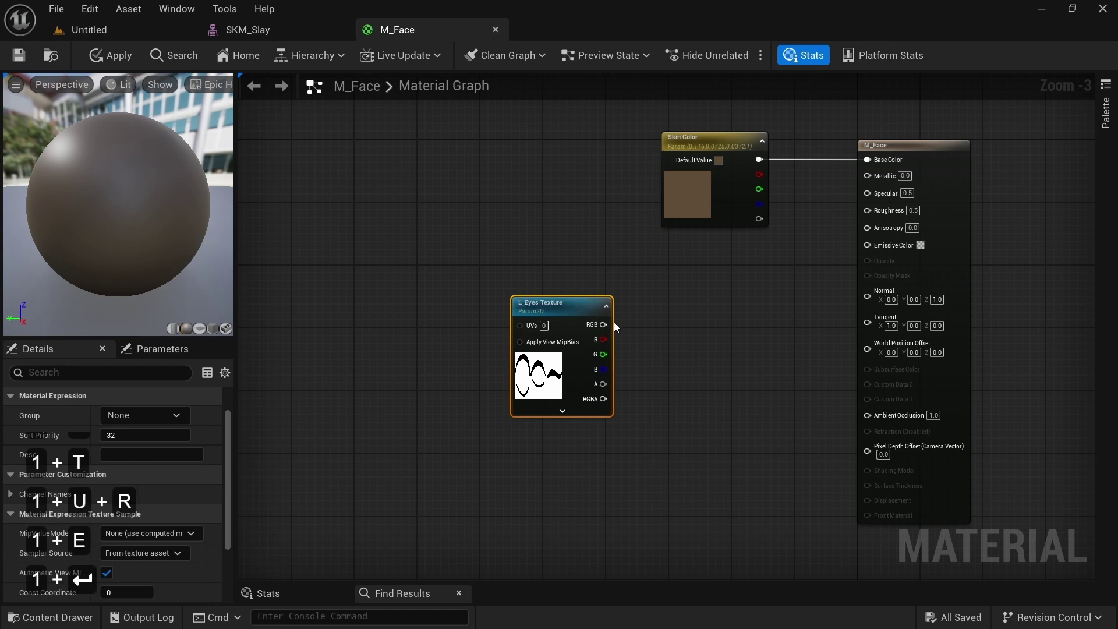
Step: Lerp Skin Color with the eyes texture using its alpha and feed the result to Base Color
left_click(724, 278)
key("l")
double_click(723, 279)
key("l")
key("l")
key("l")
left_click(740, 287)
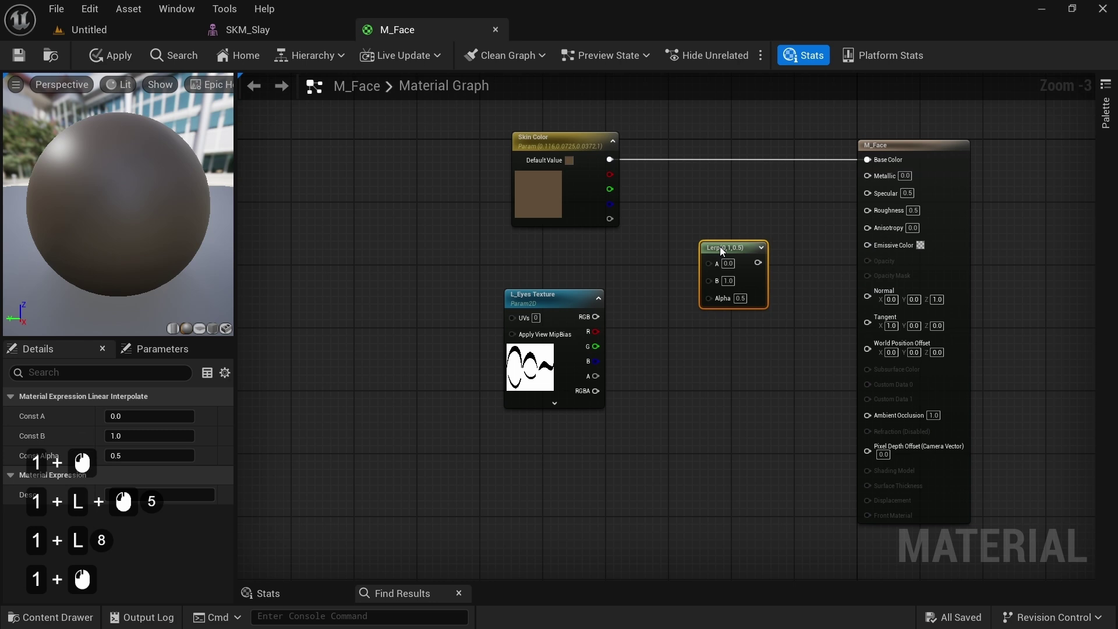
left_click(609, 164)
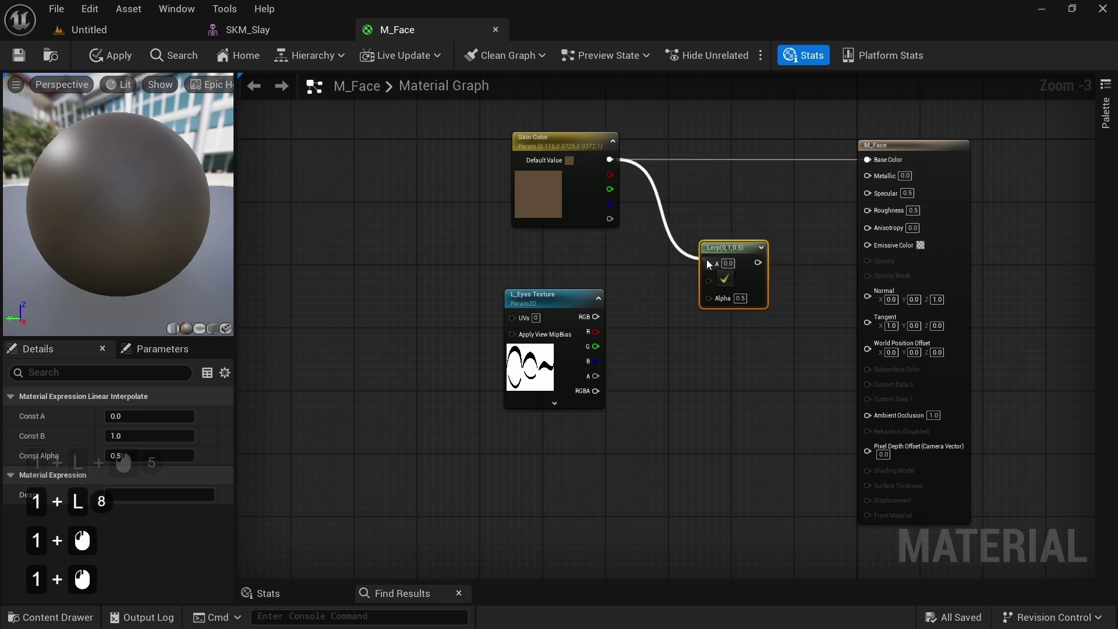
left_click(597, 321)
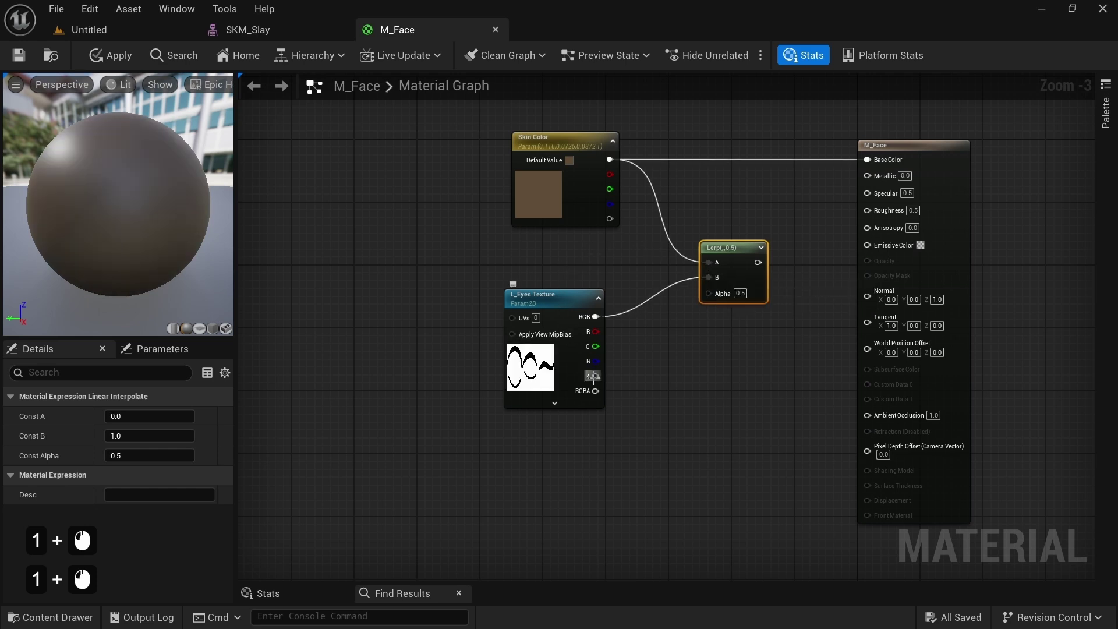
left_click(599, 382)
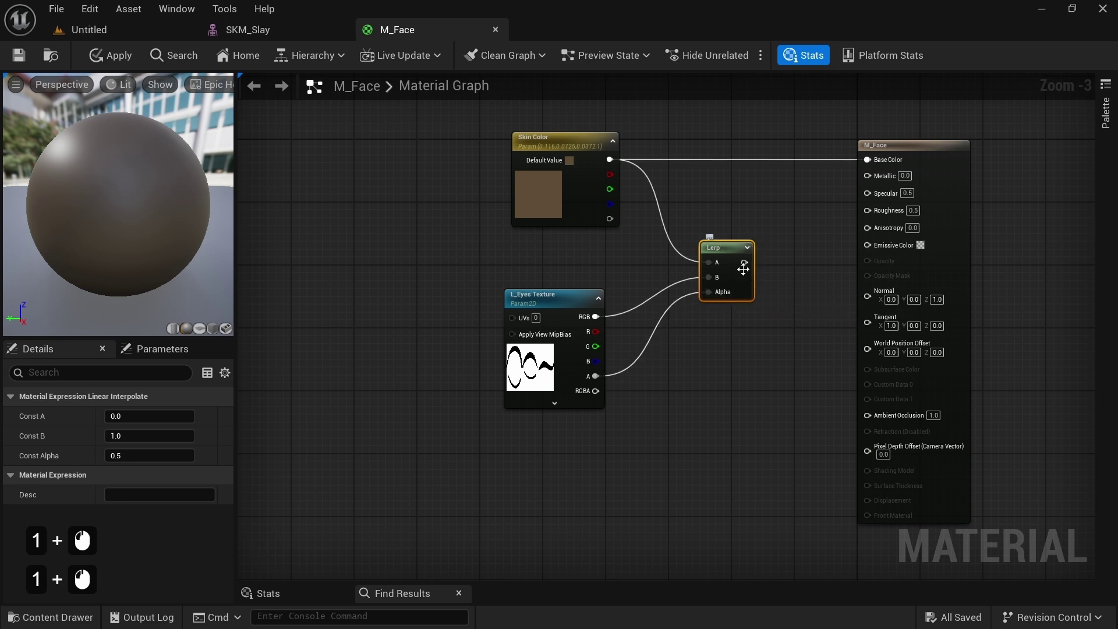
left_click(747, 268)
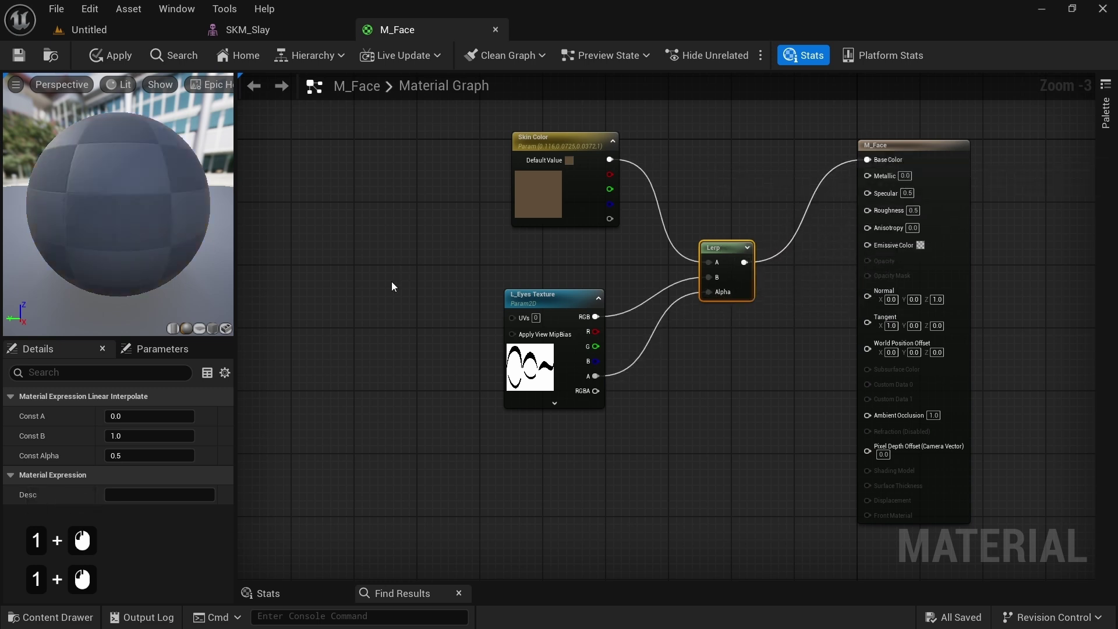
Step: Preview the material on a flat plane and select the eyes texture node
left_click(103, 230)
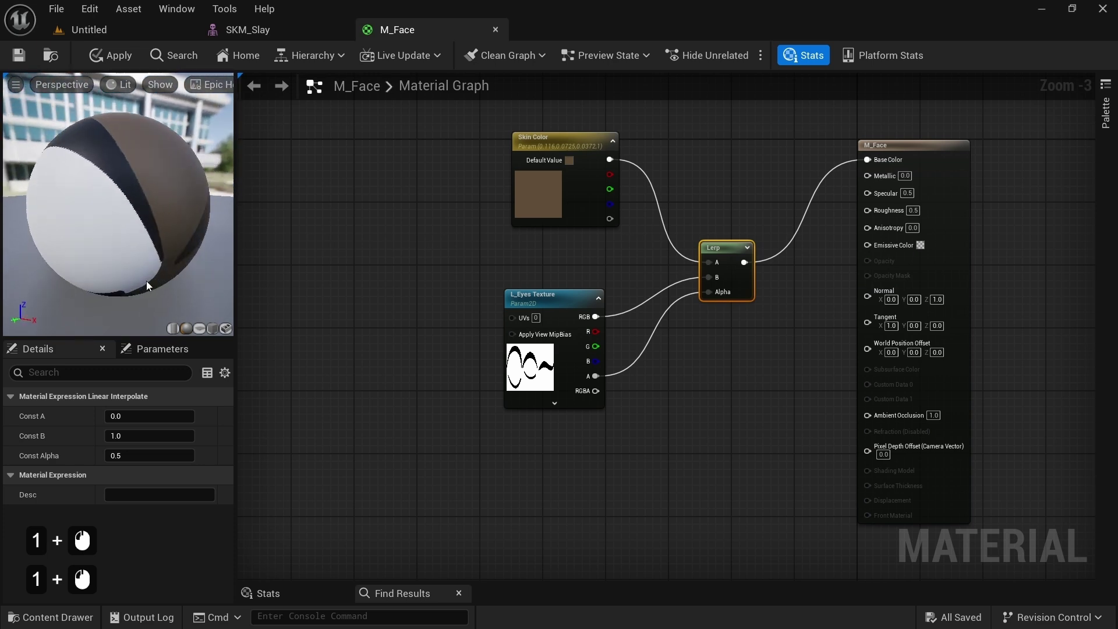
left_click(202, 334)
left_click(127, 195)
left_click(487, 177)
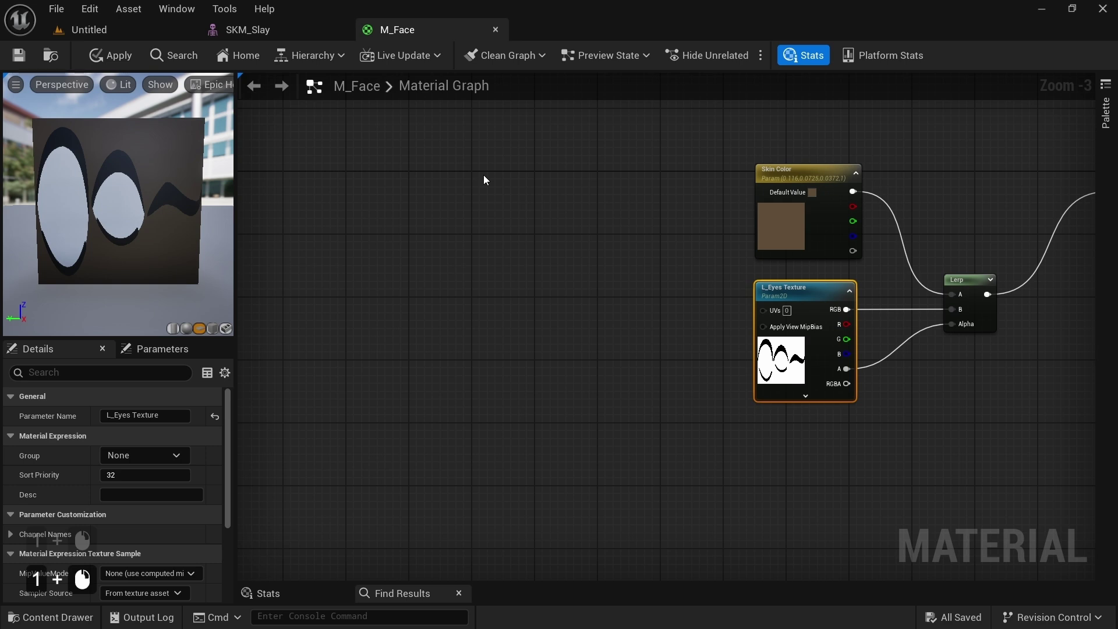
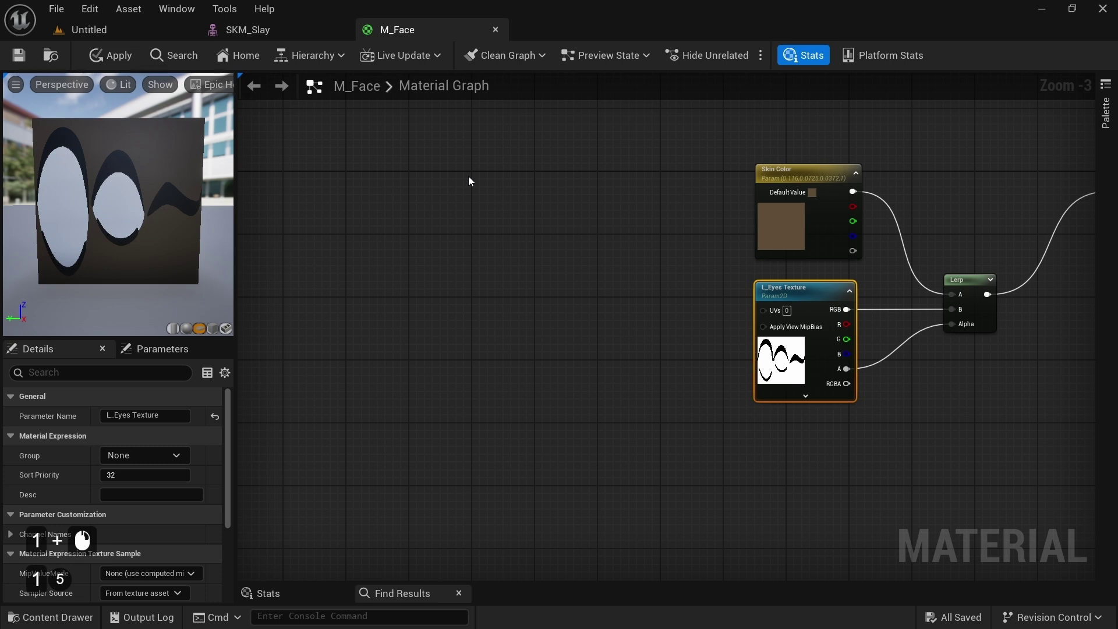
Step: Add a Constant node with value 1 for the sprite-size numerator
key("1")
double_click(473, 181)
key("1")
key("1")
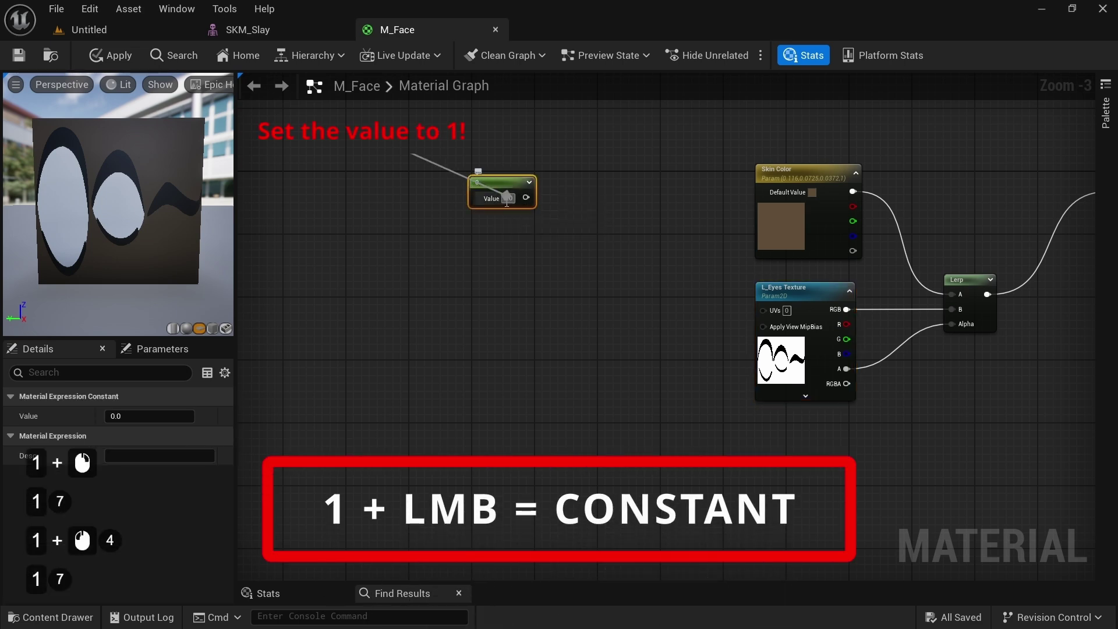
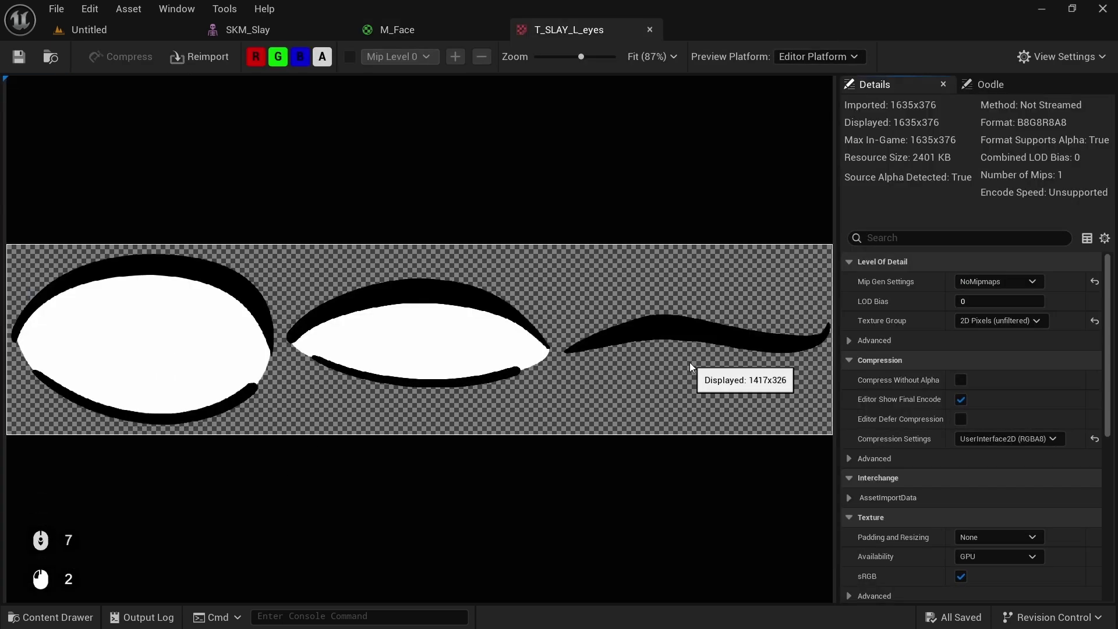
Step: Add a Constant2Vector (3, 1) for columns and rows, commented 'Rows, Columns'
left_click(397, 36)
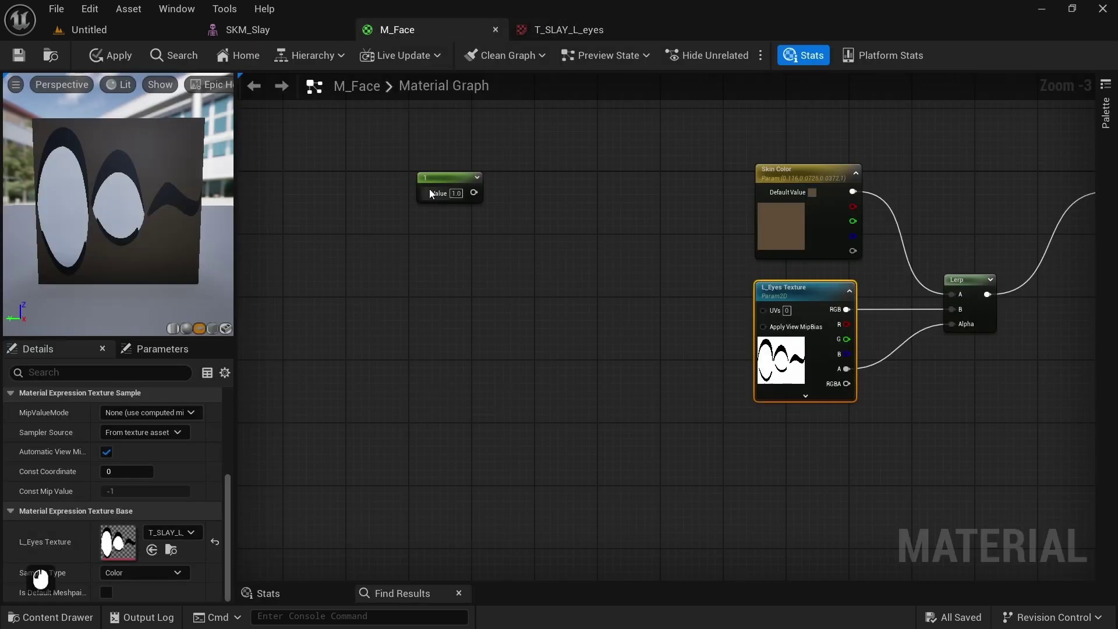
key("2")
key("2")
key("2")
double_click(442, 238)
key("2")
left_click(464, 246)
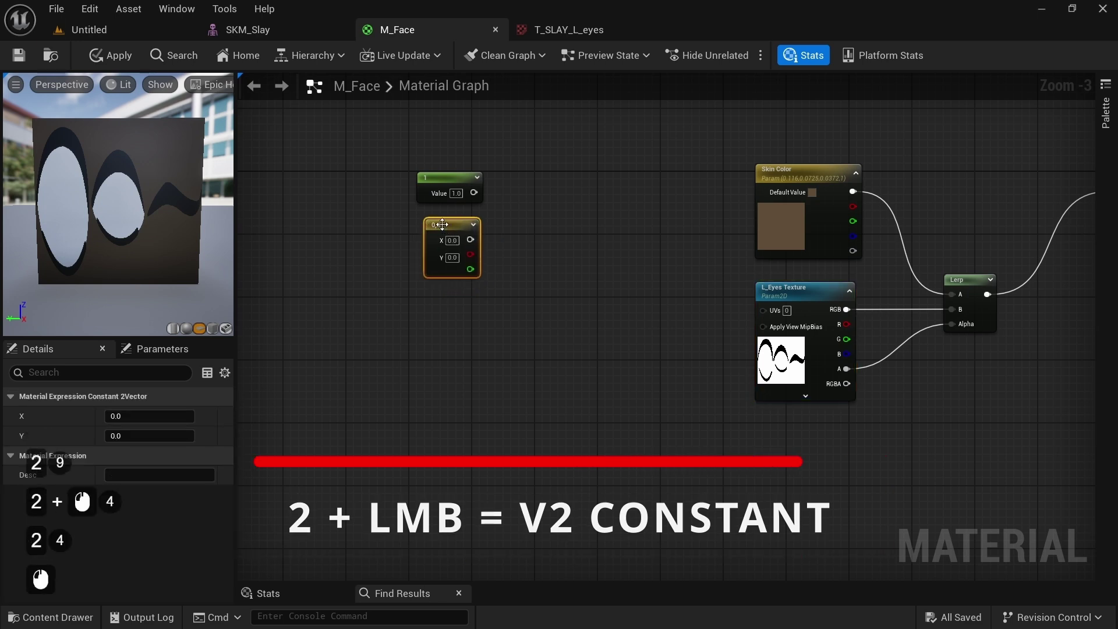
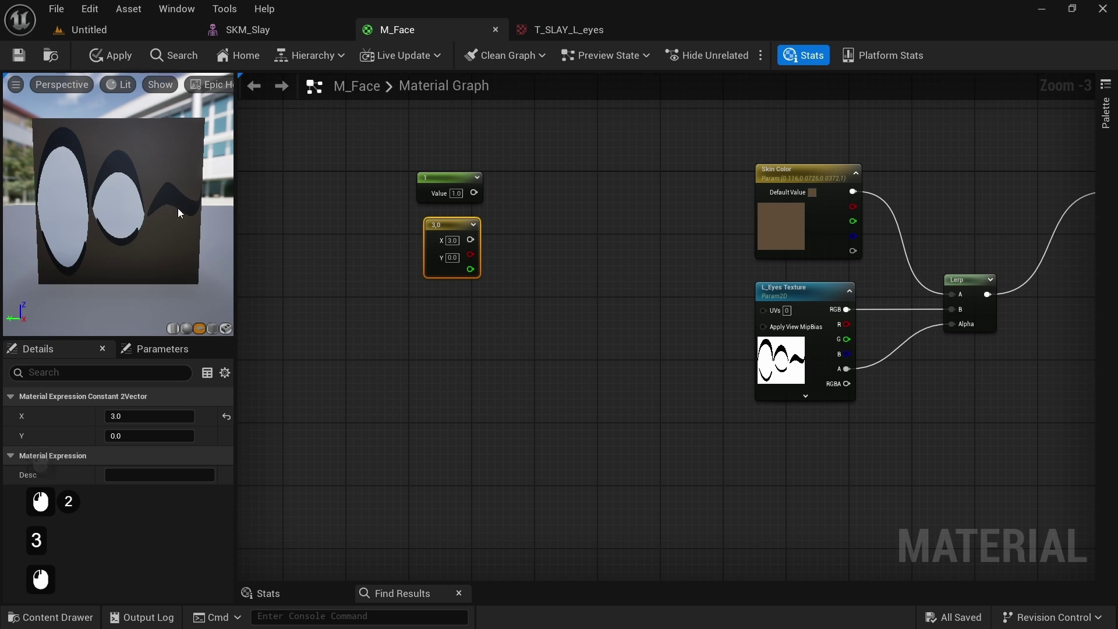
double_click(477, 311)
left_click(450, 233)
left_click(376, 233)
key("shift+space")
key("Return")
key("d")
left_click(557, 223)
key("d")
Step: Divide the constant 1 by the (3,1) vector and group the nodes under a sprite-size comment
left_click(554, 228)
left_click(570, 229)
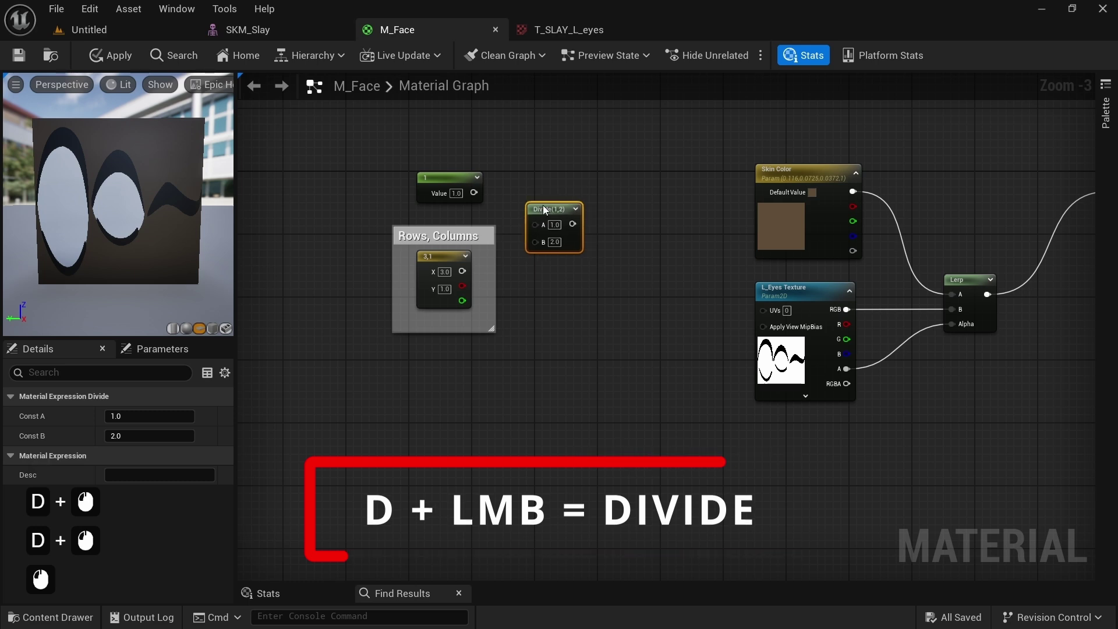
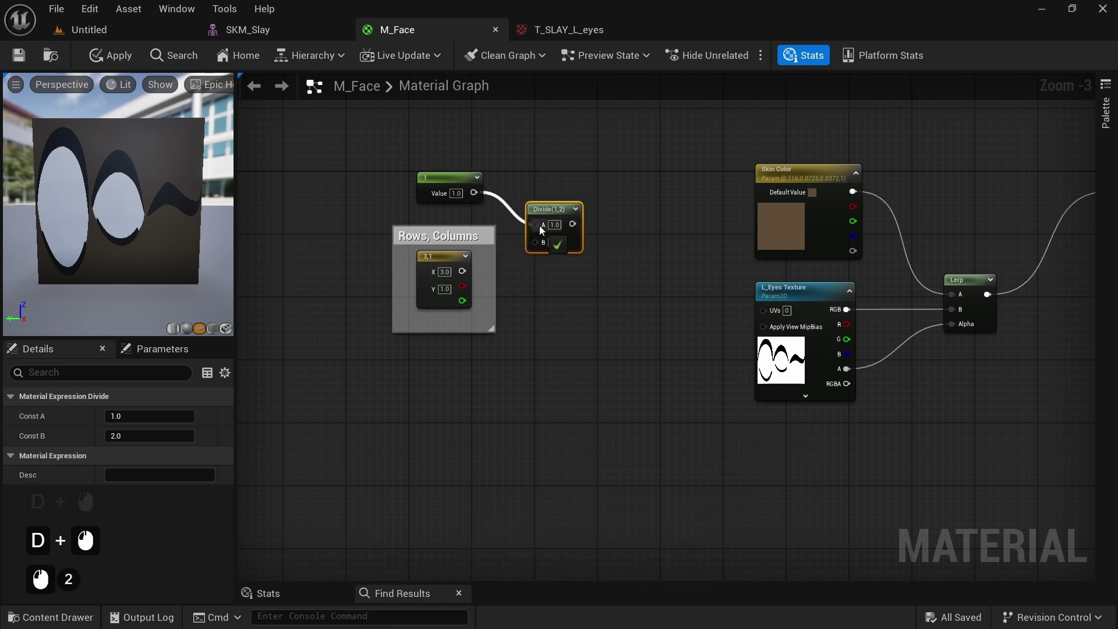
left_click(463, 279)
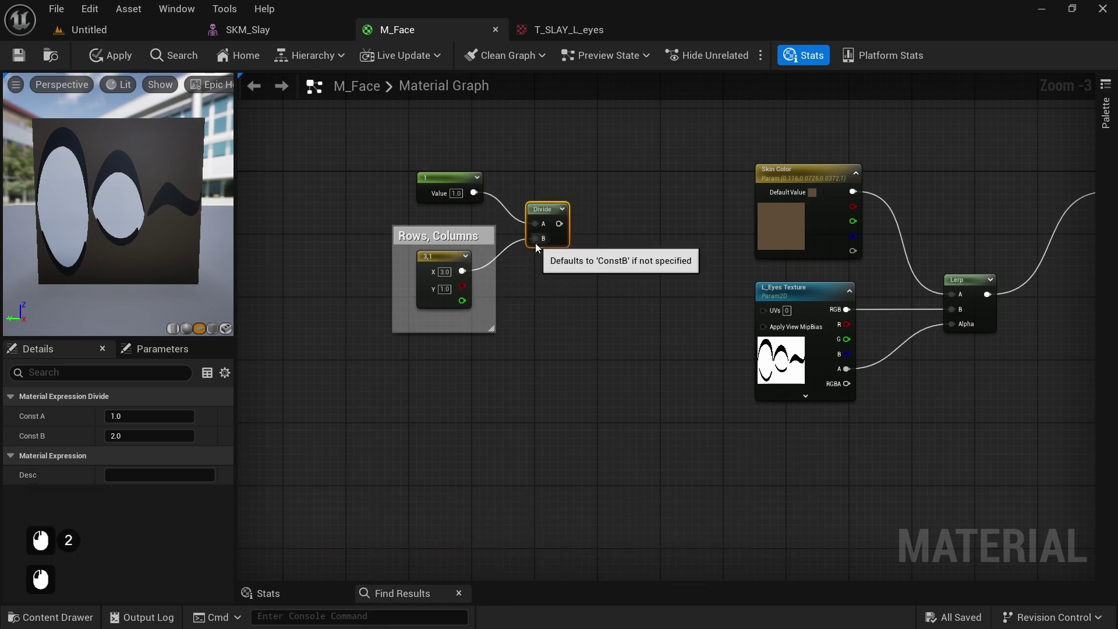
key("shift+space")
key("Return")
left_click(628, 318)
left_click(626, 327)
key("m")
left_click(653, 335)
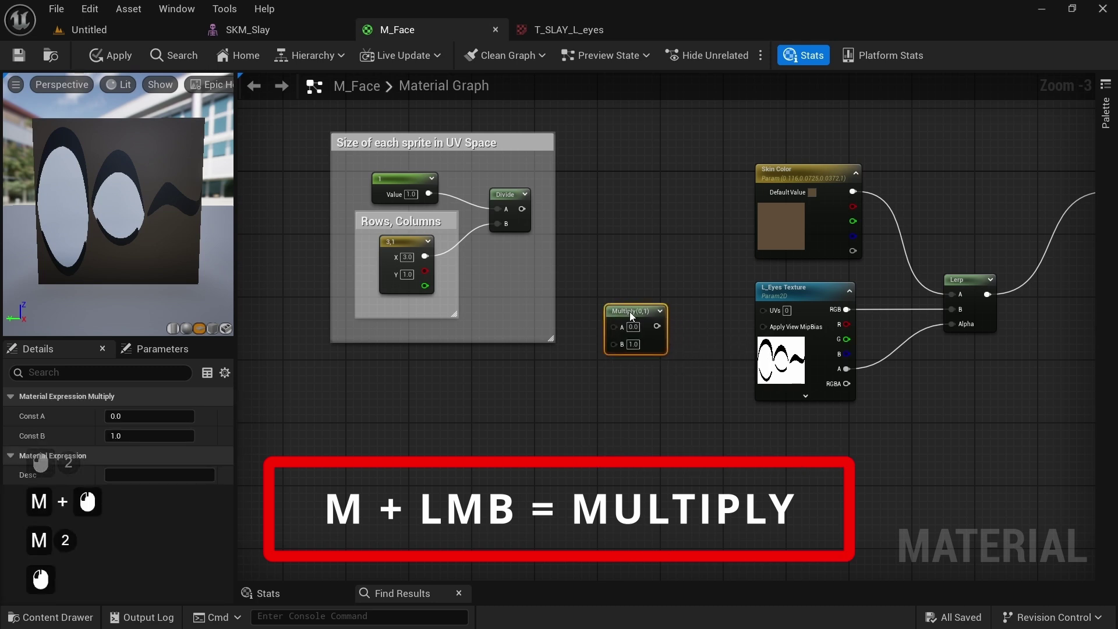
Step: Multiply the sprite size by TexCoord[0] and feed the result into the eye texture's UVs
left_click(524, 214)
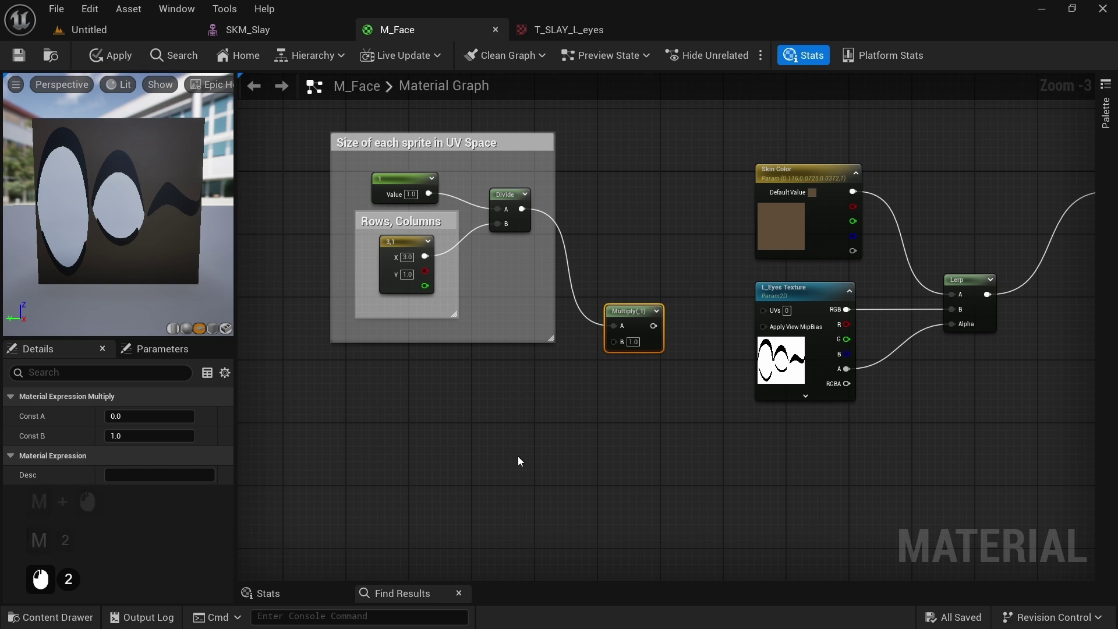
left_click(523, 460)
key("space")
key("Return")
left_click(563, 443)
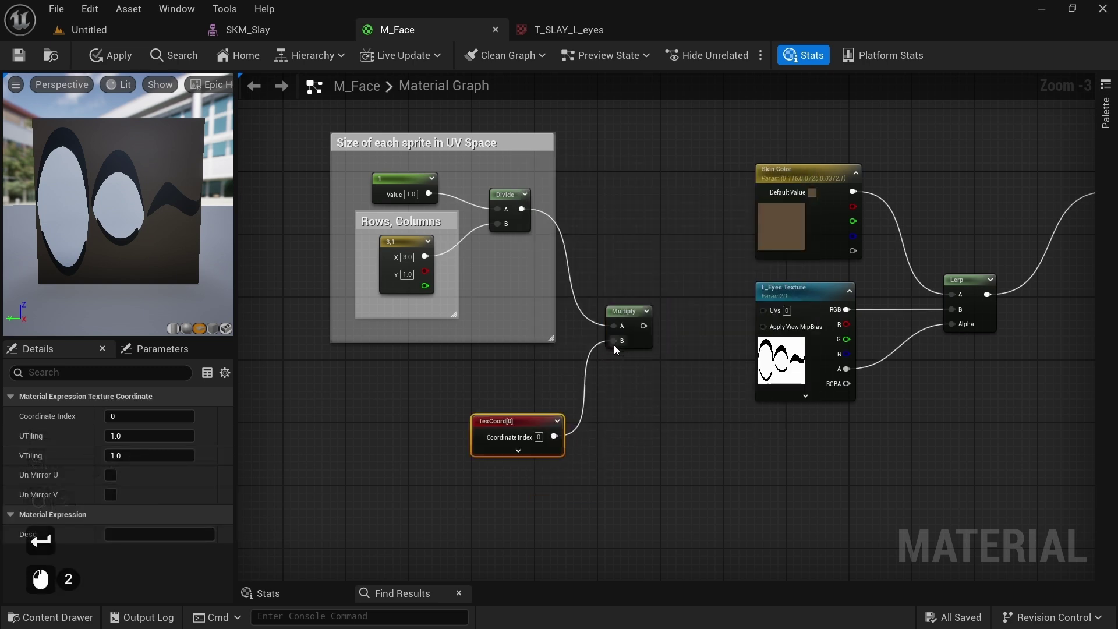
left_click(649, 333)
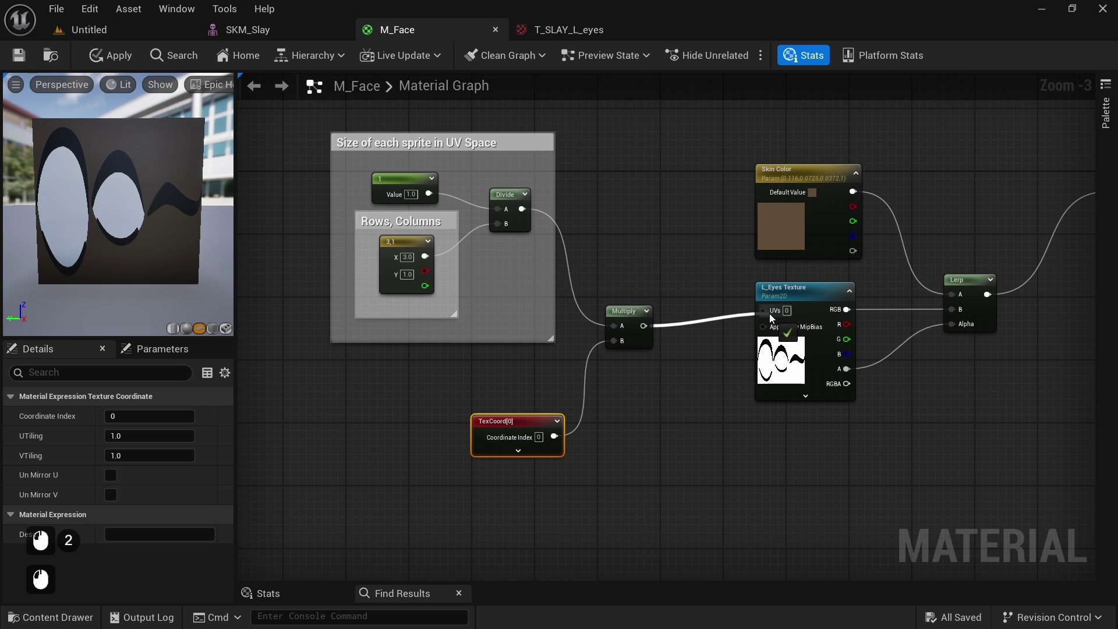
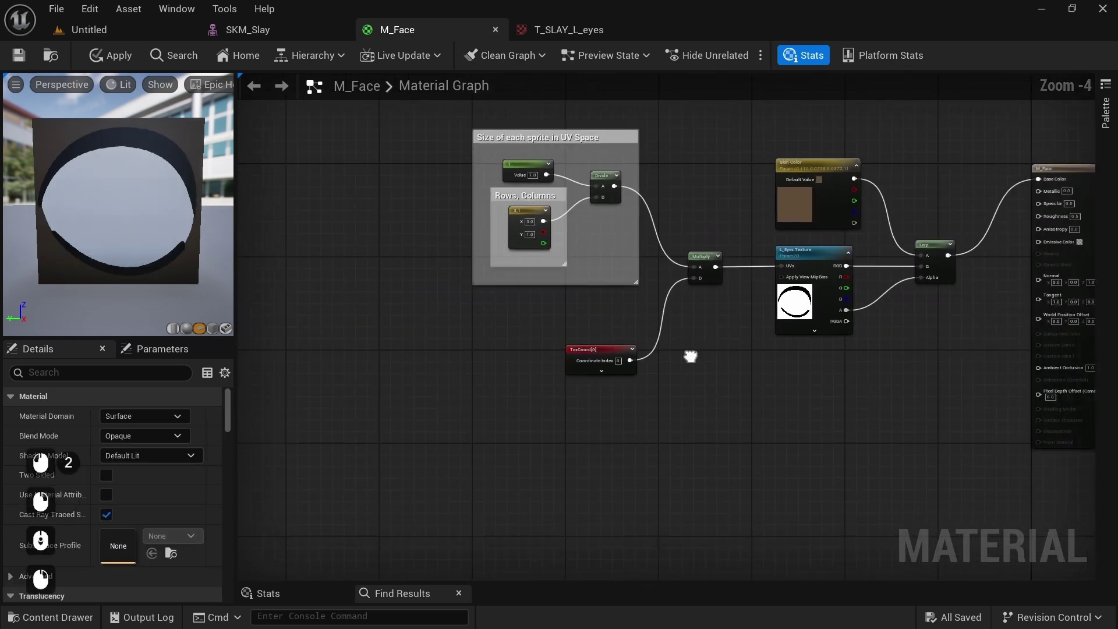
left_click(564, 374)
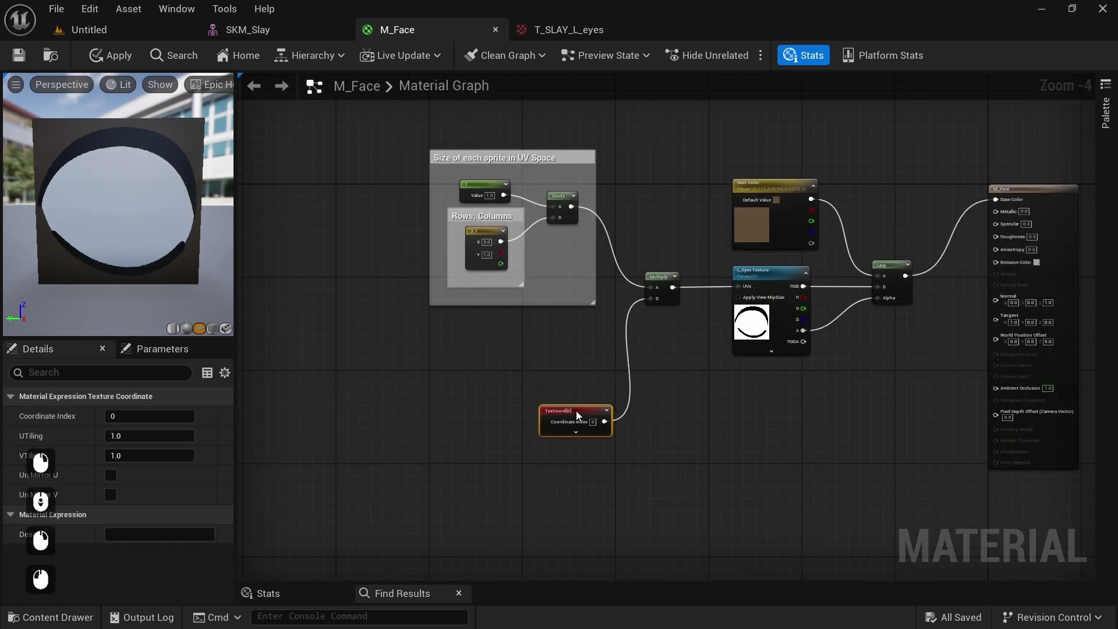
scroll("down", 3)
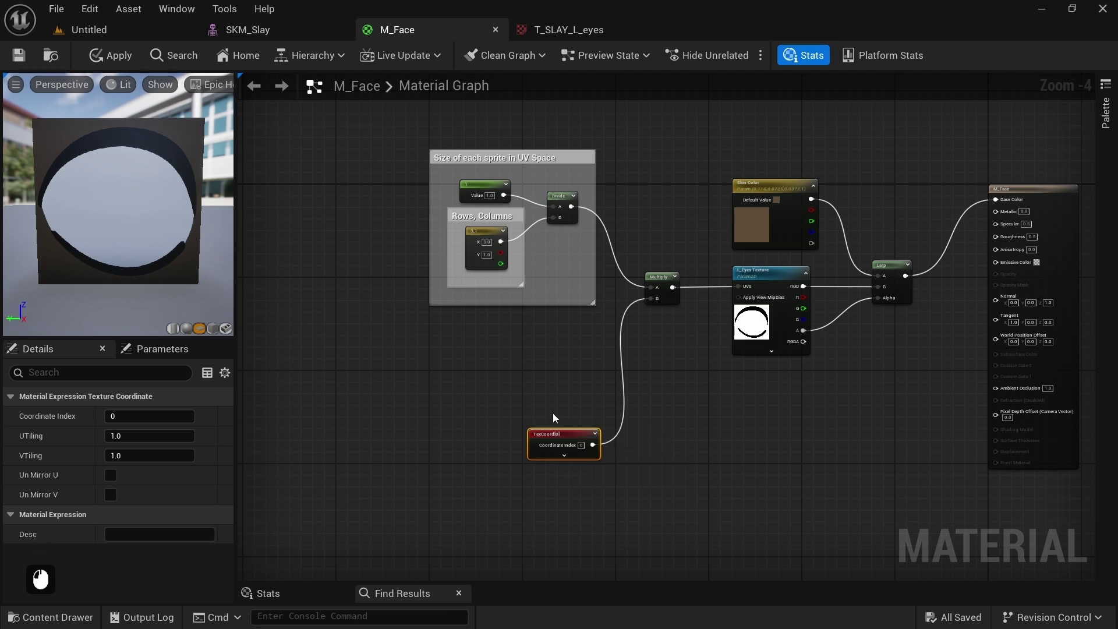
left_click(544, 377)
Step: Add a sprite-offset constant through a Floor node, commented 'Float to Integer'
key("1")
key("1")
key("1")
double_click(376, 332)
key("1")
left_click(395, 337)
left_click(454, 331)
key("Return")
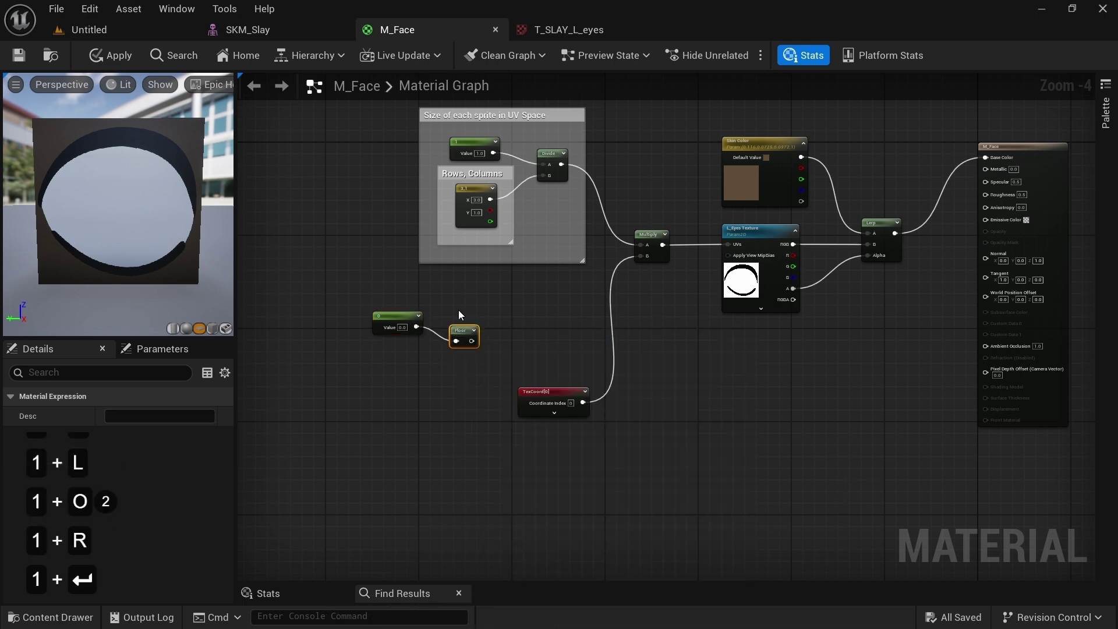
left_click(459, 336)
left_click(462, 326)
key("space")
key("Return")
double_click(482, 333)
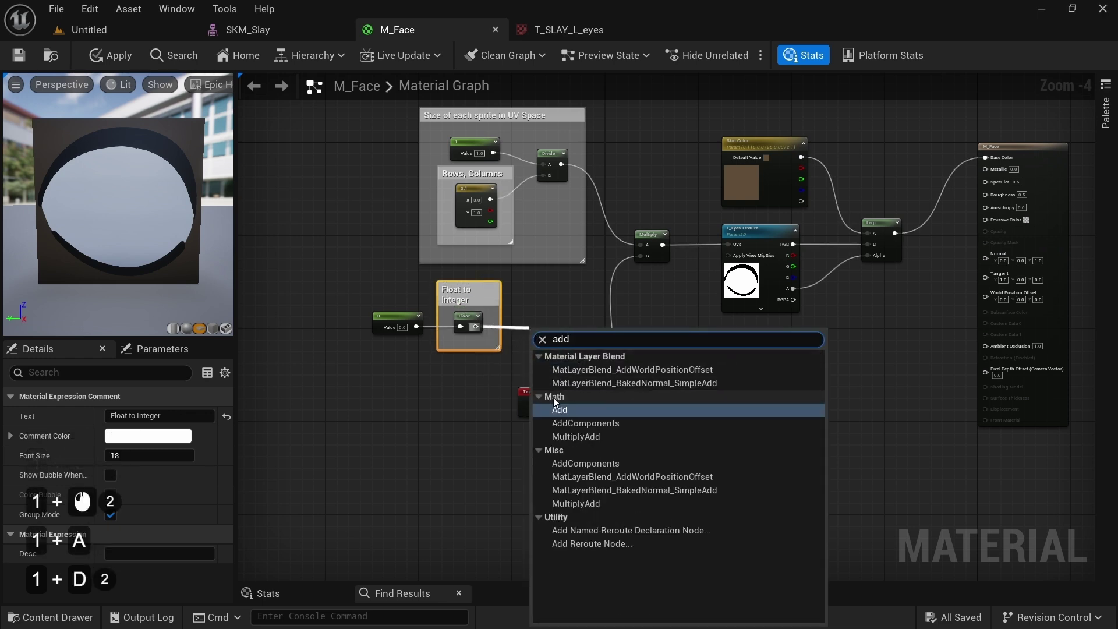
Step: Add the floored offset to TexCoord before the multiply, commented 'Add Offset to UV TexCoord'
left_click(560, 413)
left_click(550, 339)
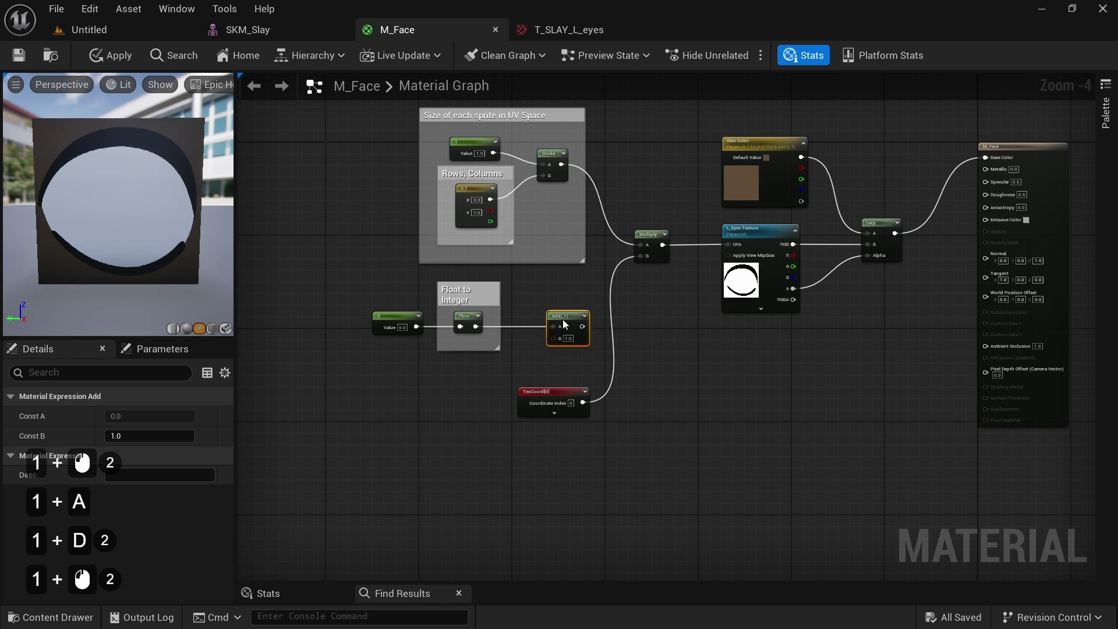
left_click(580, 404)
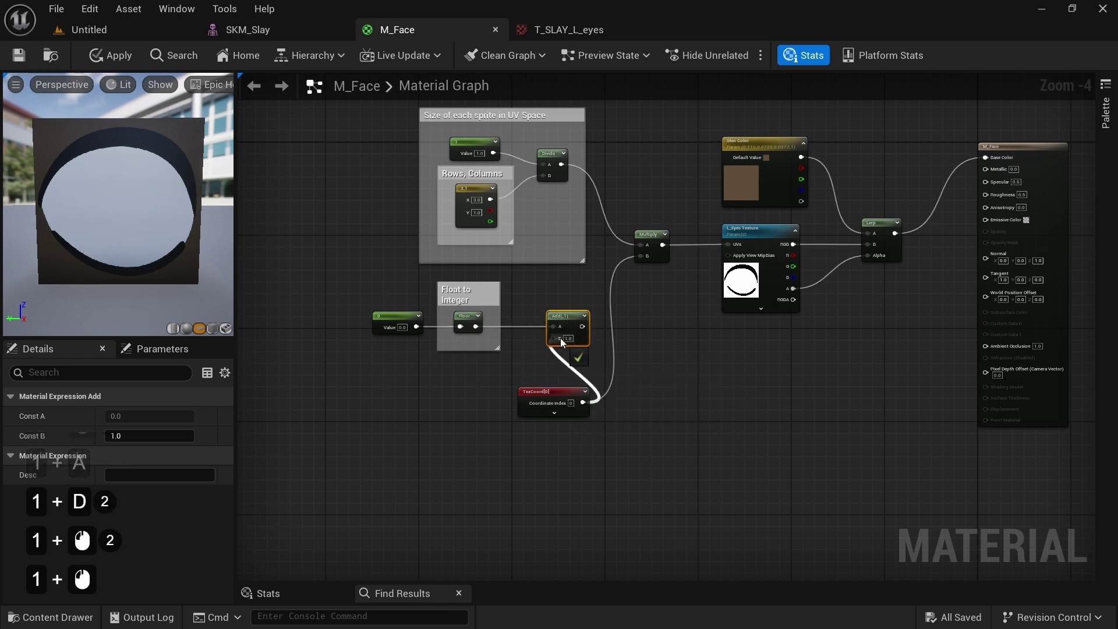
double_click(578, 329)
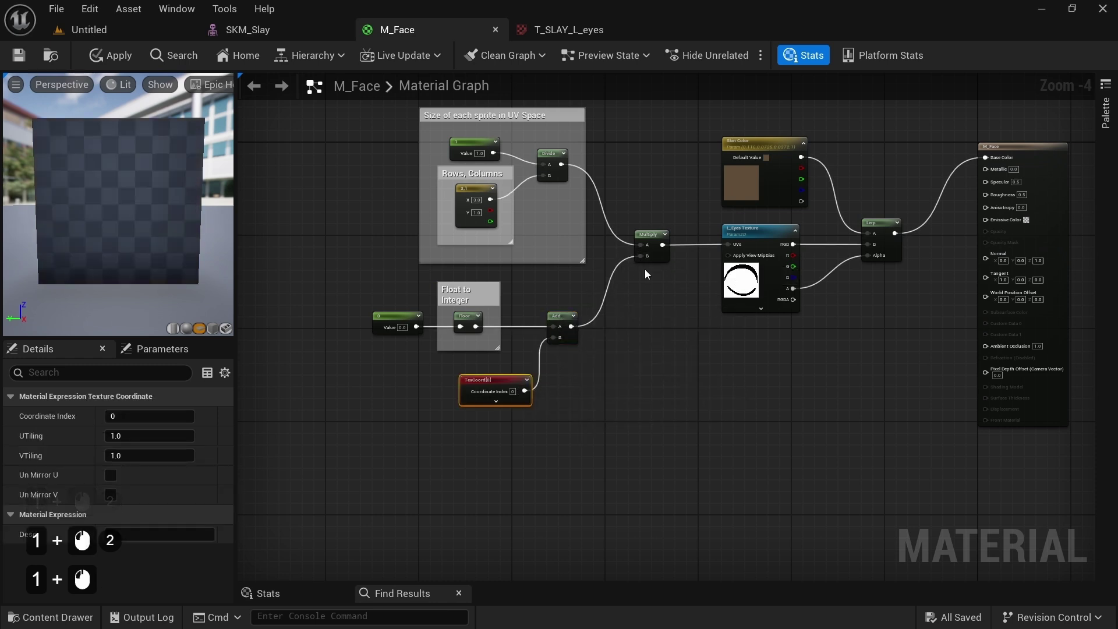
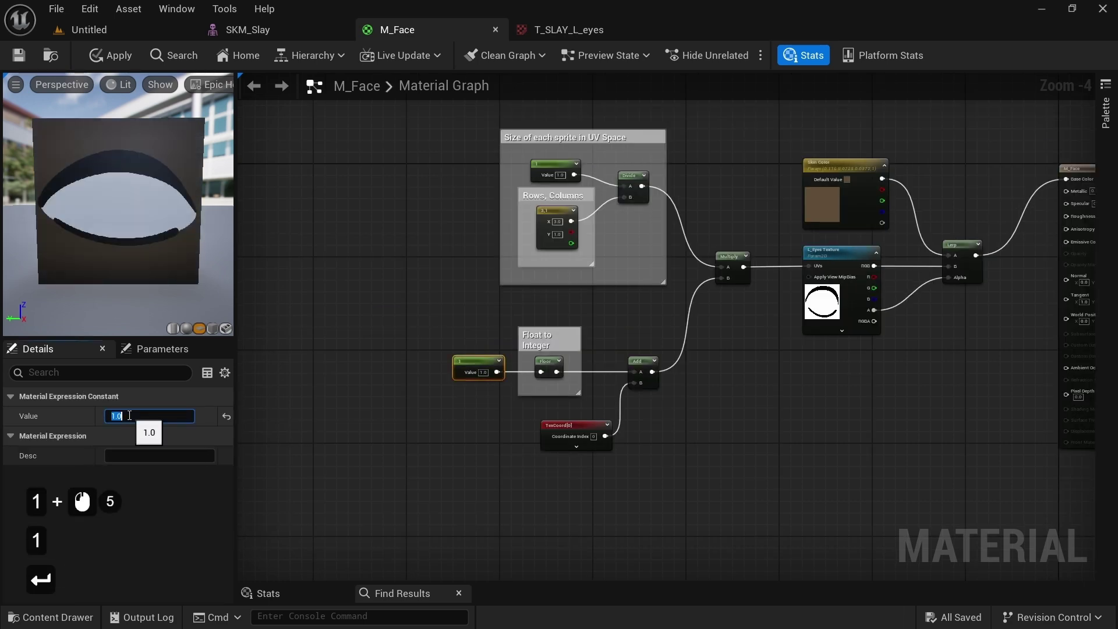
key("2")
key("Return")
key("0")
key("Return")
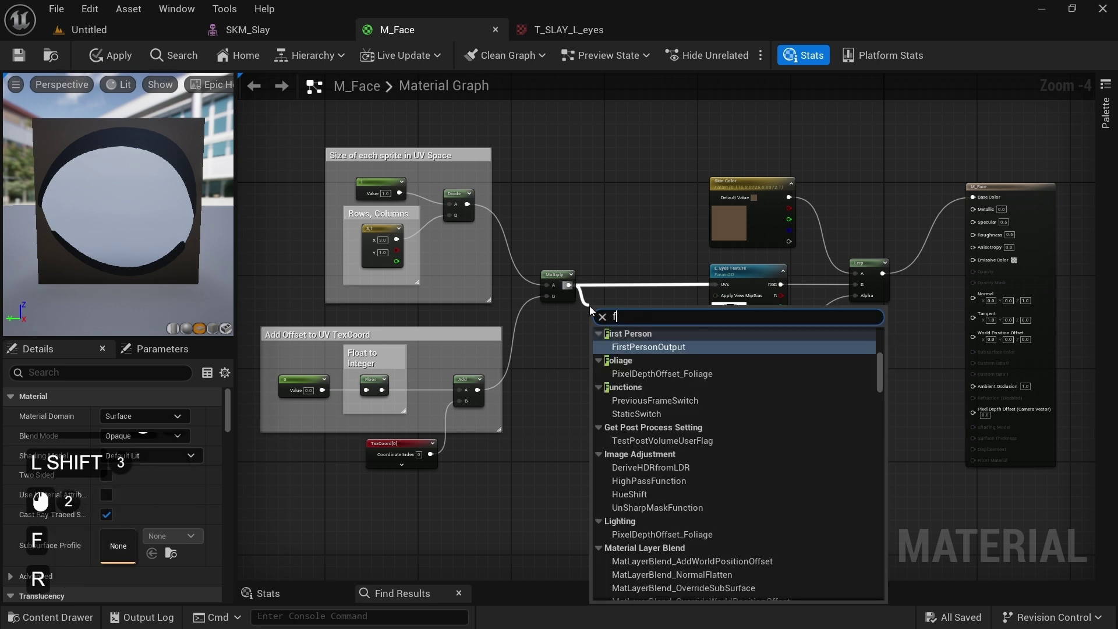
Step: Insert a node between the scaled UV multiply and the texture's UV input
left_click(635, 350)
left_click(602, 310)
left_click(647, 288)
left_click(666, 402)
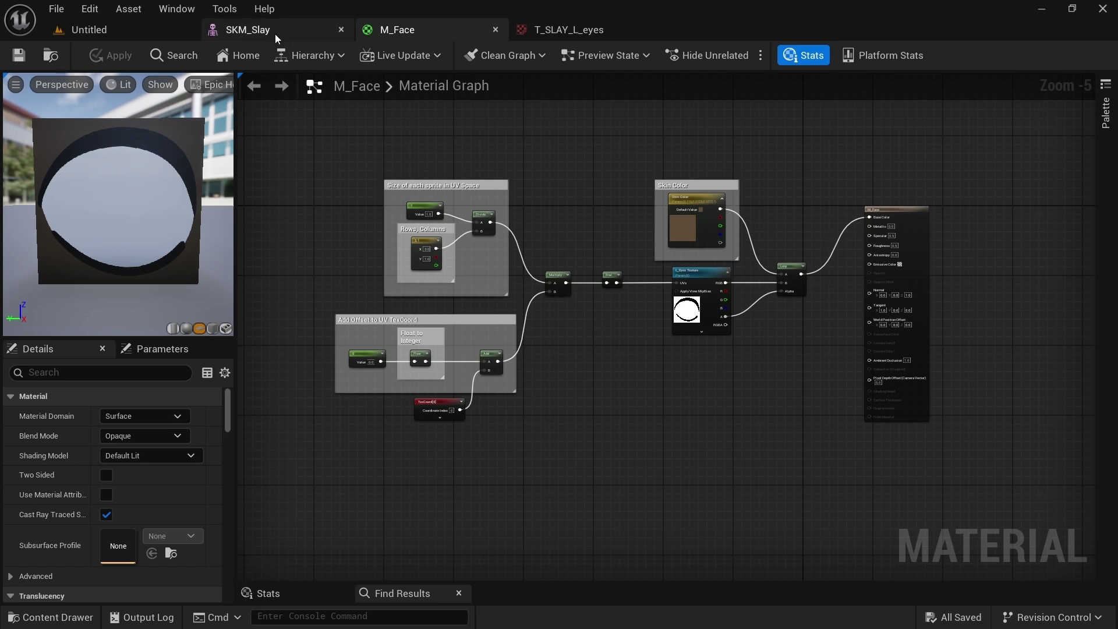
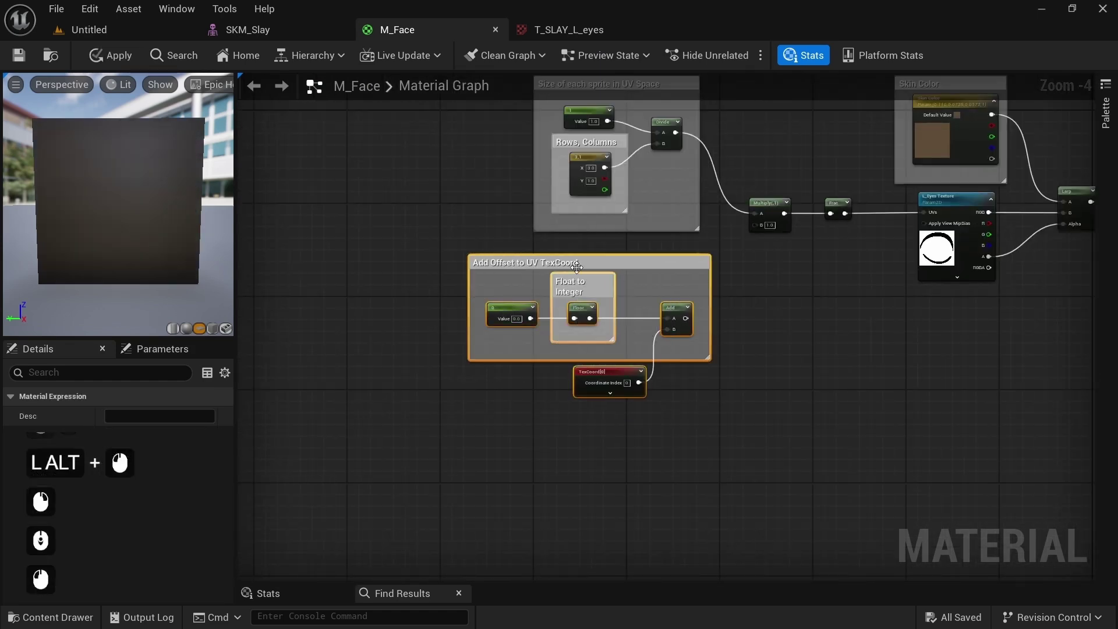
Step: Reposition the 'Add Offset to UV TexCoord' comment group in the graph
left_click(583, 270)
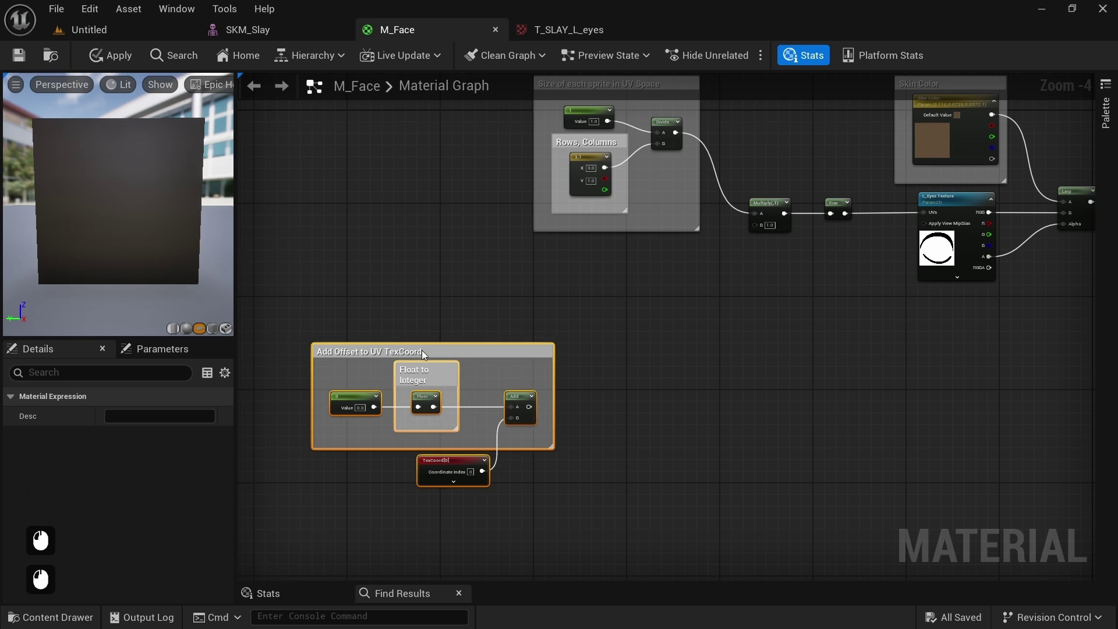
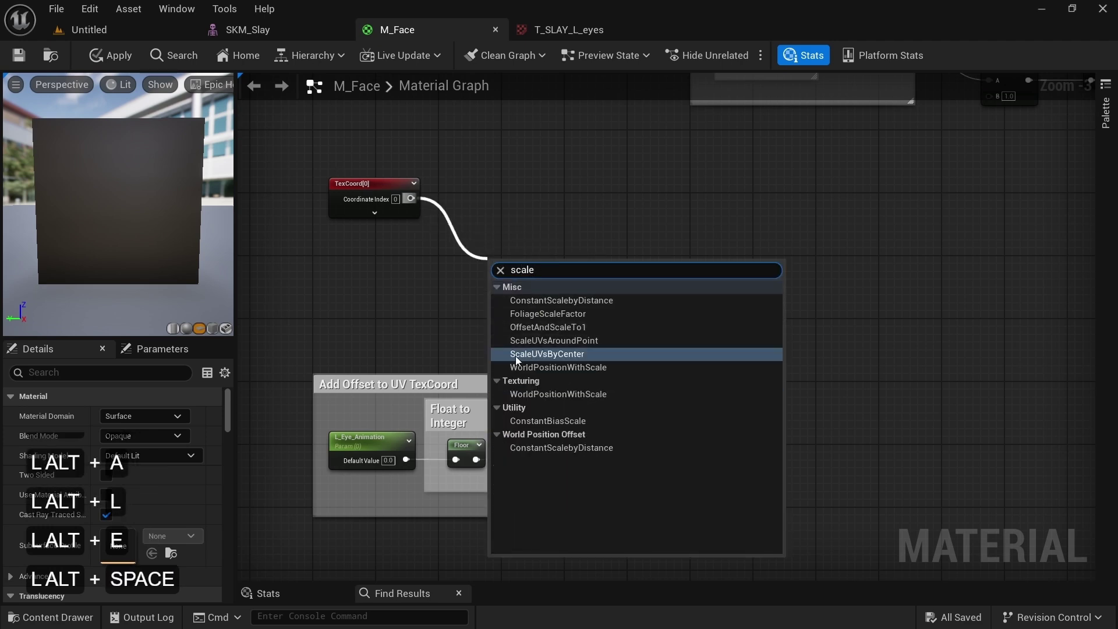
Step: Add ScaleUVsByCenter after TexCoord[0] and create a scalar parameter named L_Eye_X_Scale
left_click(549, 360)
left_click(535, 263)
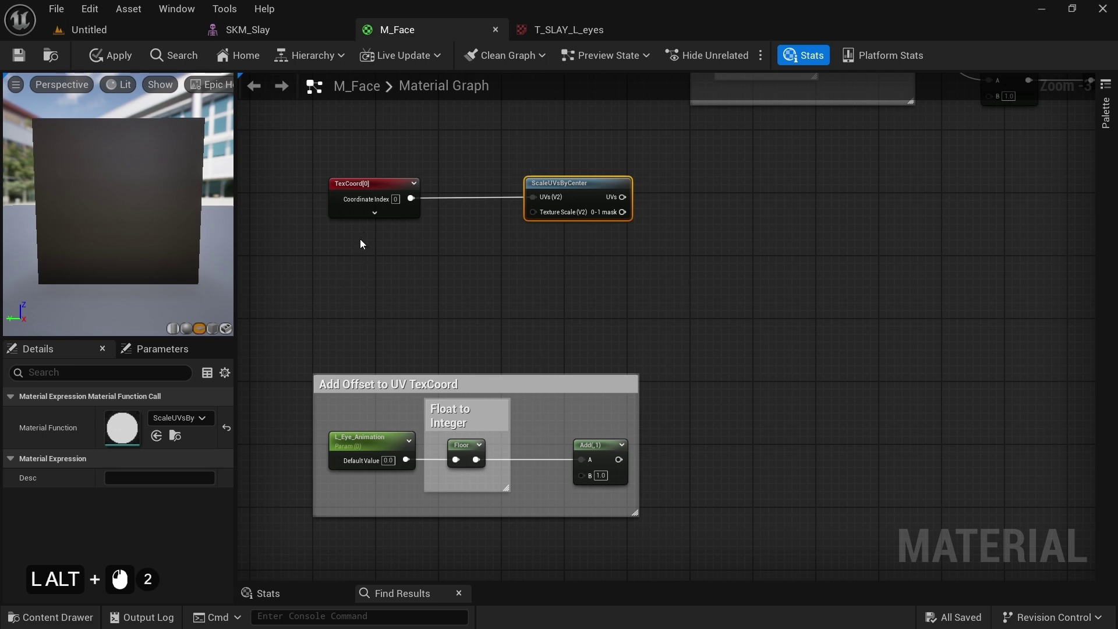
key("alt+s")
left_click(356, 244)
key("alt+s")
key("alt+BackSpace")
key("alt+BackSpace")
key("shift+alt+l")
key("shift+alt+-")
key("e")
key("shift+alt+y")
key("alt+BackSpace")
key("alt+BackSpace")
key("shift+alt+-")
key("shift+alt+x")
key("shift+alt+-")
key("shift+alt+s")
key("alt+c")
key("alt+a")
key("alt+l")
key("alt+e")
key("alt+Return")
Step: Create a second scalar parameter named L_Eye_Y_Scale
double_click(365, 309)
key("shift+alt+l")
key("shift+alt+-")
key("shift+alt+e")
key("alt+y")
key("shift+alt+-")
key("shift+alt+-")
key("shift+alt+s")
key("alt+c")
key("alt+a")
key("alt+l")
key("alt+e")
key("alt+Return")
left_click(391, 317)
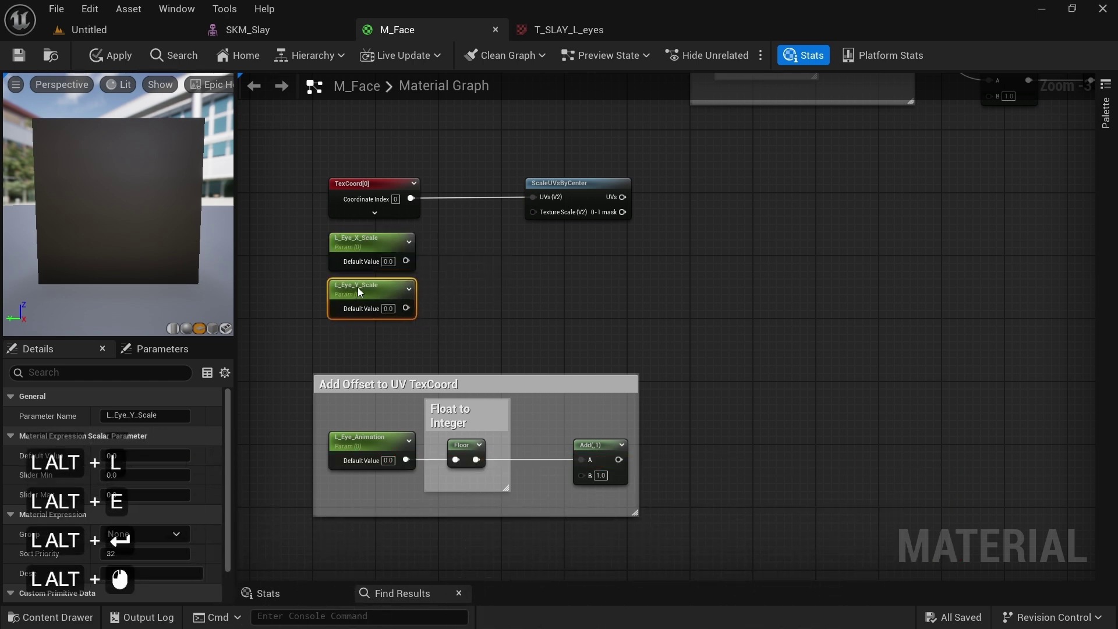
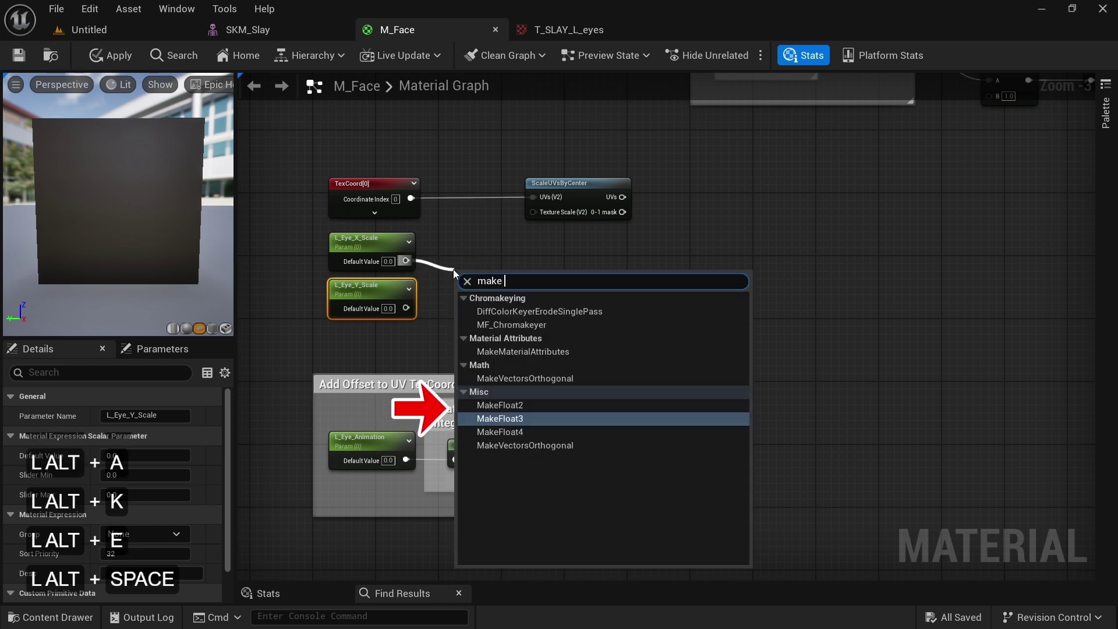
Step: Combine the scales via MakeFloat2 into Texture Scale; wire scaled UVs to Add A and floored animation to Add B
key("alt+Up")
key("alt+Return")
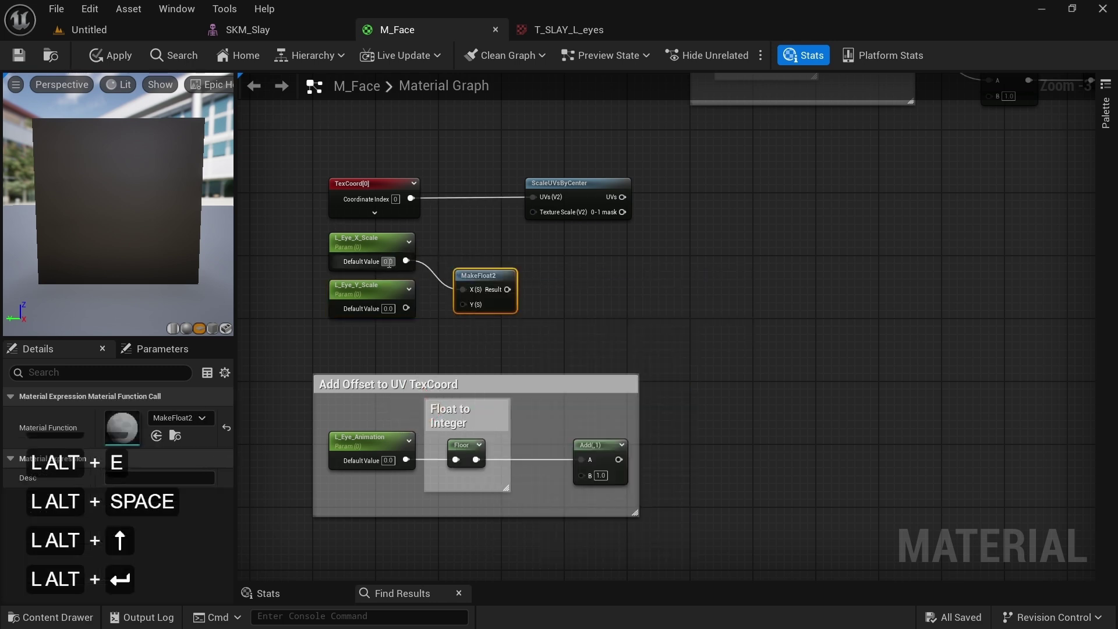
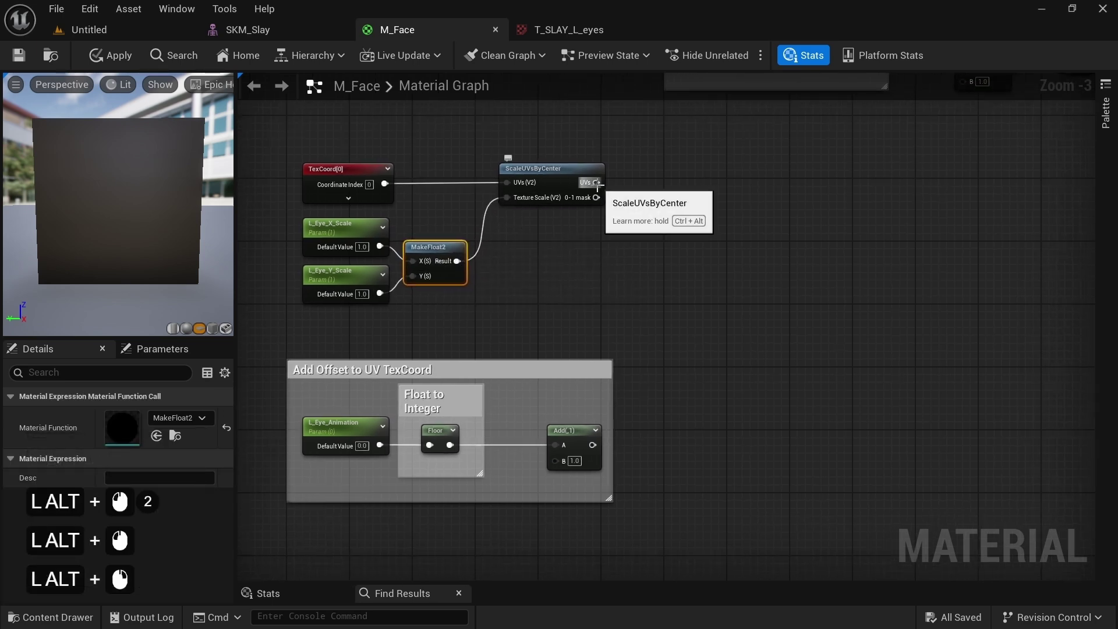
left_click(602, 190)
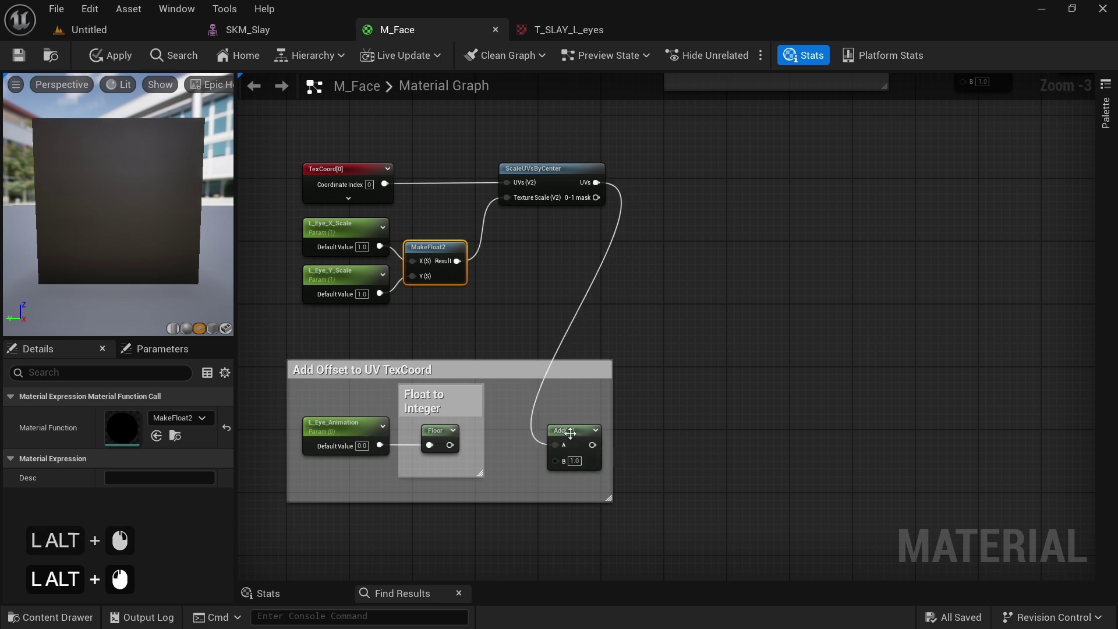
left_click(626, 411)
left_click(452, 450)
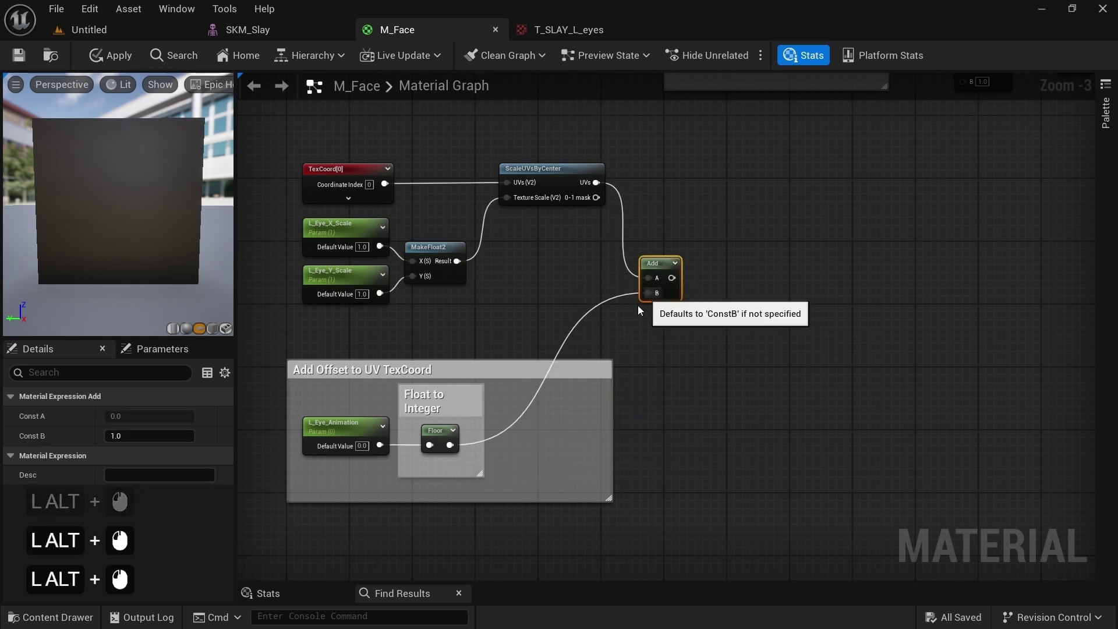
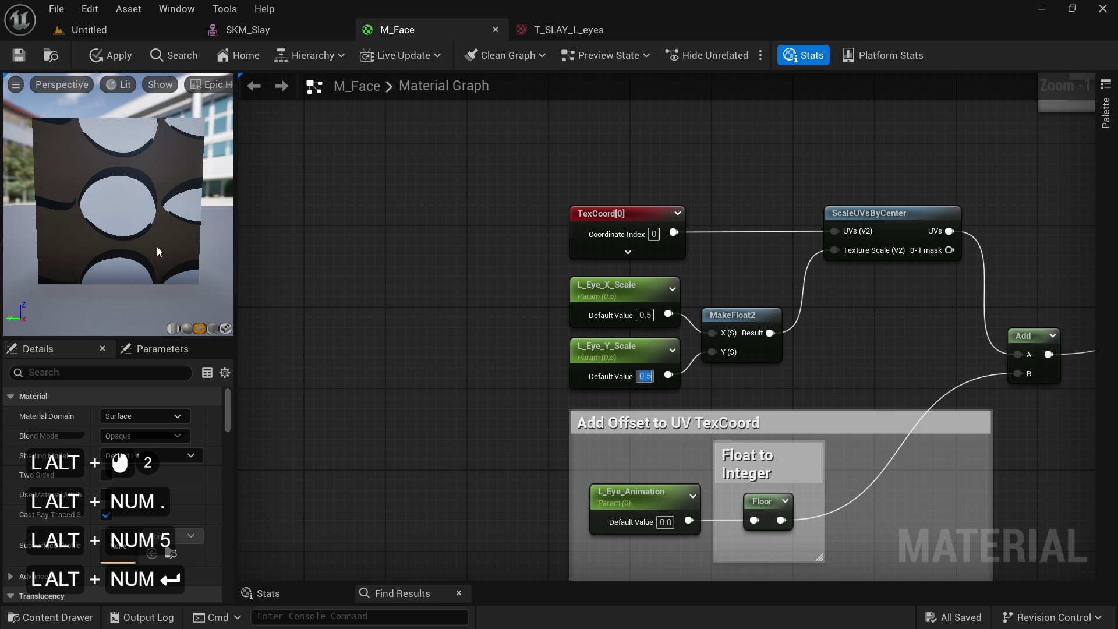
Step: Arrange the L_Eyes texture parameter and 0-1 mask nodes beside the texture's alpha output
left_click(934, 274)
left_click(814, 220)
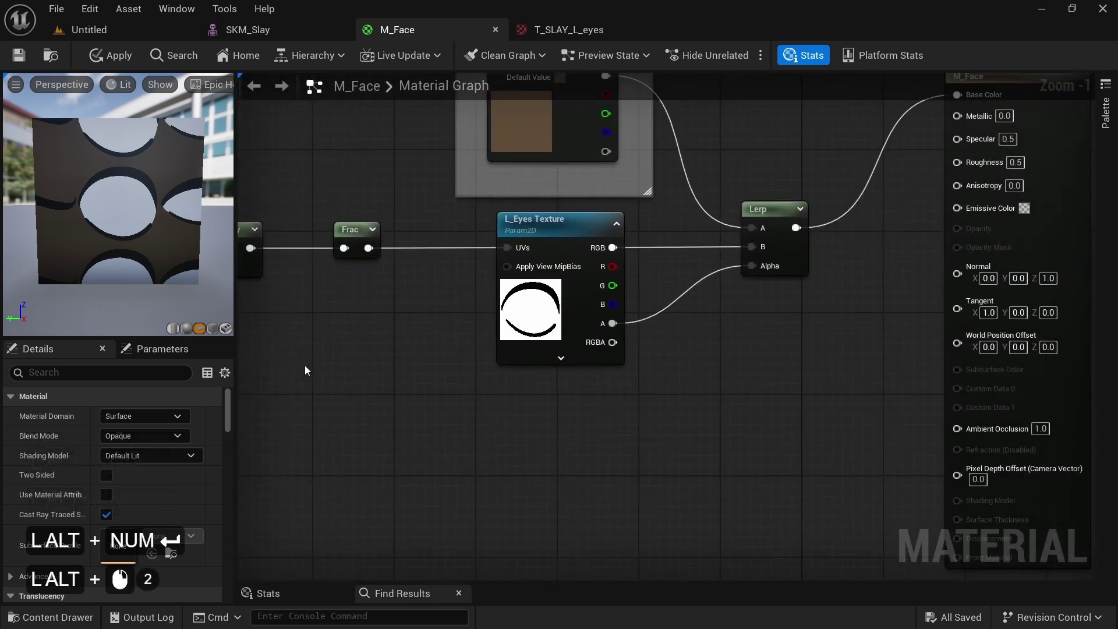
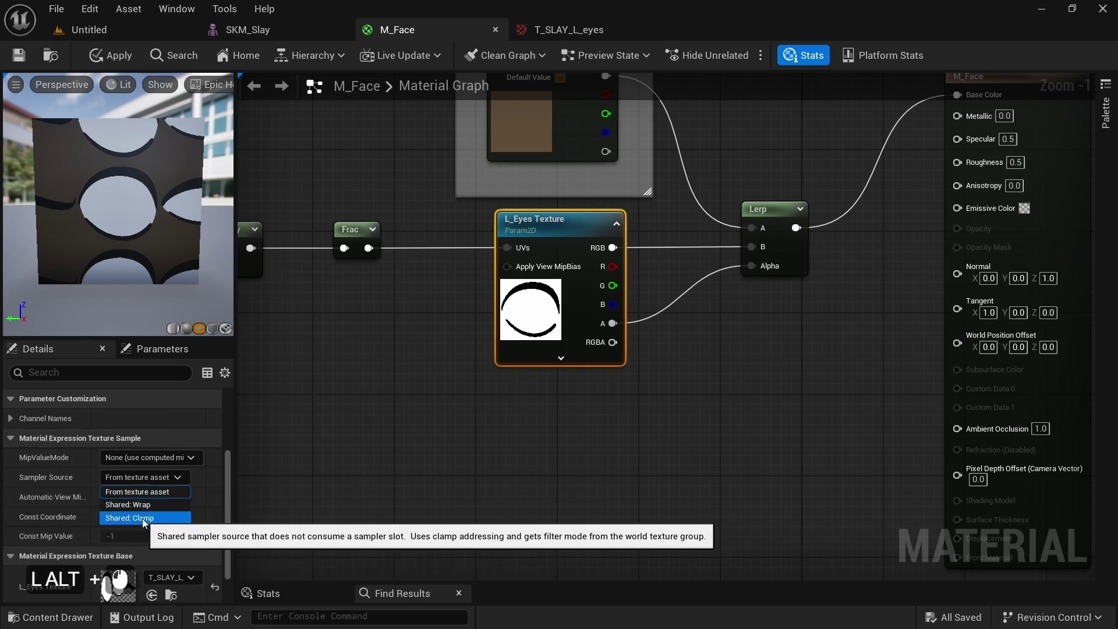
left_click(145, 522)
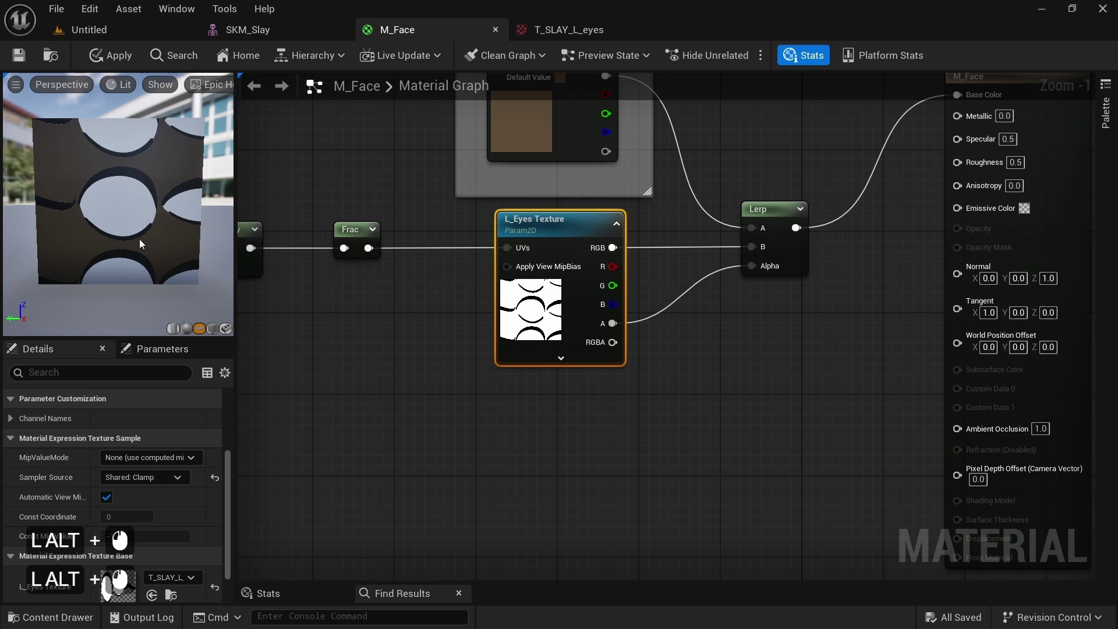
double_click(150, 481)
left_click(142, 490)
left_click(372, 435)
middle_click(661, 402)
left_click(825, 328)
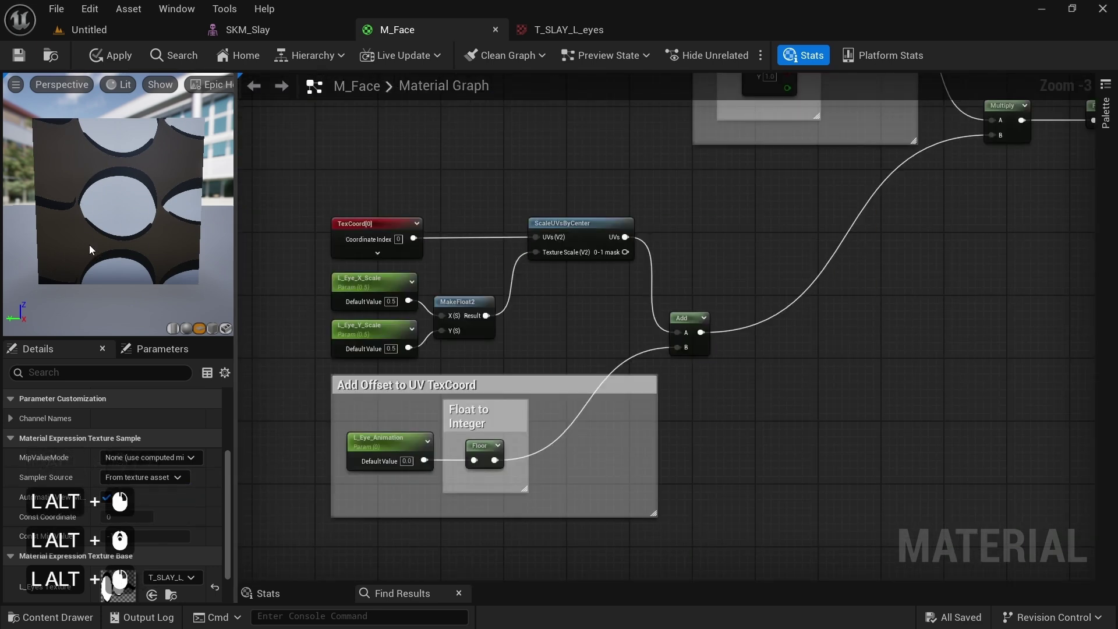
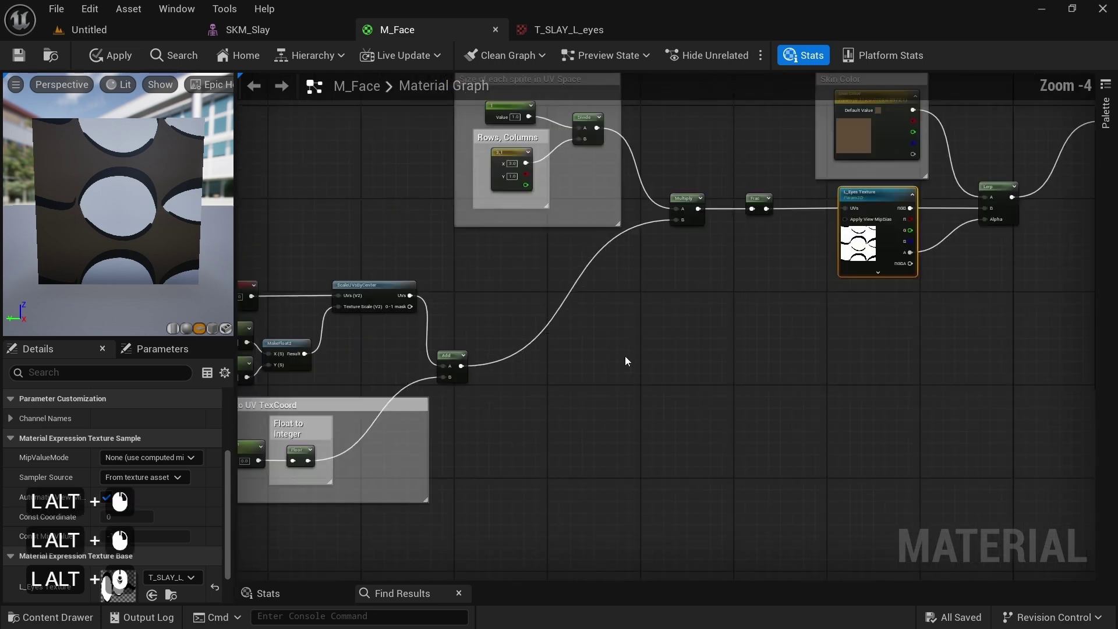
scroll("down", 3)
Step: Multiply the eye texture alpha by the square mask, commented 'Add Square mask to Spritesheet', and view it on SKM_Slay
left_click(877, 247)
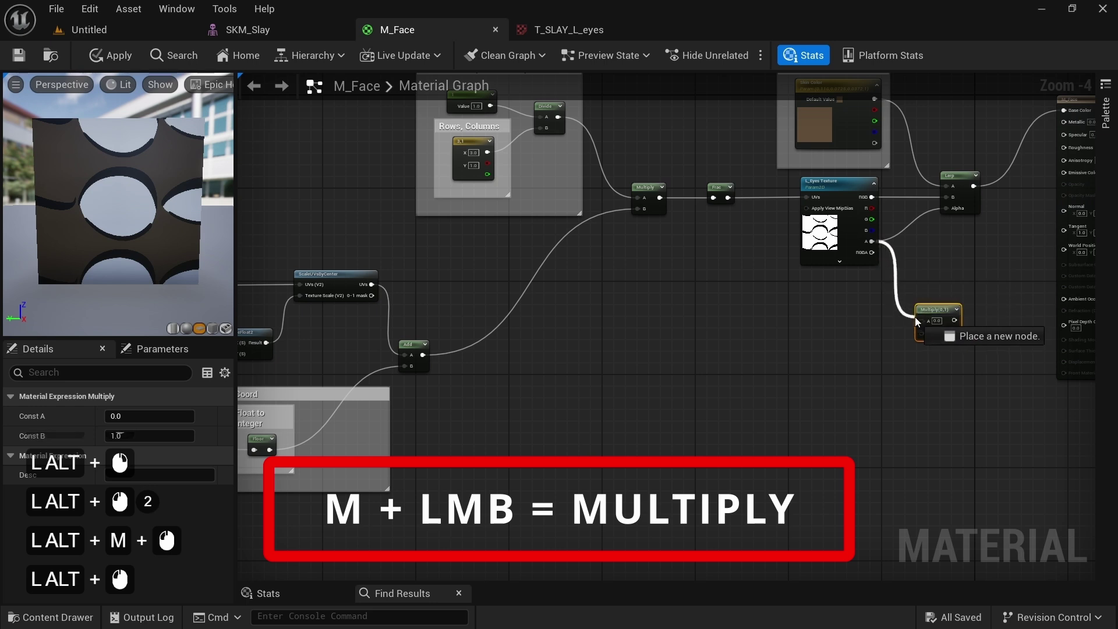
left_click(939, 310)
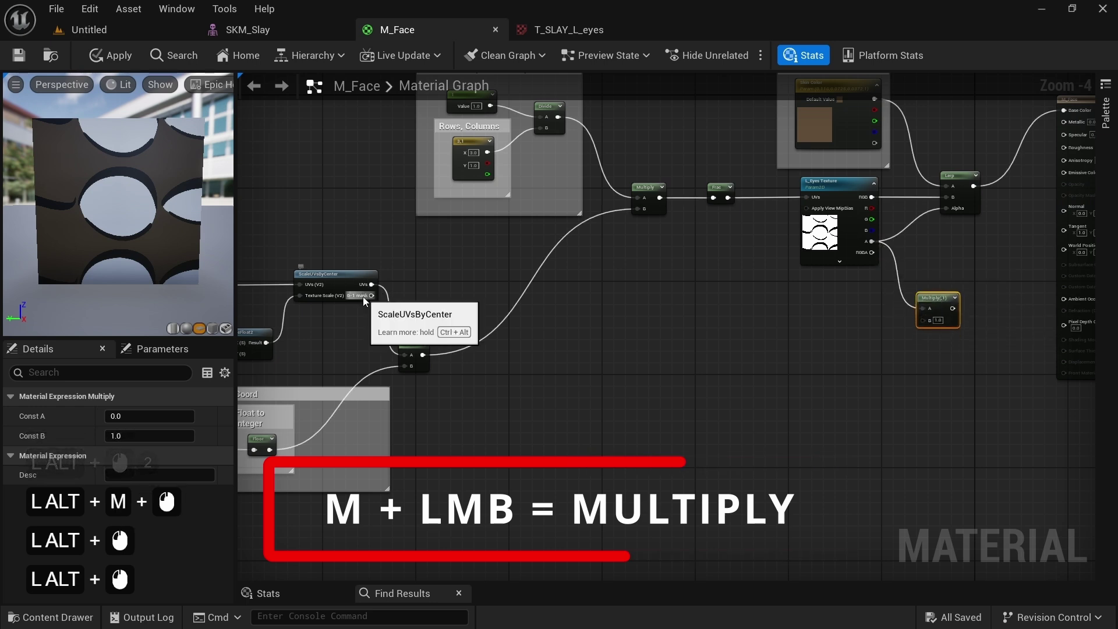
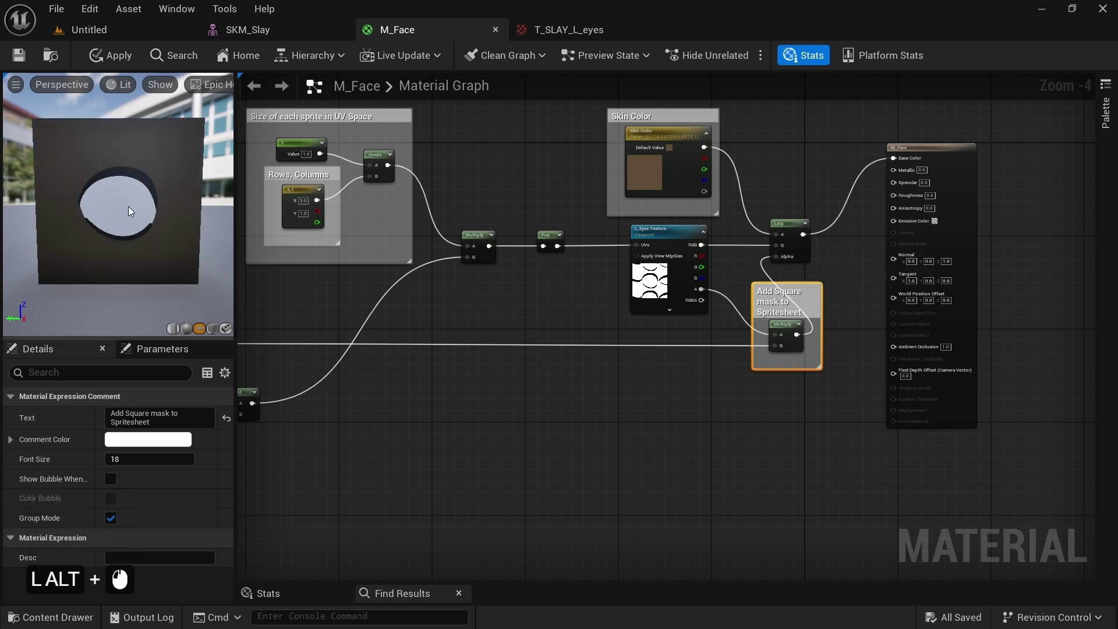
left_click(27, 59)
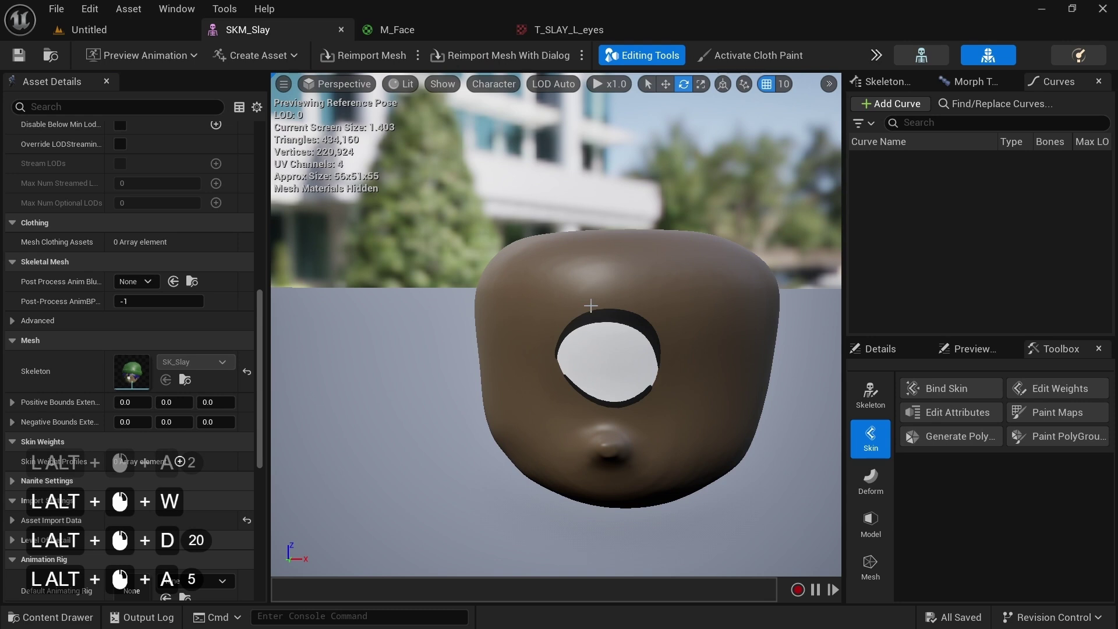
Step: Move the L_Eye_X_Scale and L_Eye_Y_Scale nodes lower, freeing space beside TexCoord[0]
right_click(411, 39)
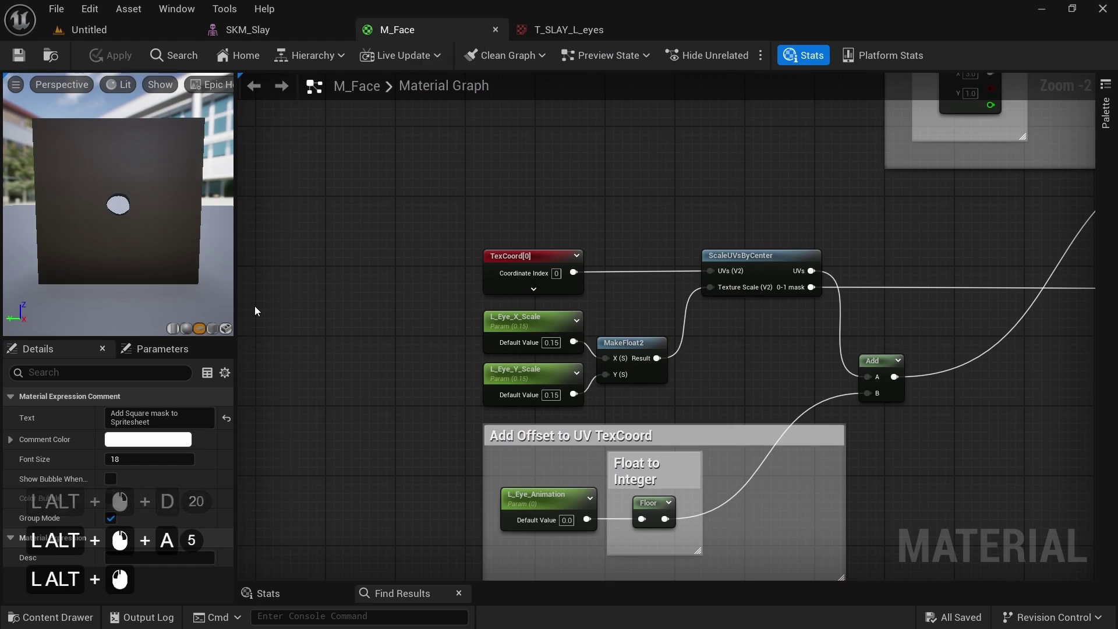
left_click(259, 310)
middle_click(259, 310)
scroll("down", 3)
right_click(416, 233)
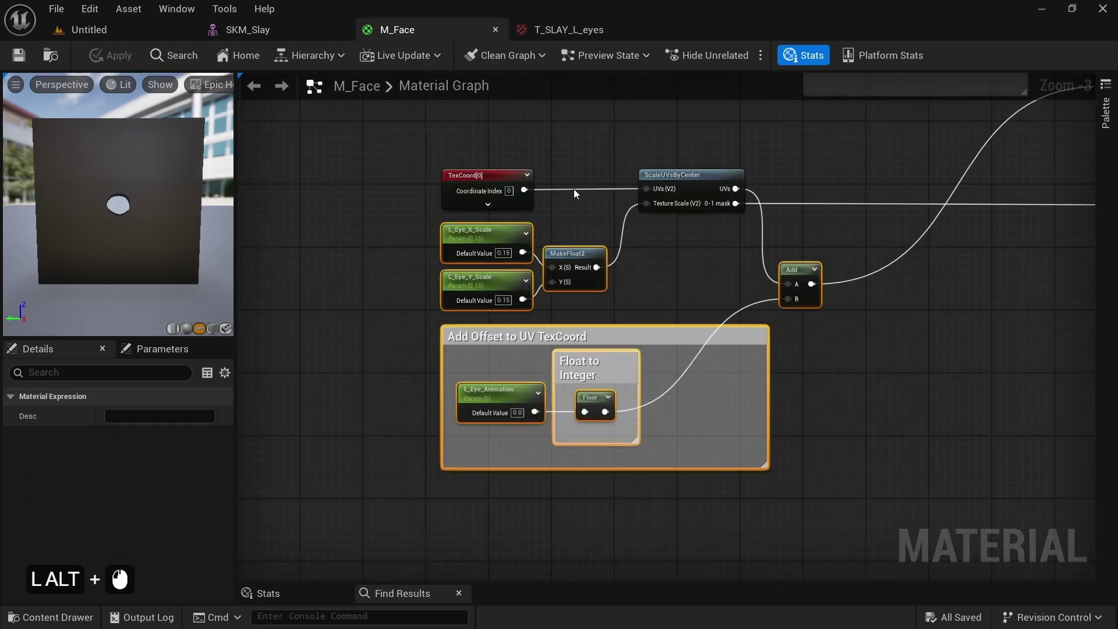
right_click(586, 260)
right_click(572, 270)
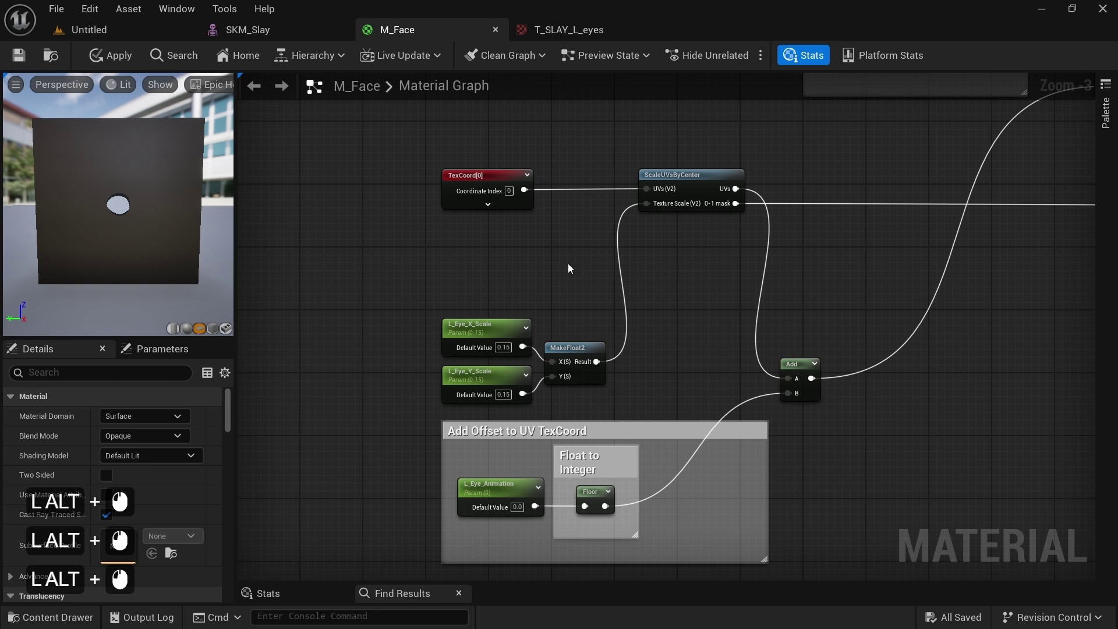
left_click(533, 237)
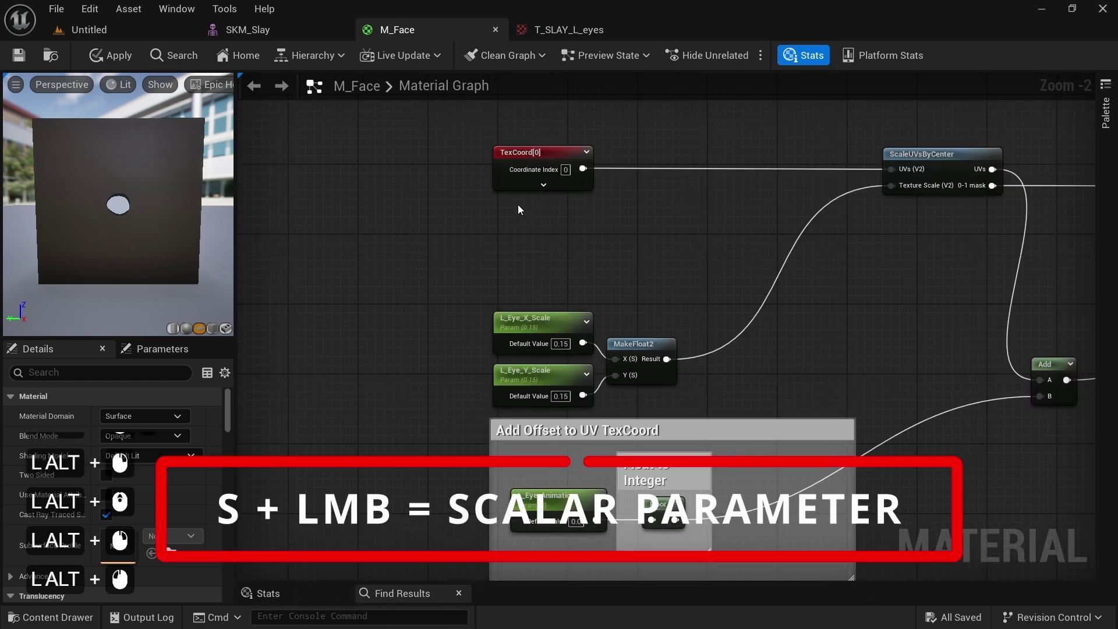
key("alt+s")
left_click(520, 207)
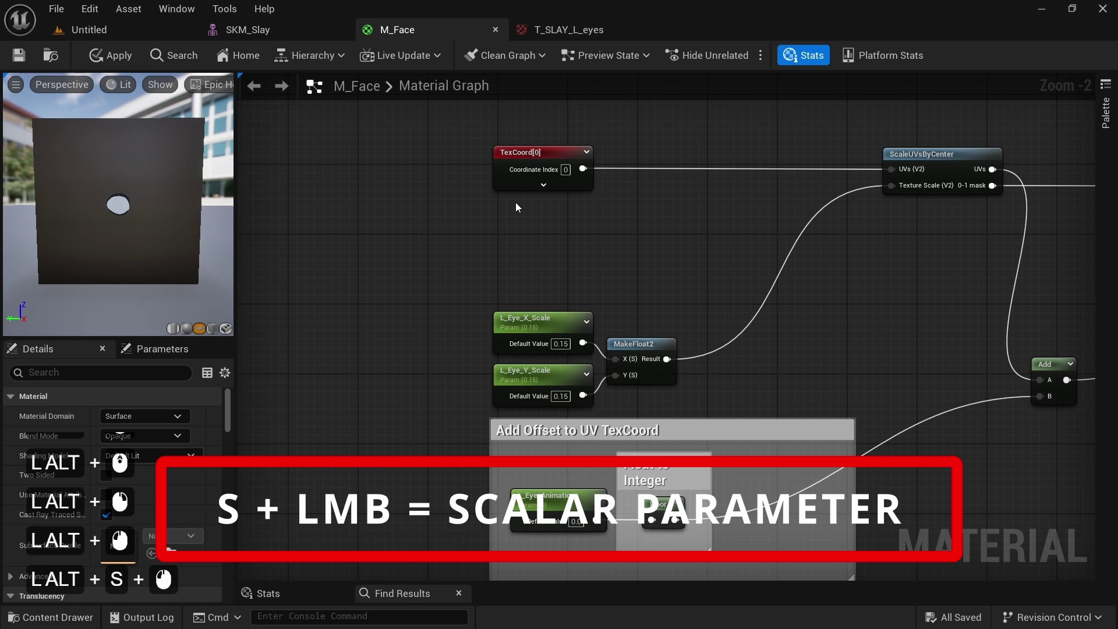
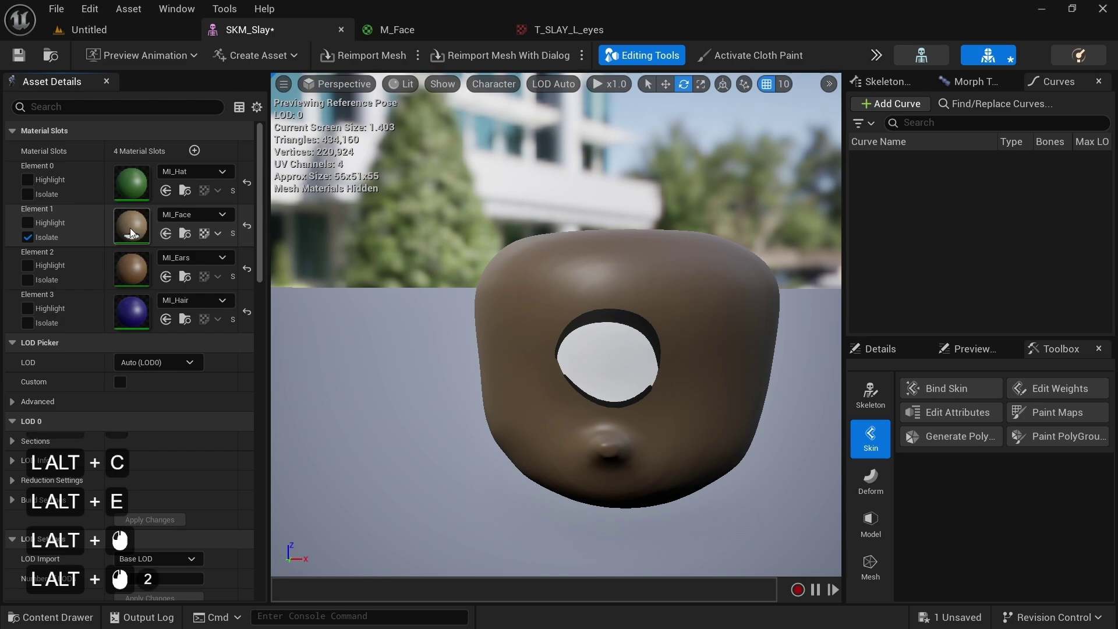
Step: From SKM_Slay's material slots, open the MI_Face material instance
left_click(723, 30)
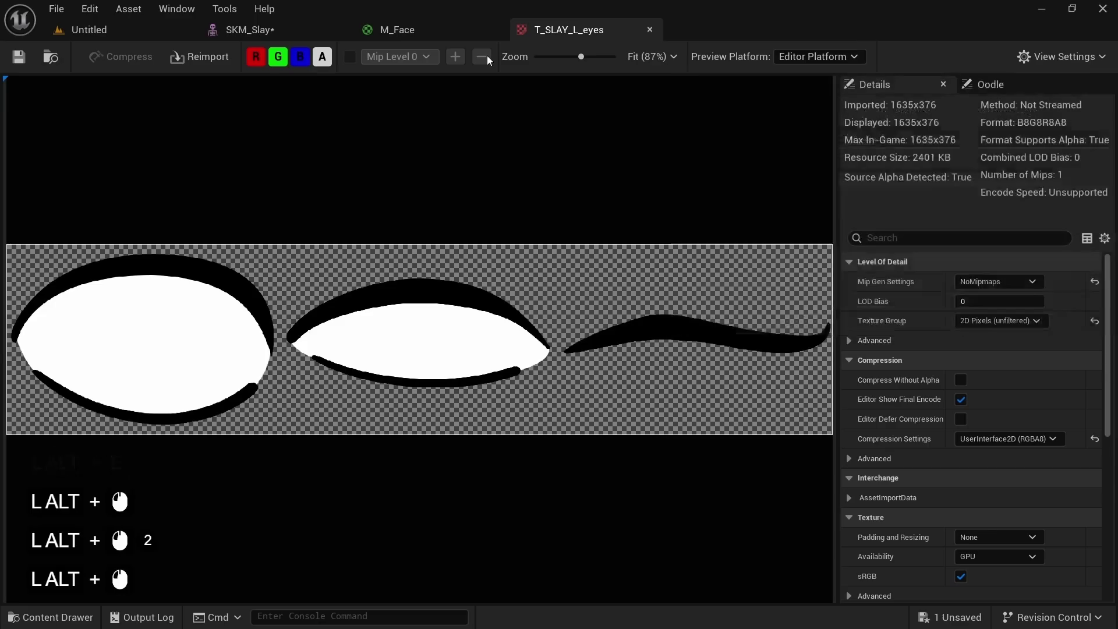
left_click(255, 31)
double_click(855, 269)
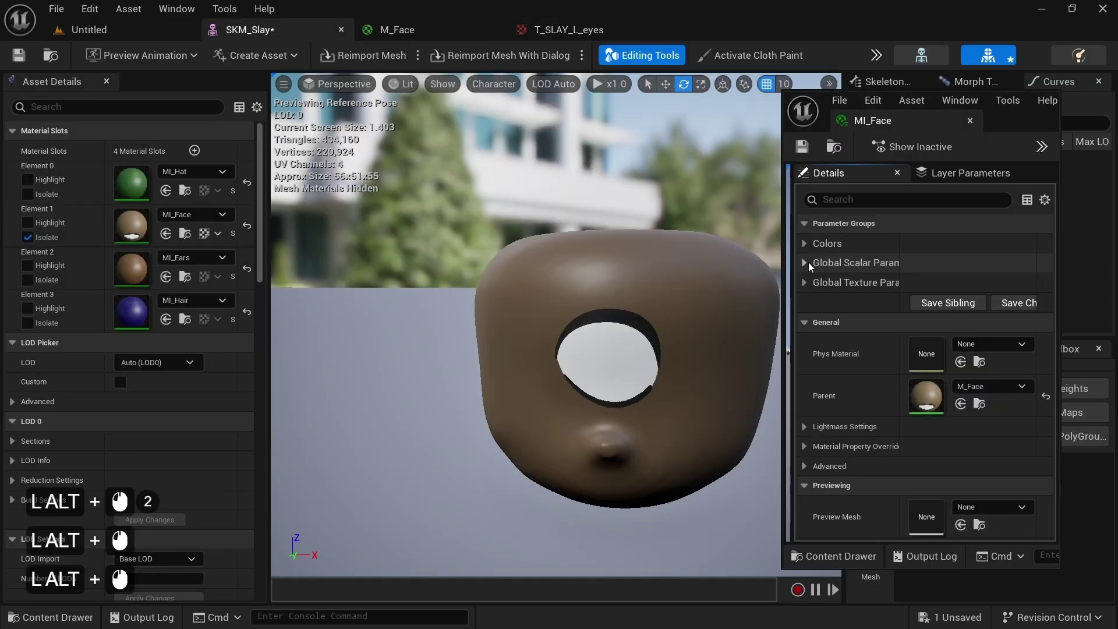
Step: Under Global Scalar Parameters, enable the L_Eye_X_Offset override in MI_Face
left_click(811, 265)
double_click(809, 380)
left_click(846, 311)
left_click(834, 306)
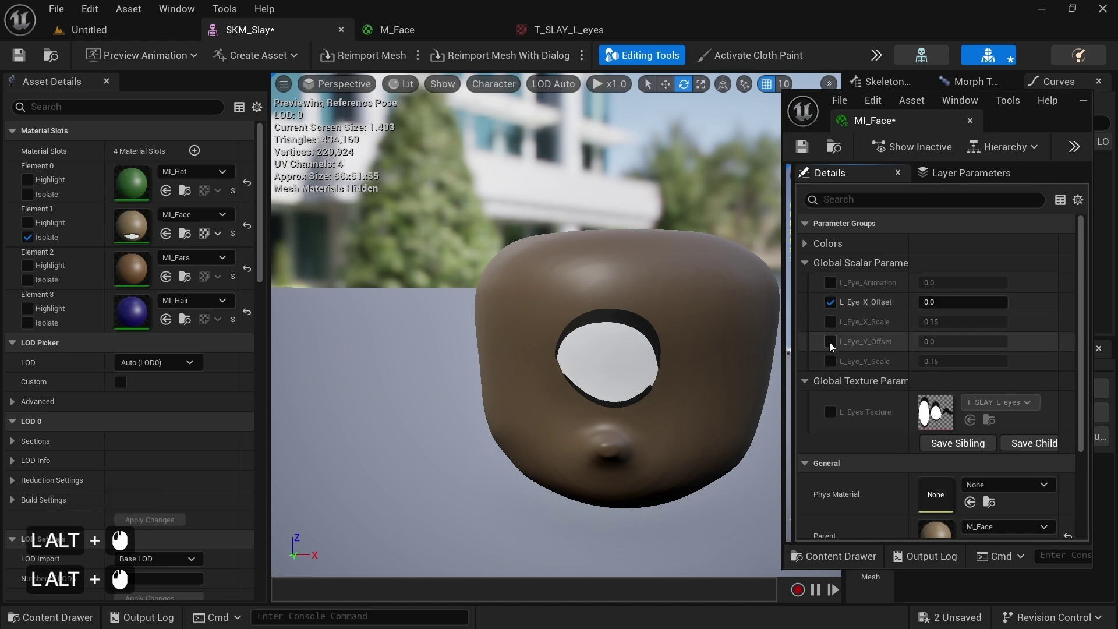
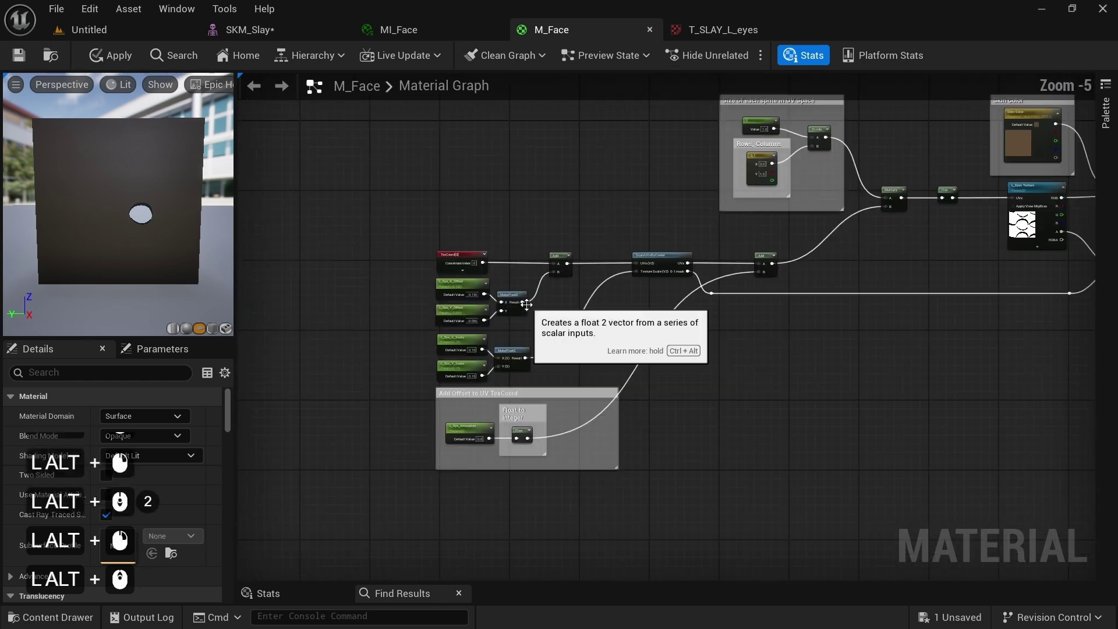
Step: Wrap the eye UV scaling and offset nodes in one comment titled Eye
left_click(405, 250)
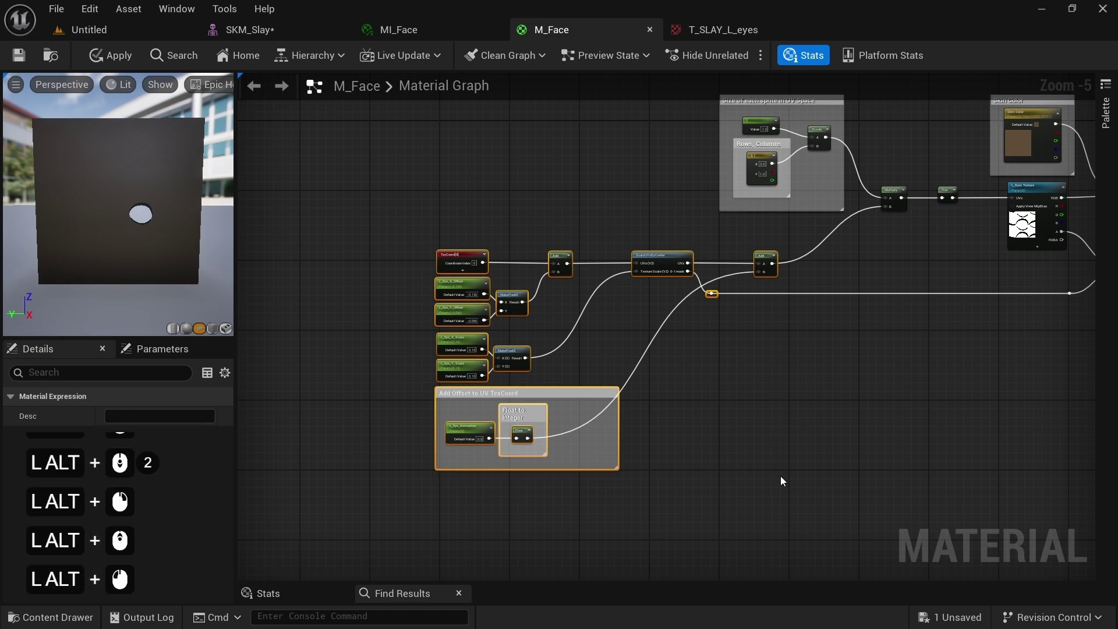
key("alt+c")
key("shift+alt+e")
key("alt+y")
key("alt+e")
key("alt+Return")
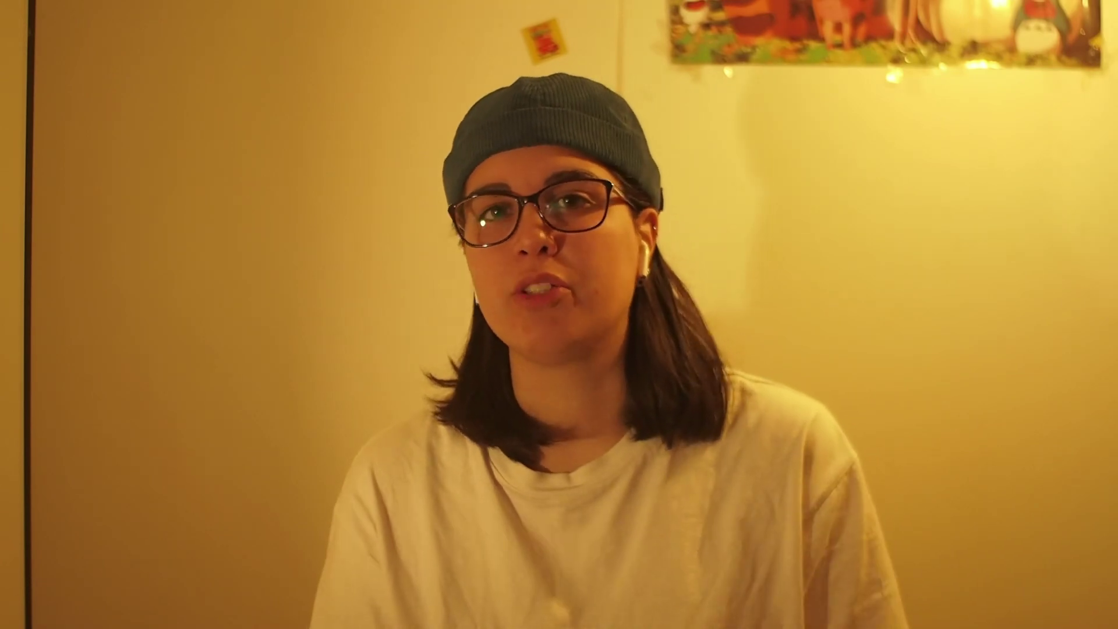
key("shift+alt+e")
key("alt+y")
key("alt+Return")
left_click(827, 400)
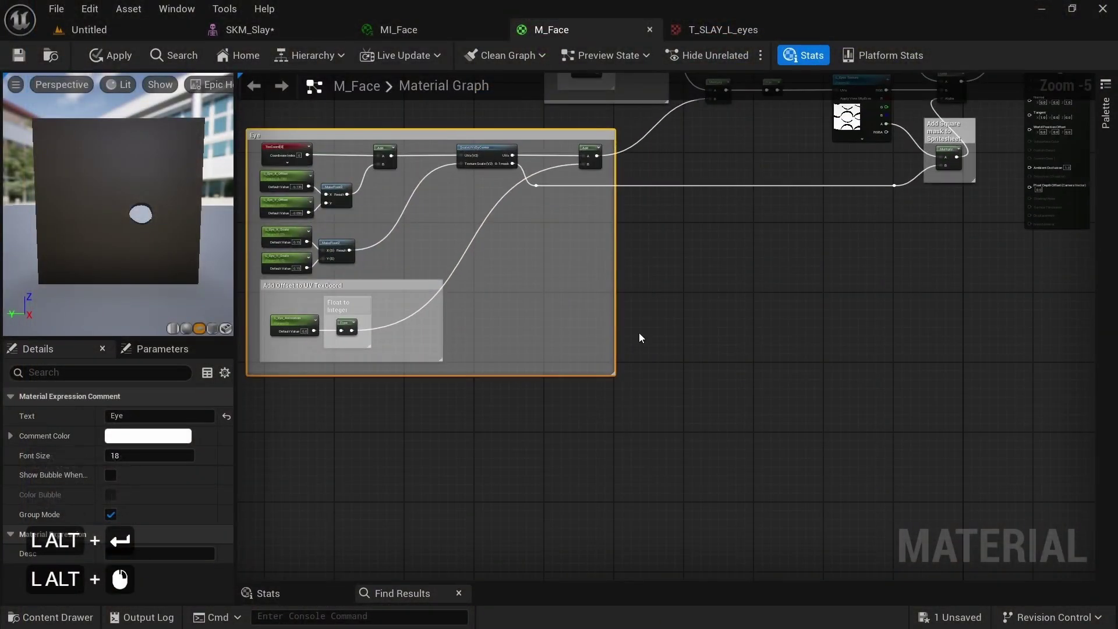
Step: Add a scalar parameter named L_Pupil_X_Offset in empty graph space
left_click(645, 337)
left_click(615, 404)
scroll("up", 3)
left_click(601, 315)
key("alt+s")
left_click(536, 315)
key("shift+alt+l")
key("shift+alt+-")
key("alt+u")
key("alt+i")
key("alt+l")
key("shift+alt+-")
key("shift+alt+x")
key("shift+alt+-")
key("shift+alt+o")
key("shift+alt+p")
key("alt+BackSpace")
key("shift+alt+o")
key("alt+f")
key("alt+f")
key("alt+s")
key("alt+e")
key("alt+t")
key("ctrl+alt+a")
key("ctrl+alt+c")
key("alt+Return")
left_click(573, 356)
Step: Duplicate it as a second scalar parameter named L_Pupil_Y_Offset
double_click(573, 356)
right_click(580, 366)
key("alt+s")
right_click(489, 339)
scroll("up", 3)
key("ctrl+alt+v")
key("alt+Left")
key("alt+Left")
key("alt+Left")
key("alt+BackSpace")
key("shift+alt+u")
key("alt+BackSpace")
key("shift+alt+y")
key("alt+Return")
left_click(535, 356)
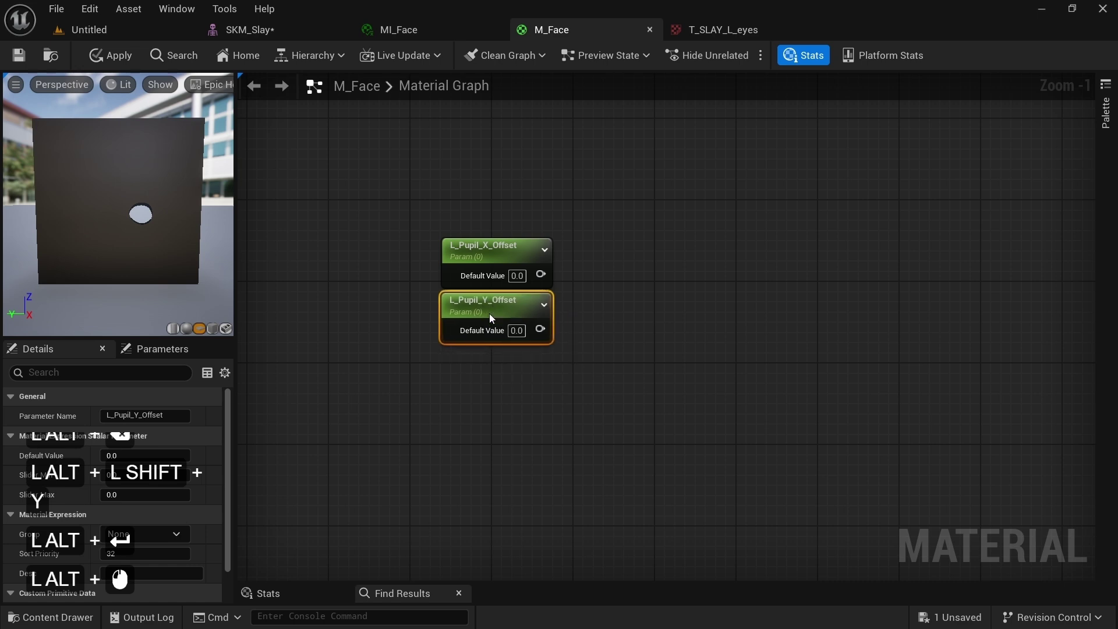
Step: Add two more scalar parameters named L_Pupil_X_Scale and L_Pupil_Y_Scale below them
key("alt+s")
left_click(493, 392)
key("shift+alt+l")
key("shift+alt+-")
key("shift+alt+p")
key("alt+u")
key("alt+i")
key("shift+alt+-")
key("shift+alt+x")
key("shift+alt+s")
key("shift+alt+c")
key("alt+BackSpace")
key("alt+a")
key("alt+l")
key("alt+e")
key("alt+Return")
left_click(524, 404)
double_click(493, 451)
key("alt+s")
key("ctrl+alt+v")
key("alt+Left")
key("alt+Left")
key("alt+Left")
key("alt+BackSpace")
key("shift+alt+y")
key("alt+Return")
left_click(524, 456)
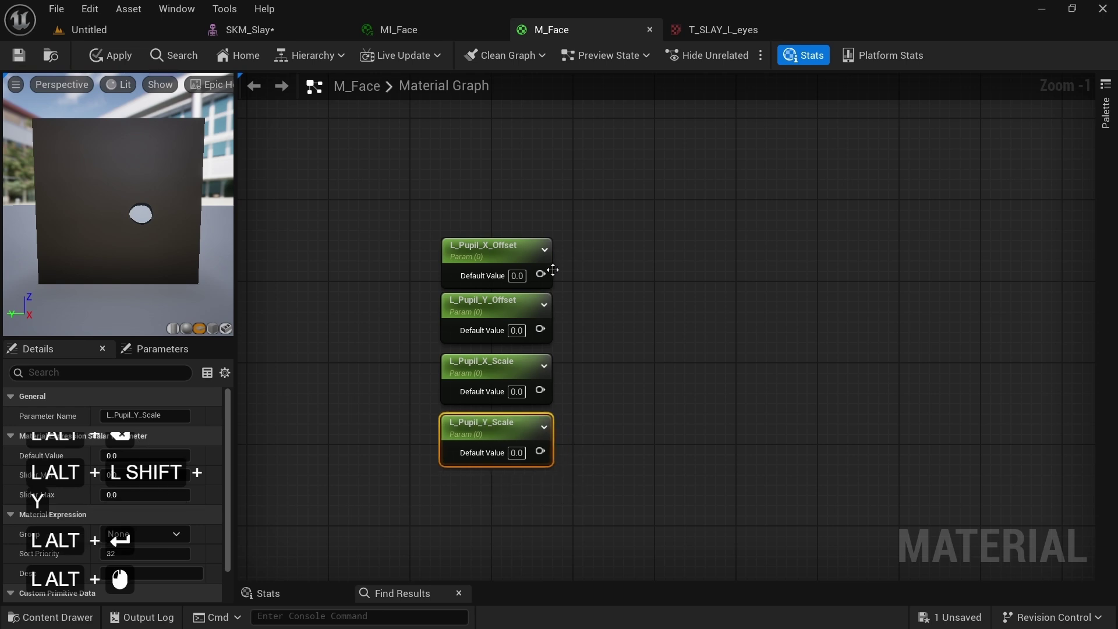
Step: Add a MakeFloat2 node to combine the pupil parameters
left_click(551, 281)
right_click(579, 290)
key("alt+m")
key("alt+a")
key("alt+k")
key("alt+e")
key("alt+Up")
key("alt+Return")
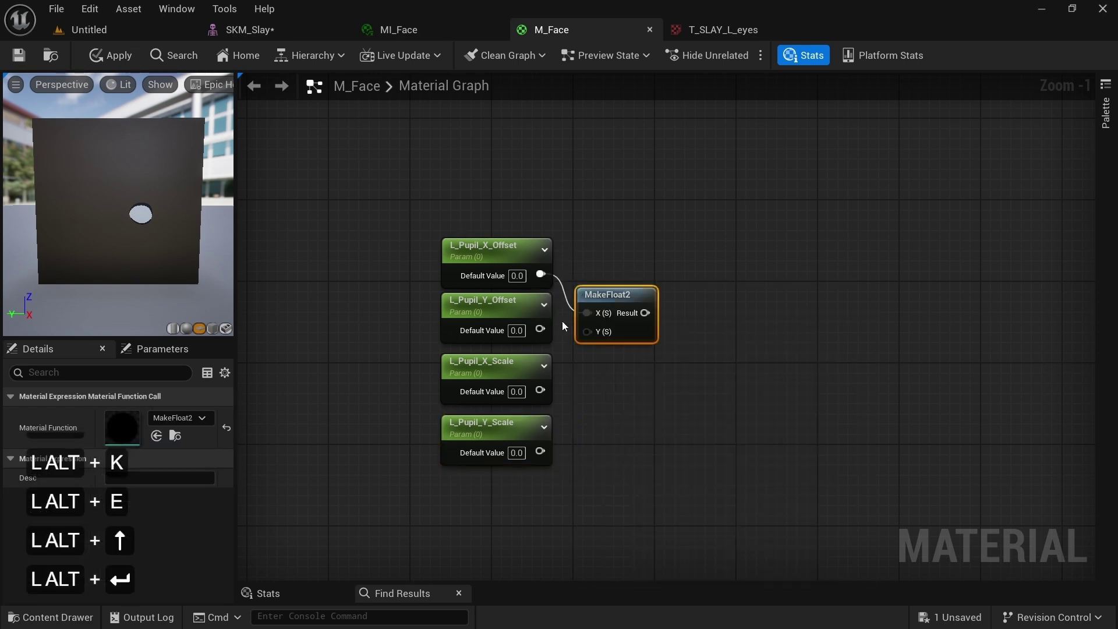
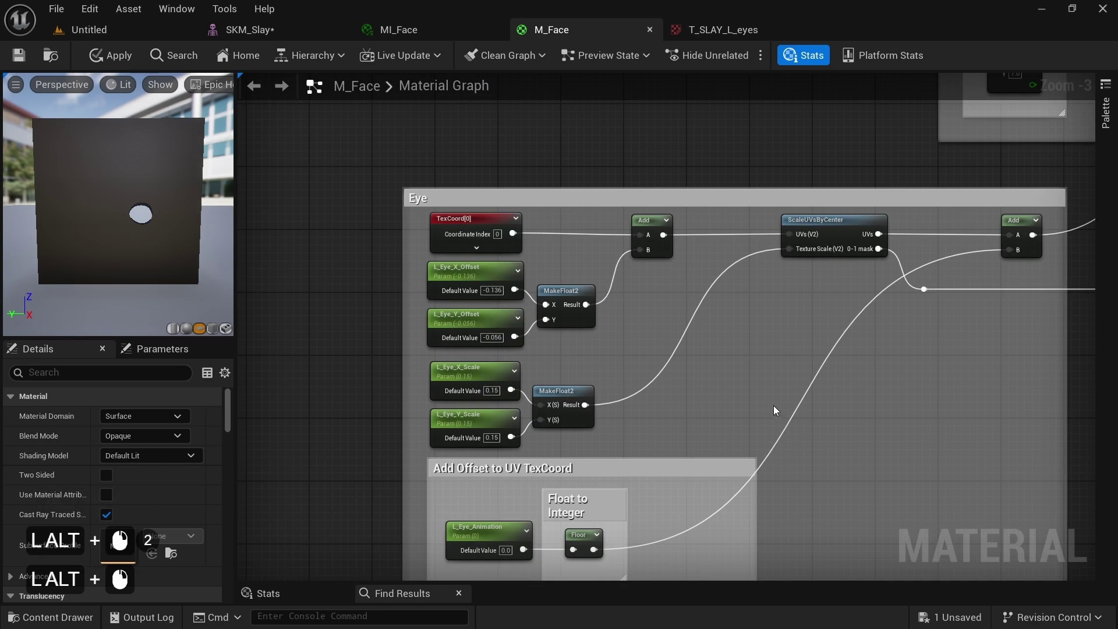
Step: Add an Add node on the eye UV wire and feed the pupil offset into it
left_click(758, 402)
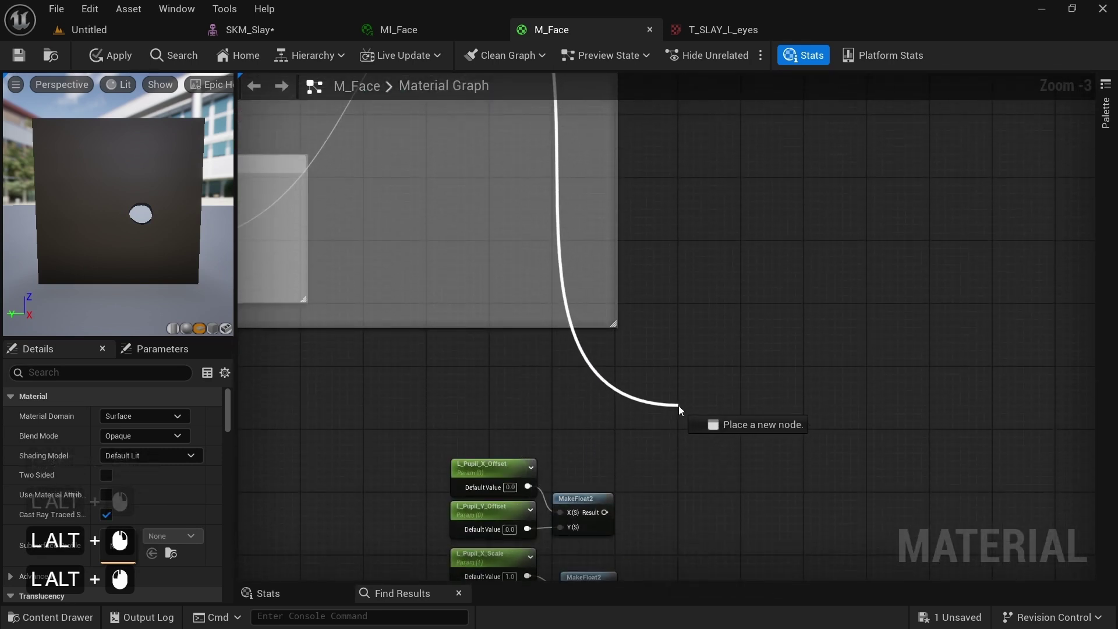
left_click(682, 408)
key("alt+a")
key("alt+d")
key("alt+d")
left_click(718, 189)
left_click(703, 415)
left_click(623, 515)
left_click(494, 314)
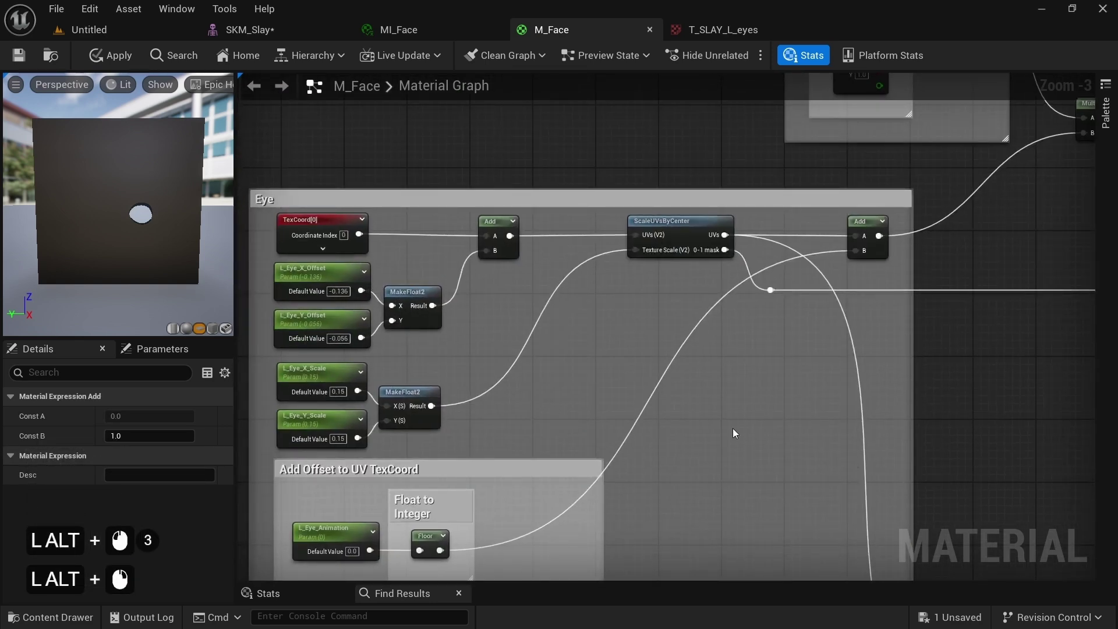
left_click(785, 465)
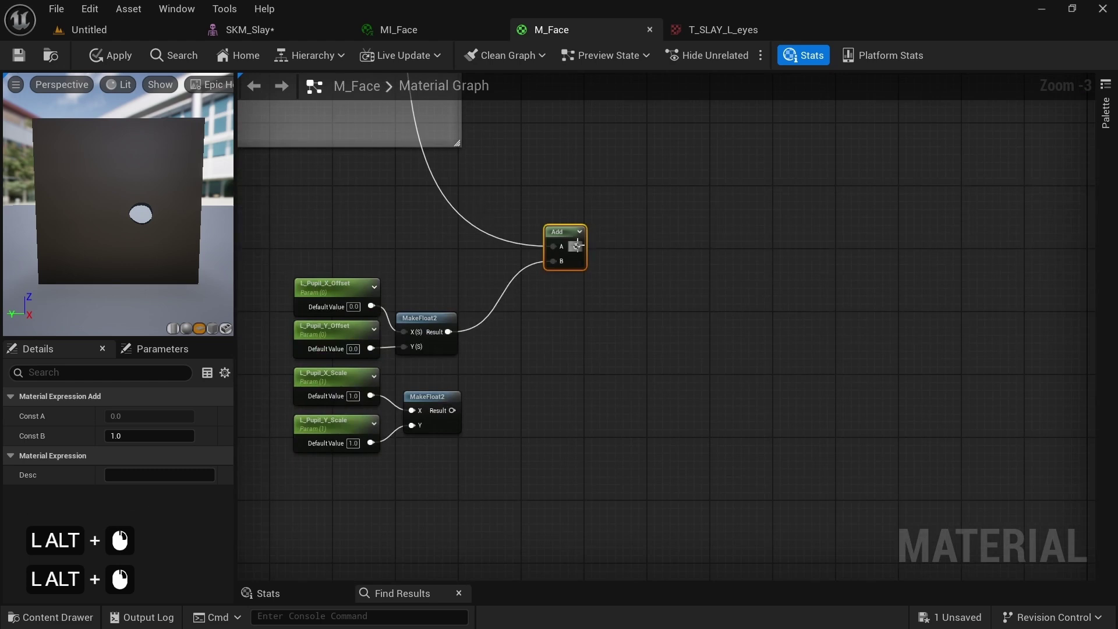
Step: Add a ScaleUVsByCenter node after the Add for the pupil scale
key("alt+s")
key("alt+c")
key("alt+a")
key("alt+l")
key("alt+e")
key("alt+Return")
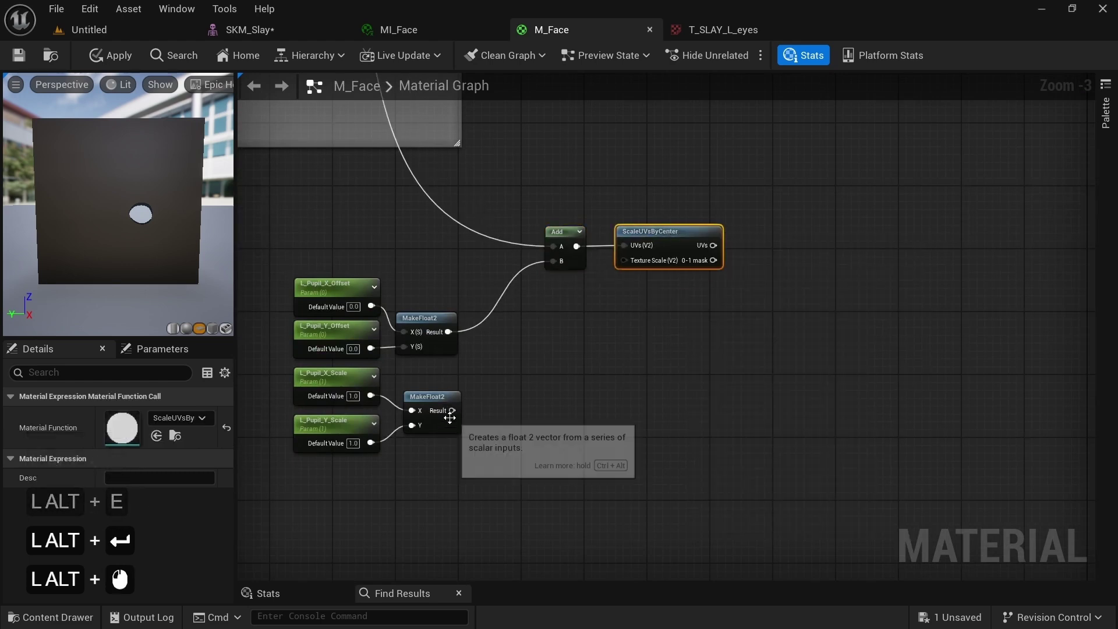
double_click(458, 420)
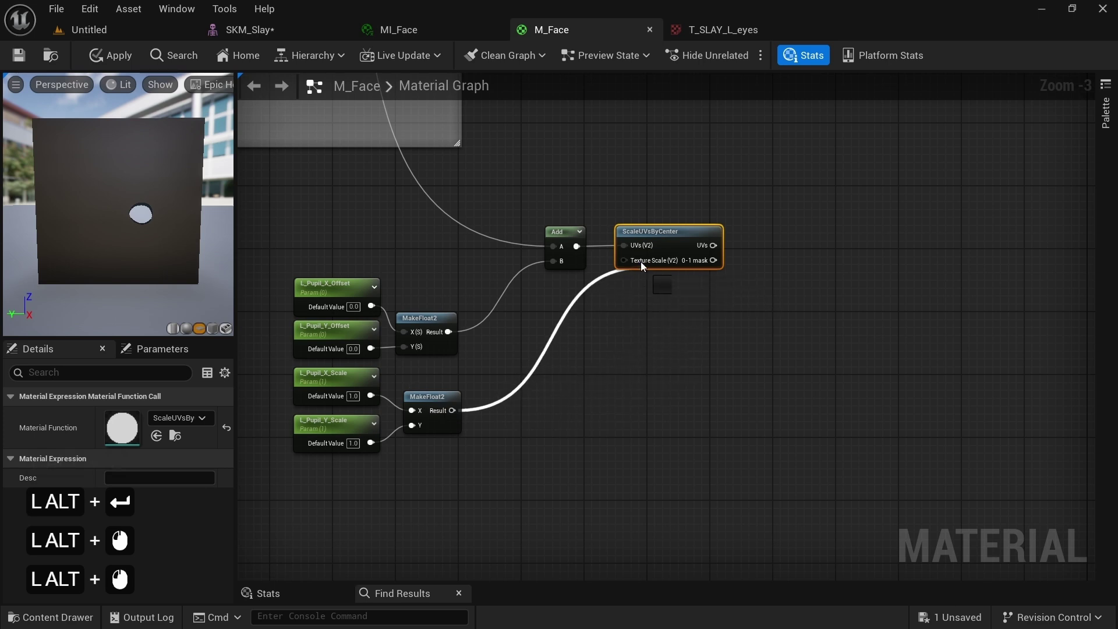
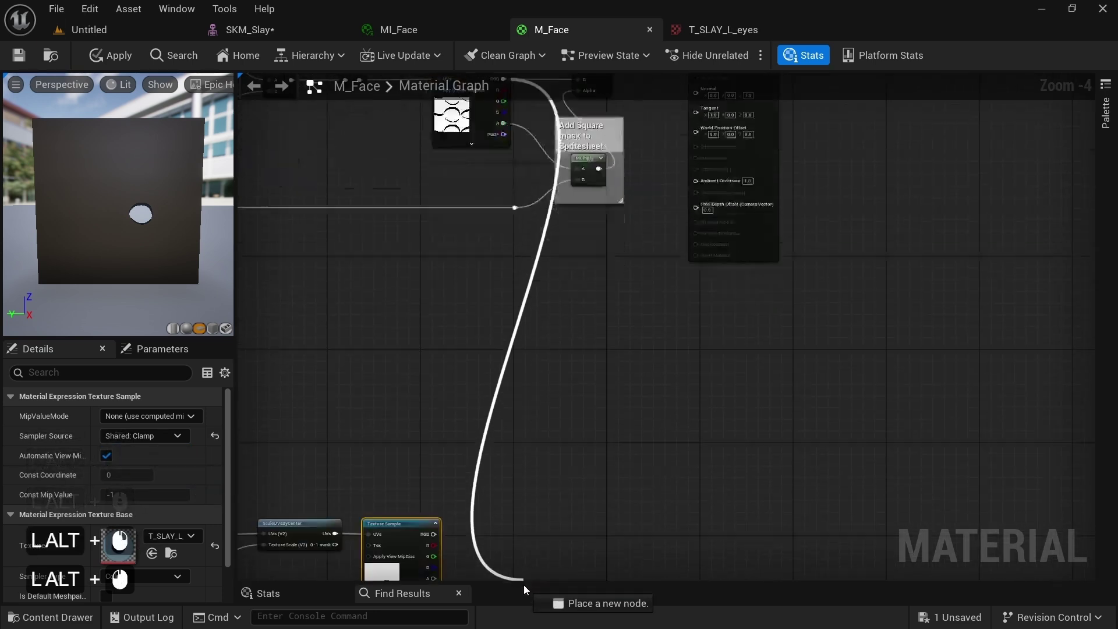
Step: Add a LinearInterpolate blending the pupil texture RGB over the eye, alpha from the texture, then a Multiply
key("alt+l")
key("alt+e")
key("alt+r")
key("alt+p")
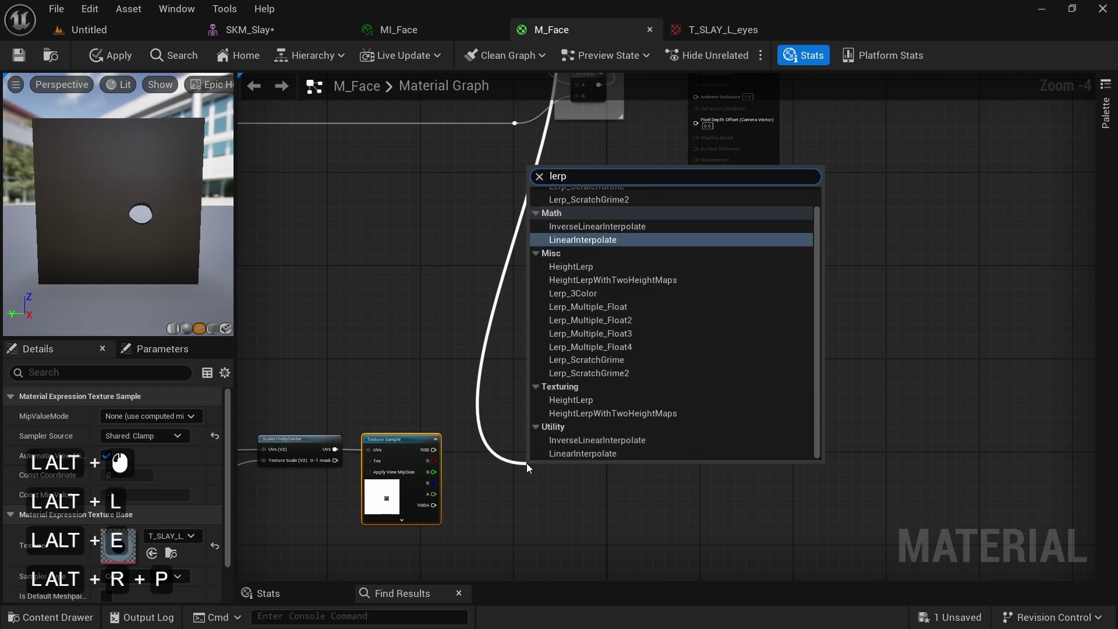
key("alt+Return")
left_click(541, 472)
double_click(609, 428)
left_click(439, 496)
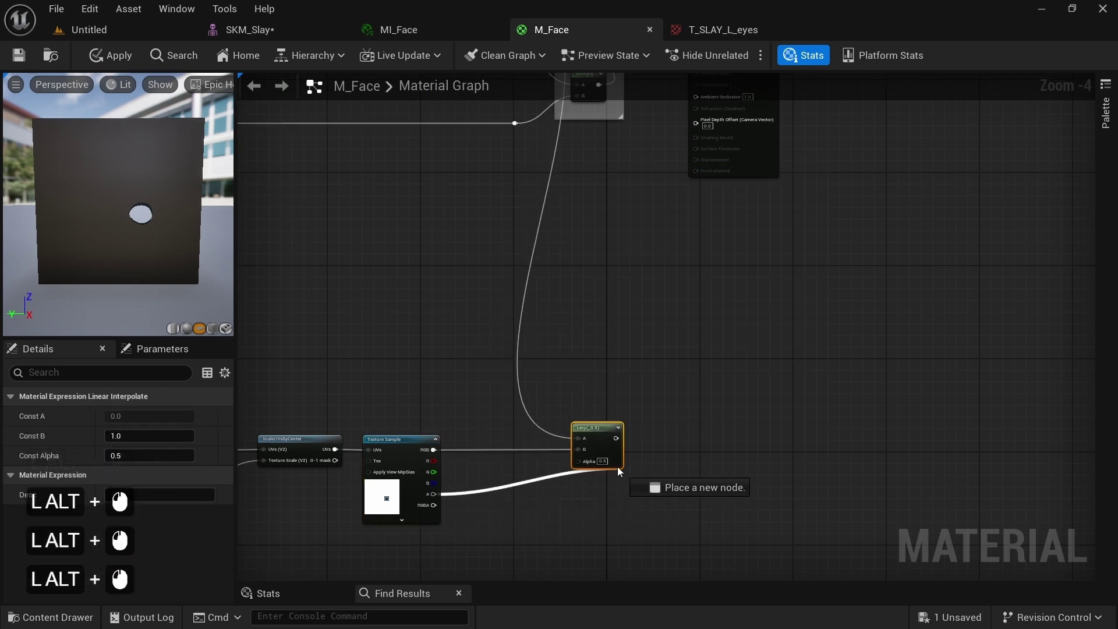
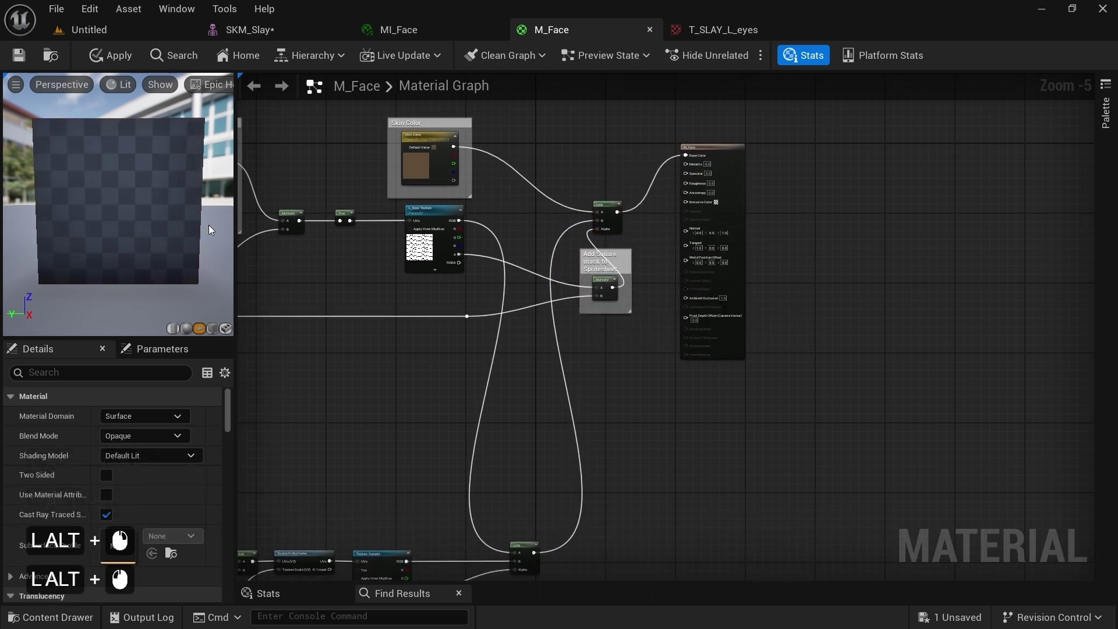
middle_click(153, 222)
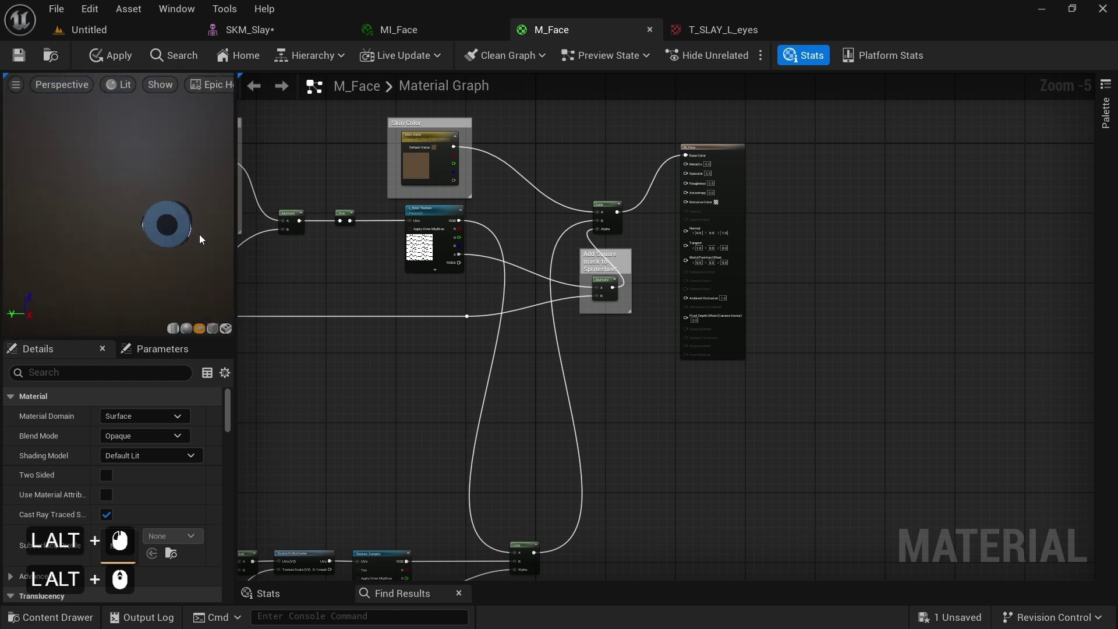
right_click(372, 449)
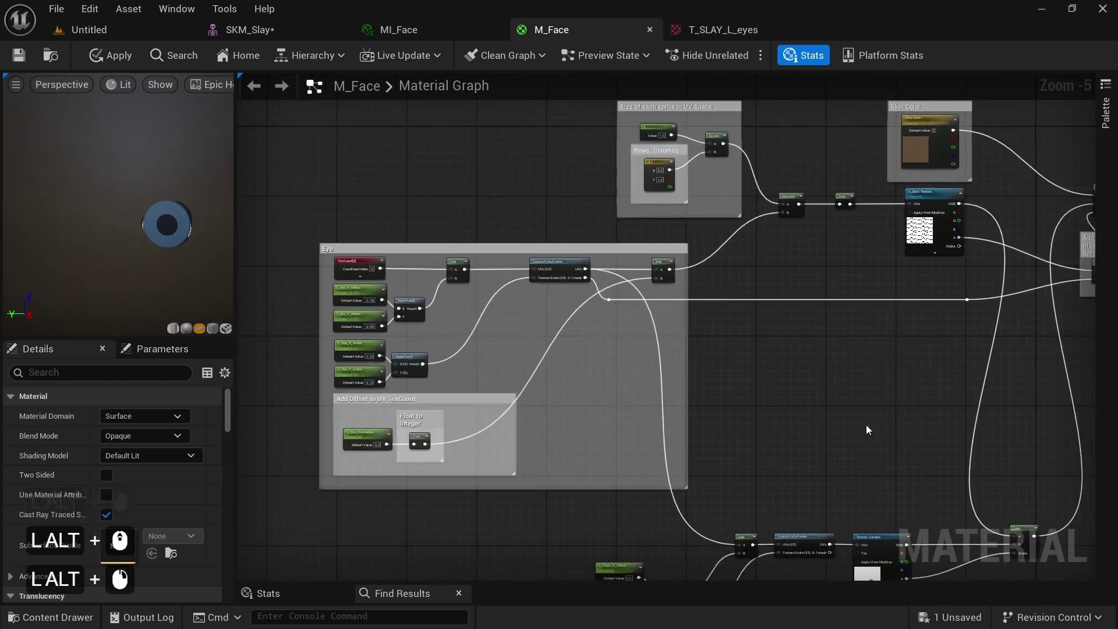
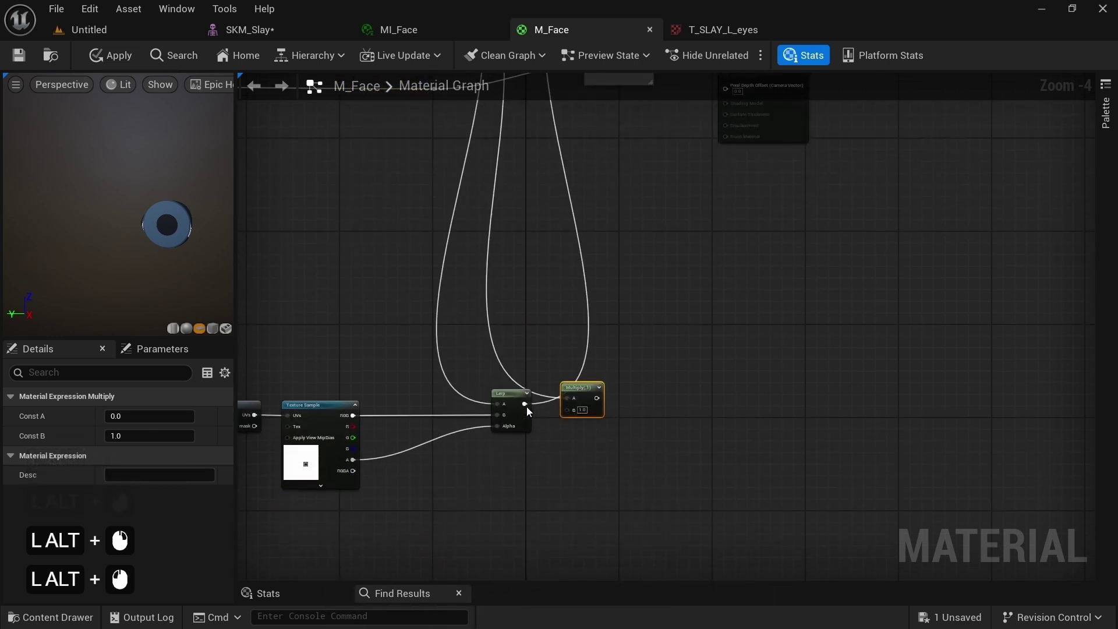
Step: Wrap the pupil Lerp and Multiply in a Mask Pupil to Eye comment and select the pupil UV nodes
left_click(529, 411)
double_click(582, 396)
right_click(550, 376)
left_click(428, 339)
left_click(622, 478)
key("alt+c")
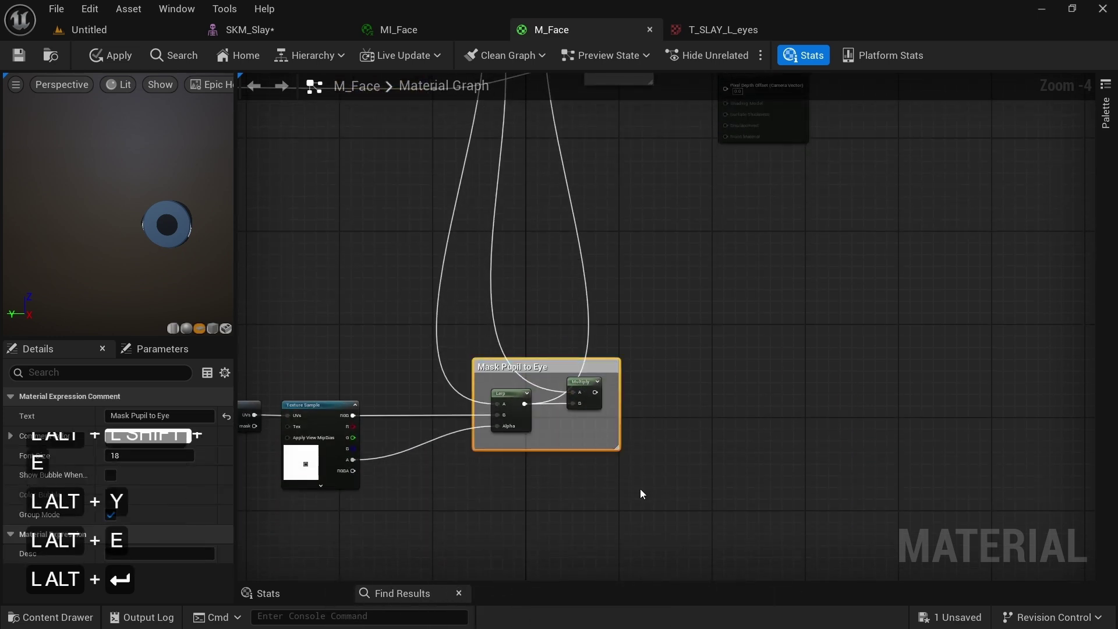
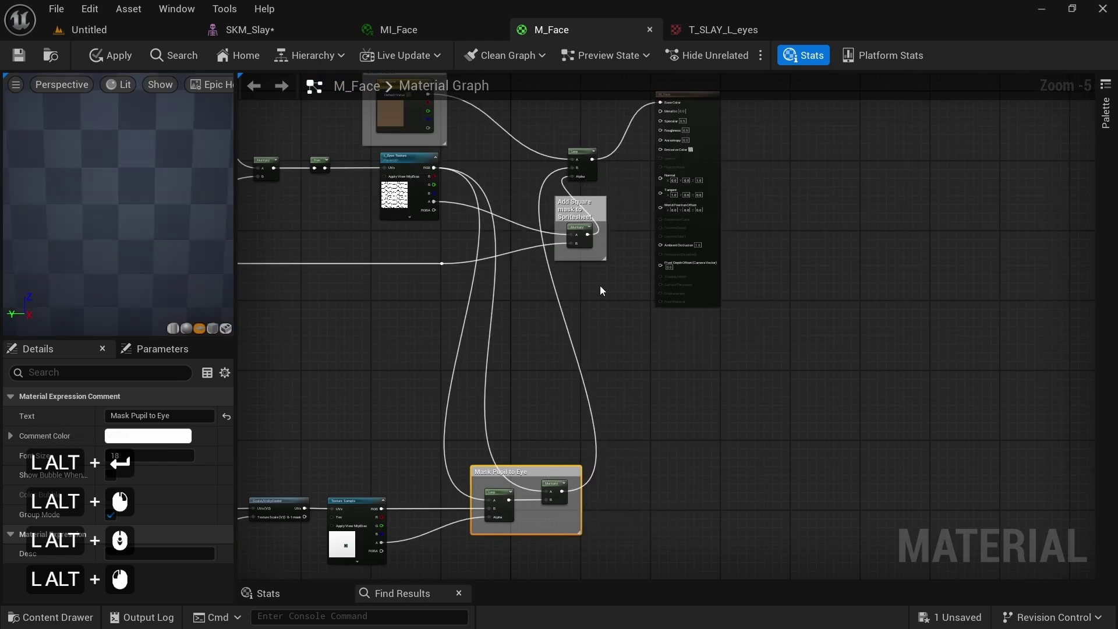
left_click(628, 357)
double_click(461, 278)
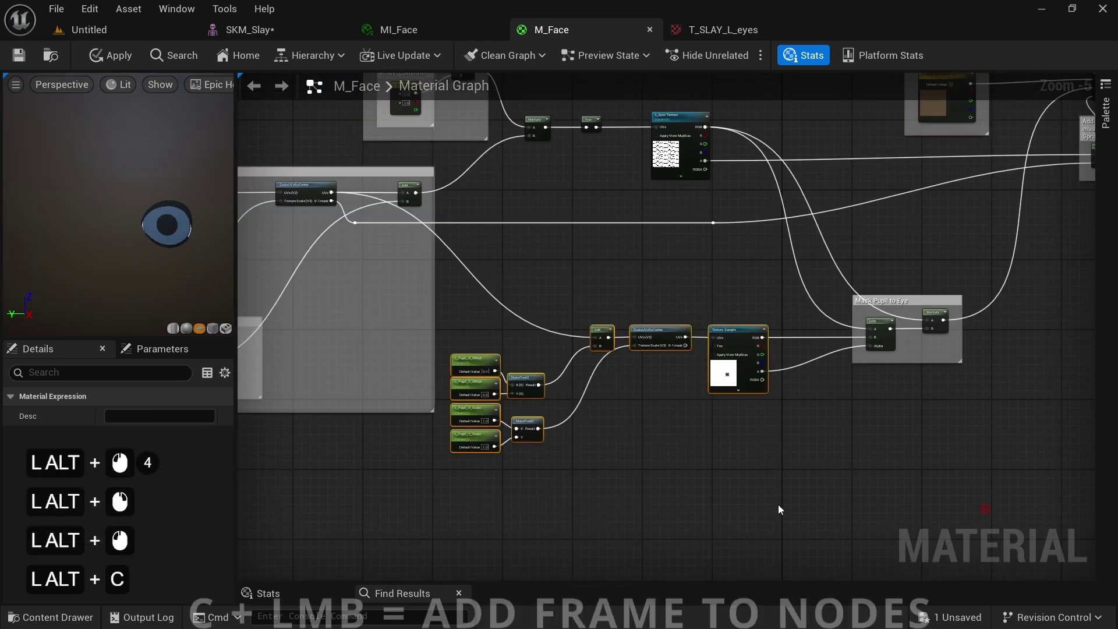
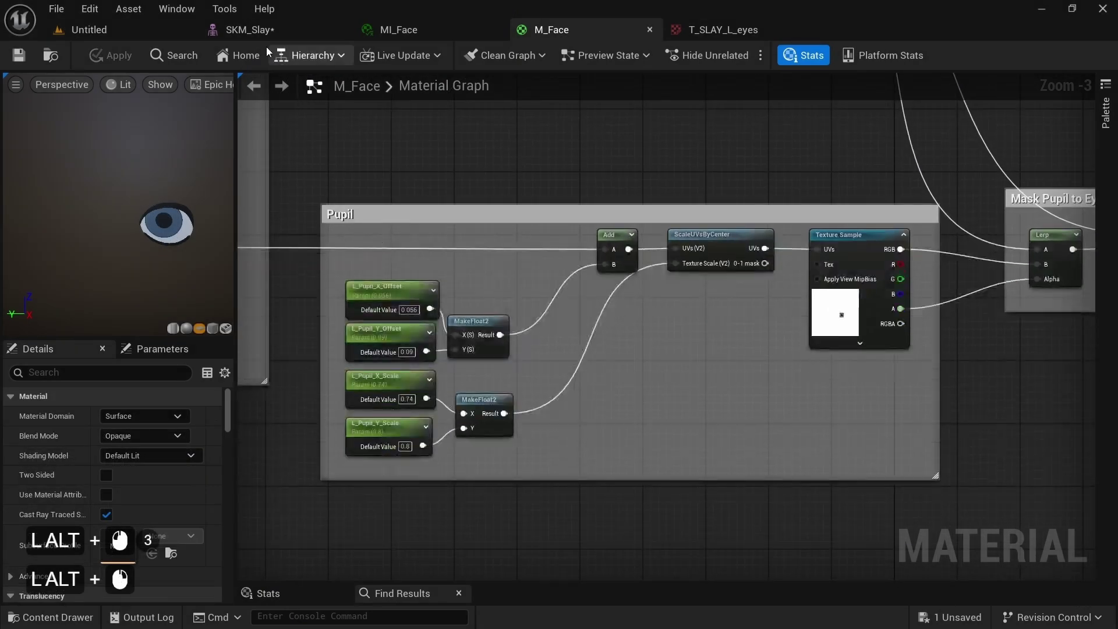
left_click(265, 39)
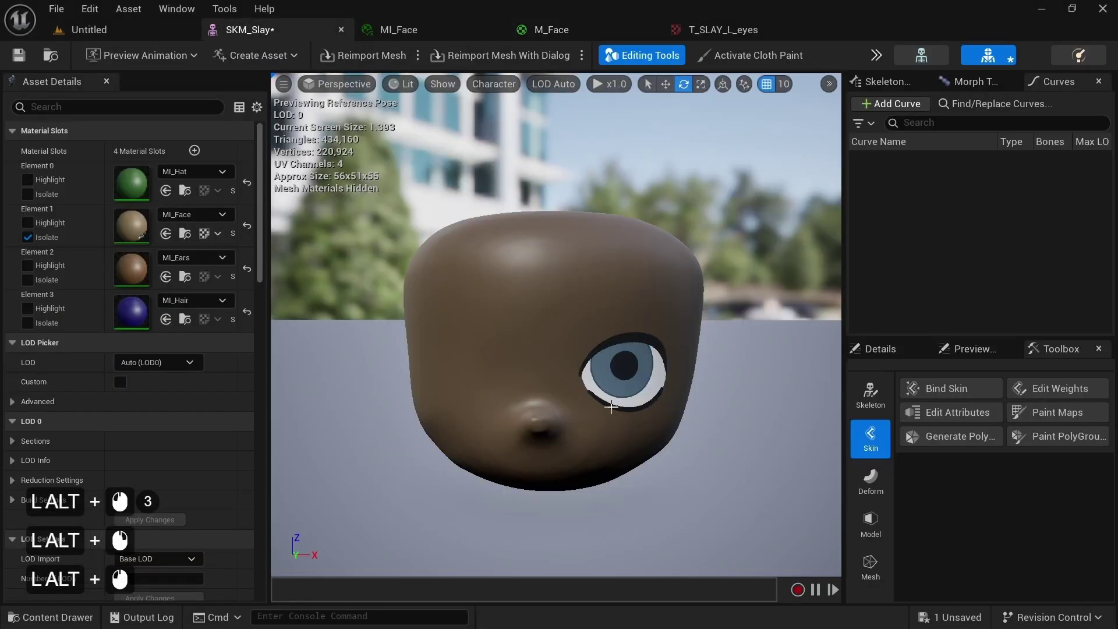
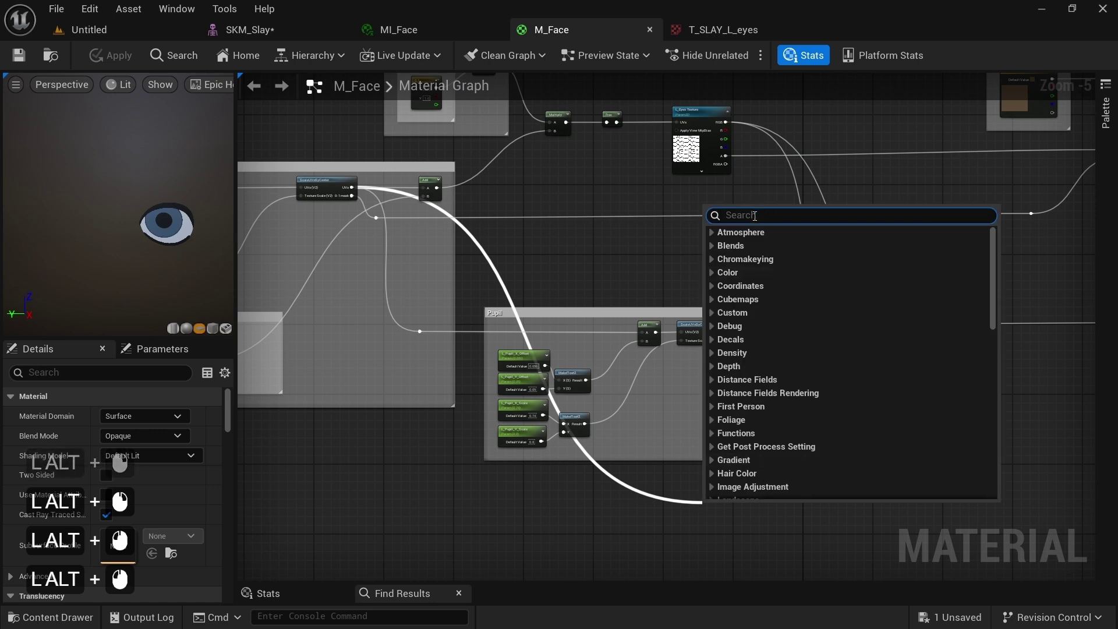
Step: Add a RadialGradientExponential node for the eye highlight
key("alt+r")
key("alt+a")
key("alt+d")
key("alt+i")
key("alt+a")
key("alt+l")
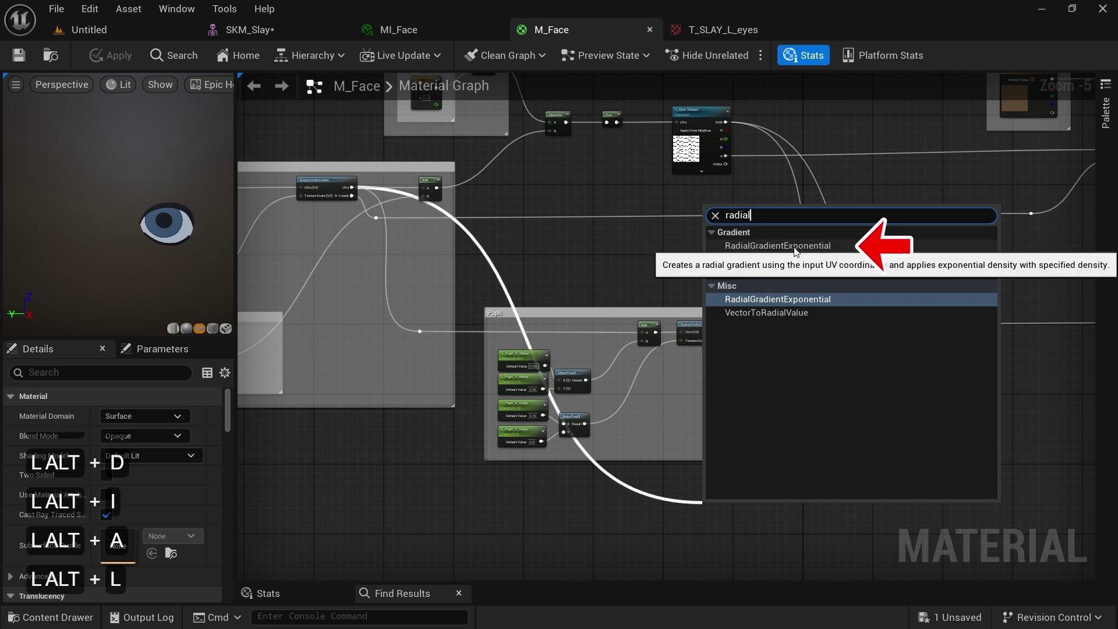
left_click(544, 149)
Step: Feed the TexCoord UVs into the radial gradient through a reroute point
right_click(544, 150)
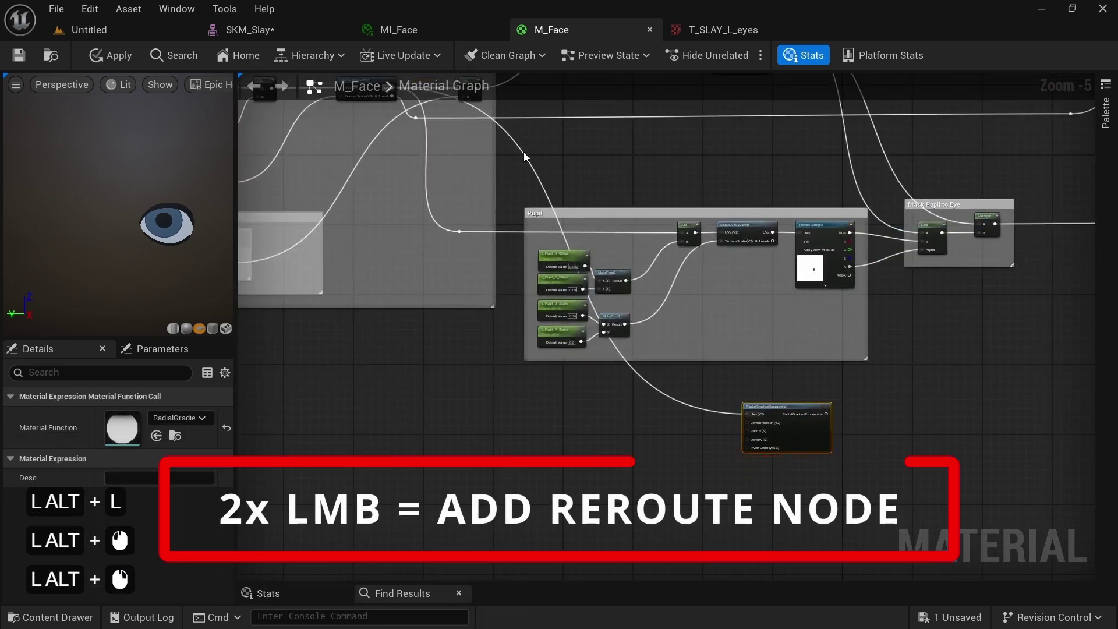
left_click(528, 156)
double_click(527, 157)
double_click(547, 149)
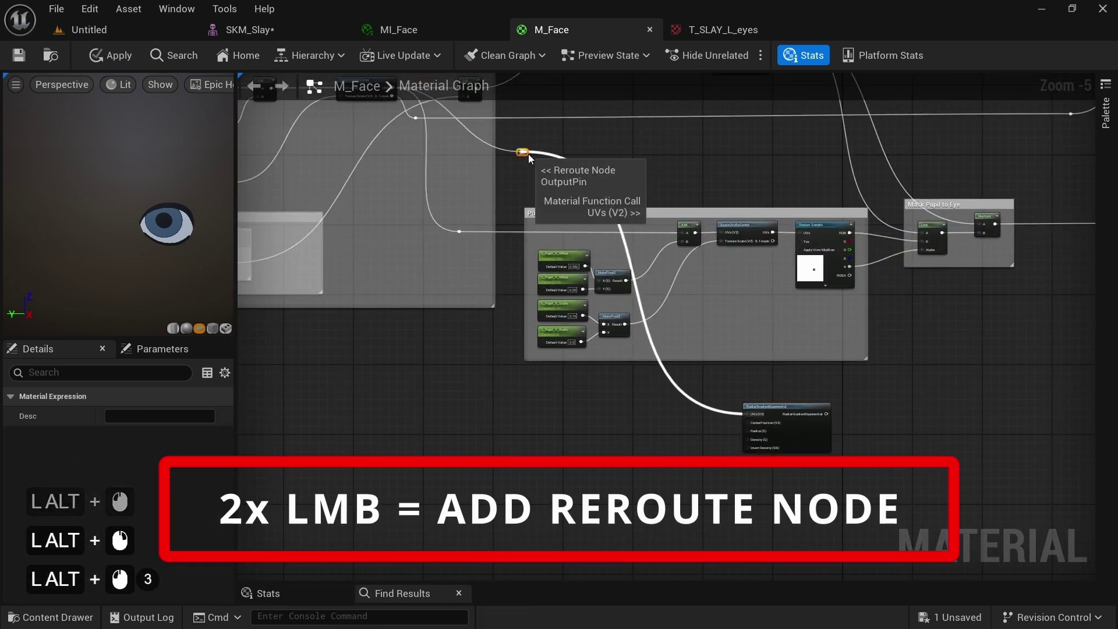
left_click(531, 158)
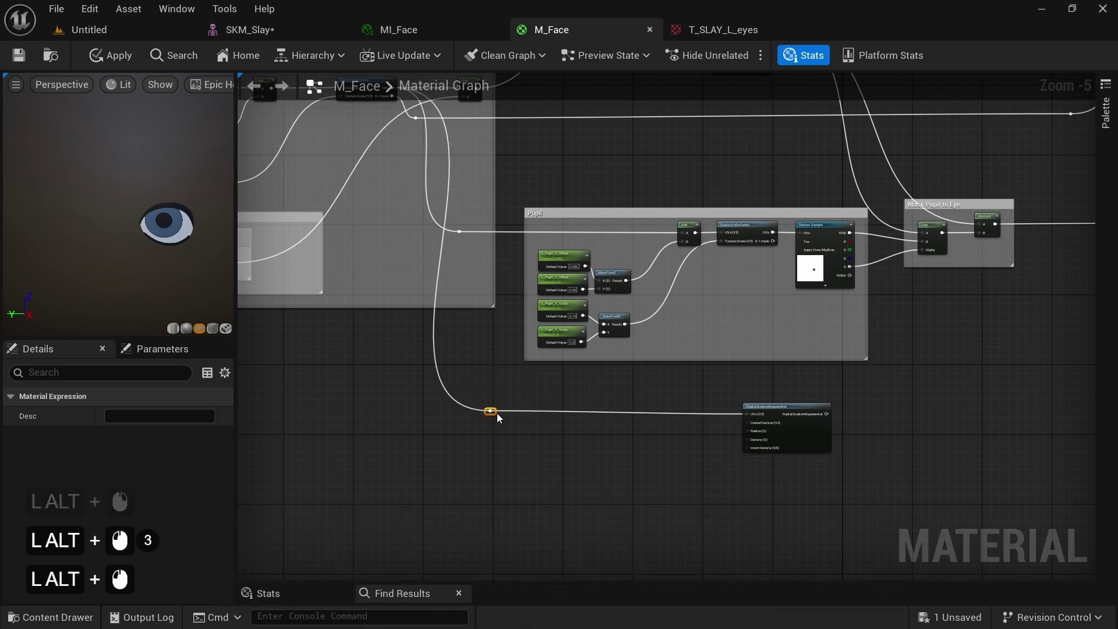
double_click(500, 416)
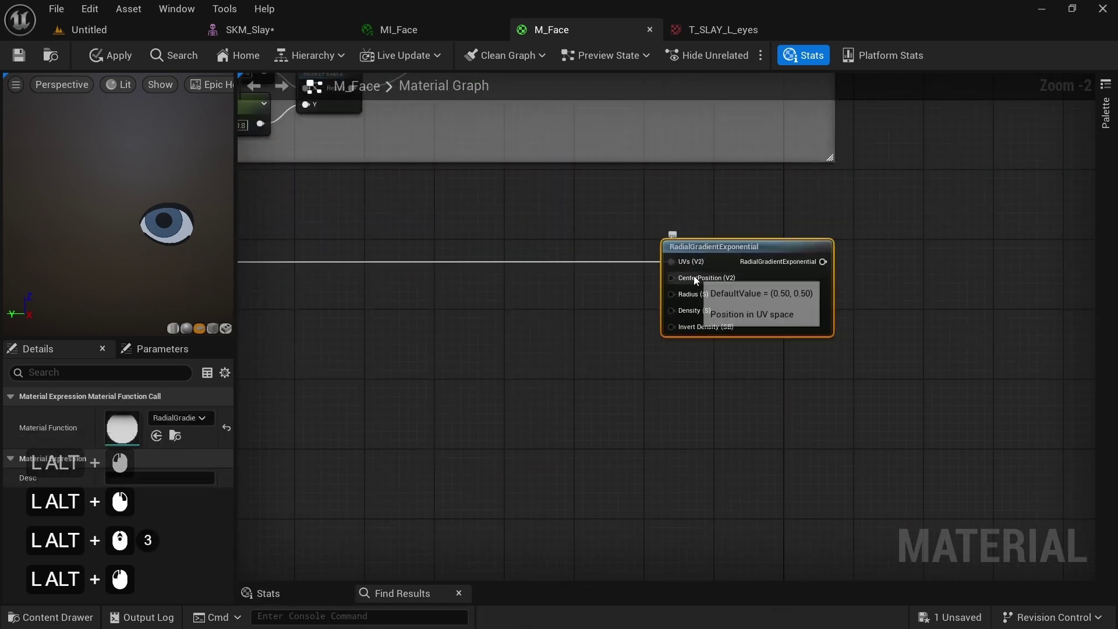
scroll("down", 3)
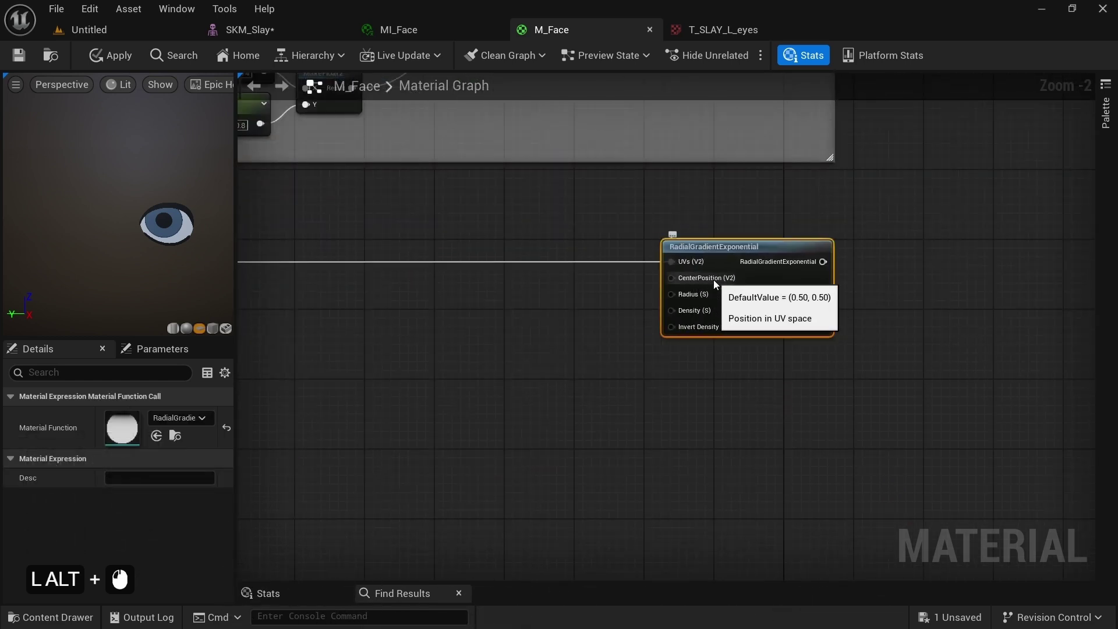
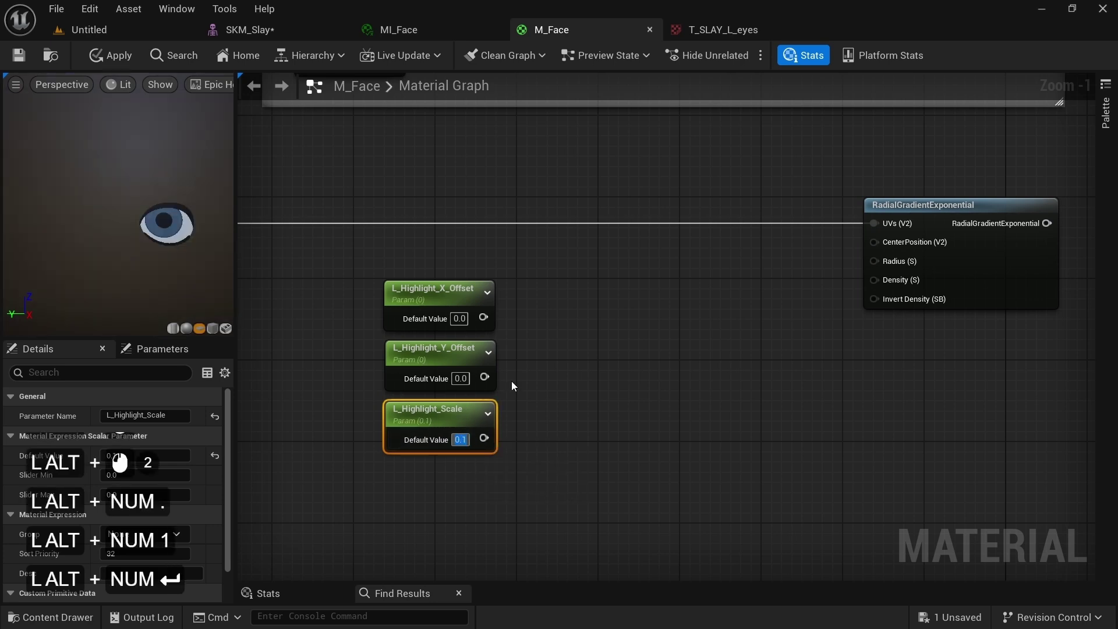
Step: Commit the highlight scale and add a MakeFloat2 combining the highlight X/Y offsets for CenterPosition
key("alt+KP_Decimal")
key("alt+KP_Decimal")
left_click(490, 319)
key("alt+m")
key("alt+a")
key("alt+k")
key("alt+e")
key("alt+space")
key("alt+f")
key("alt+l")
key("alt+o")
key("alt+Up")
key("alt+Return")
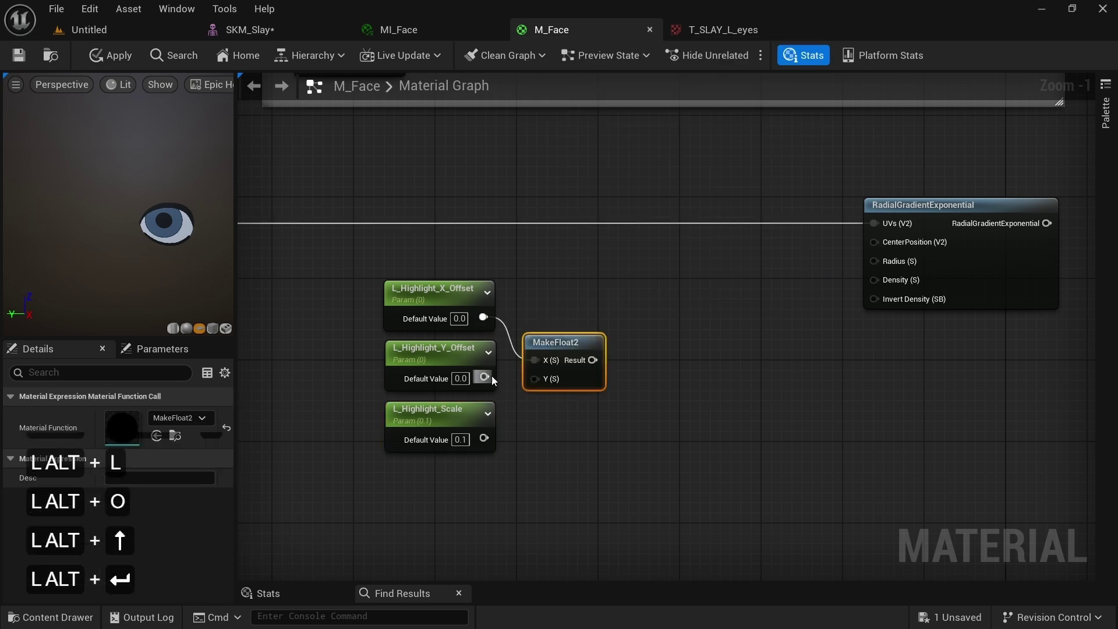
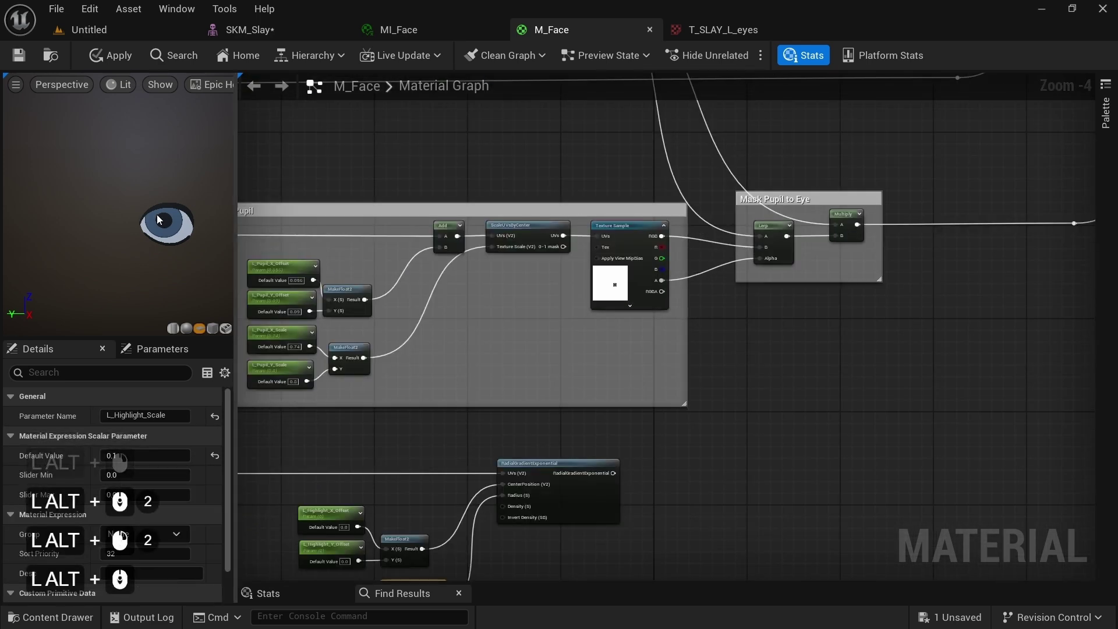
Step: Add the radial gradient to the pupil result and feed the sum into Lerp B
left_click(664, 242)
scroll("down", 3)
key("alt+a")
key("alt+d")
key("alt+d")
left_click(744, 123)
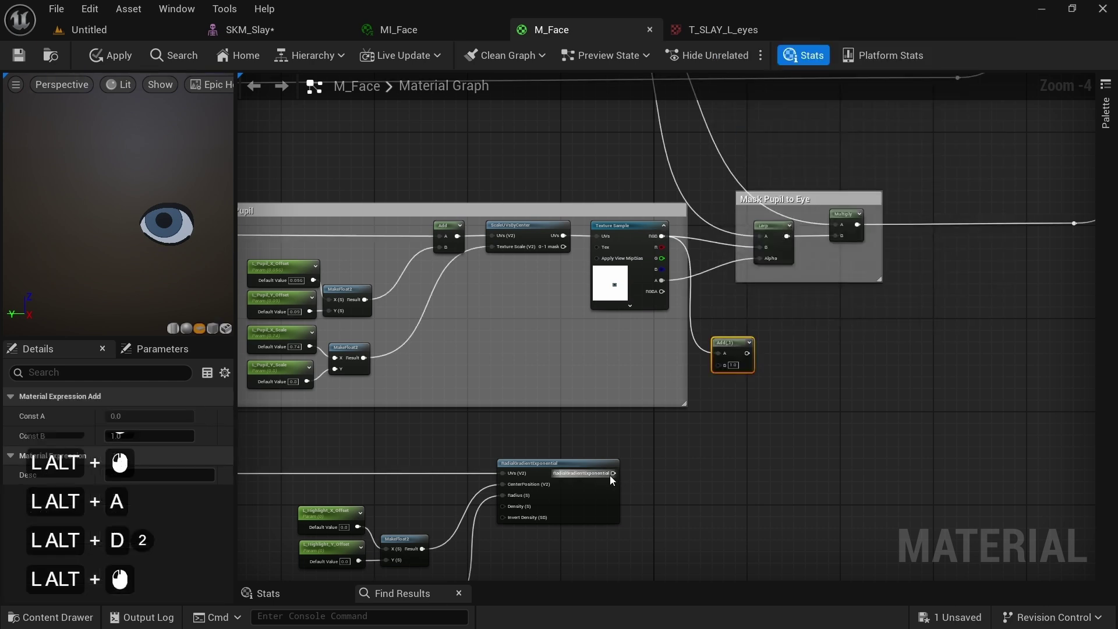
double_click(616, 479)
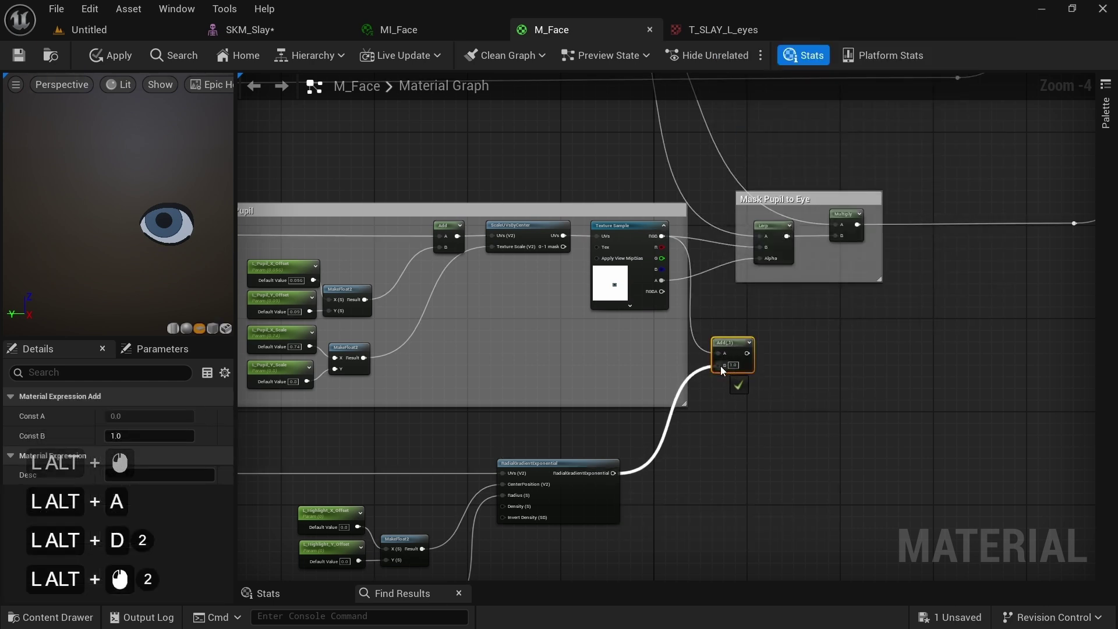
right_click(740, 358)
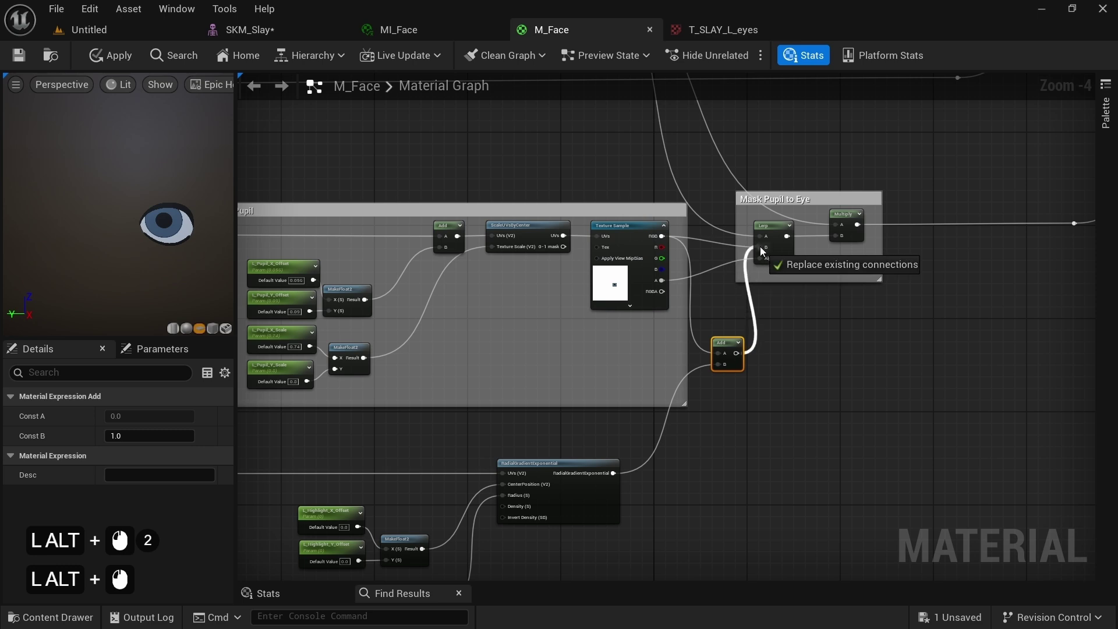
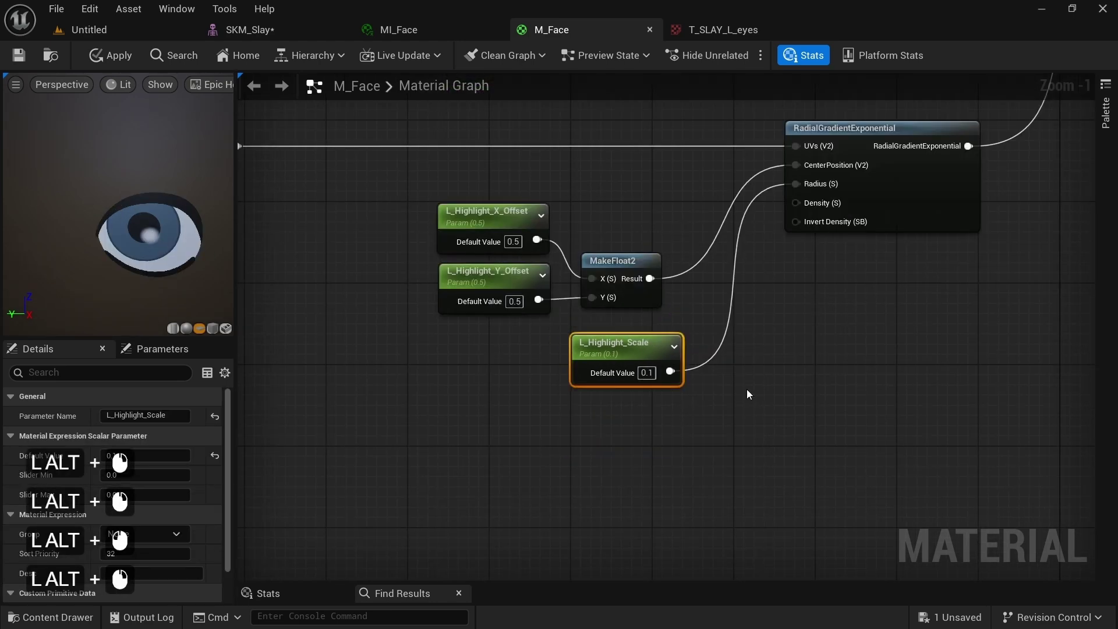
right_click(750, 392)
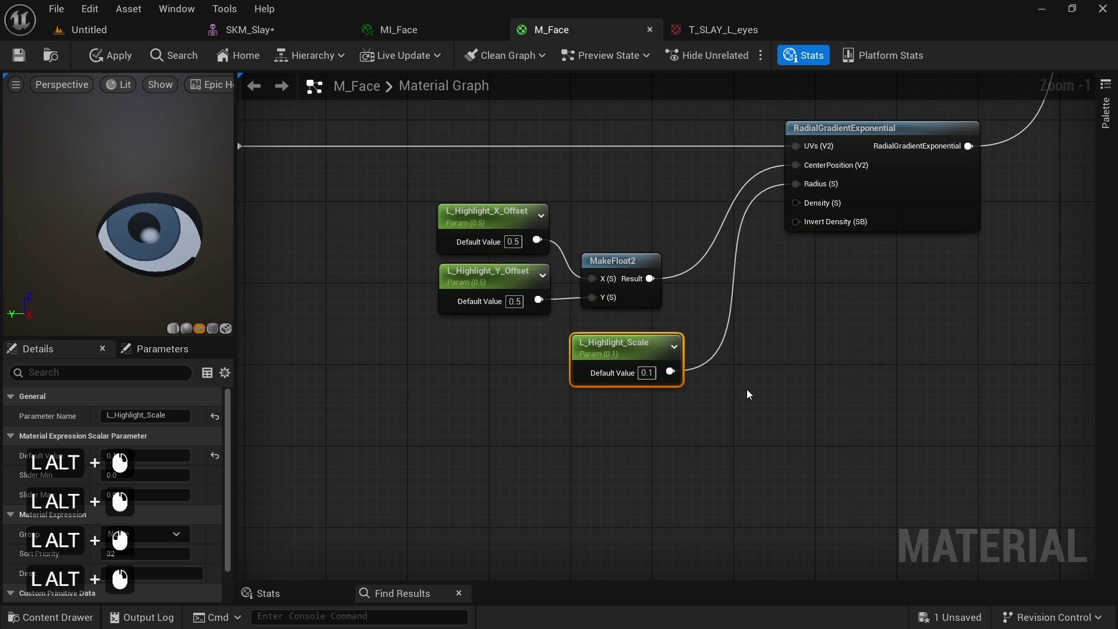
left_click(811, 205)
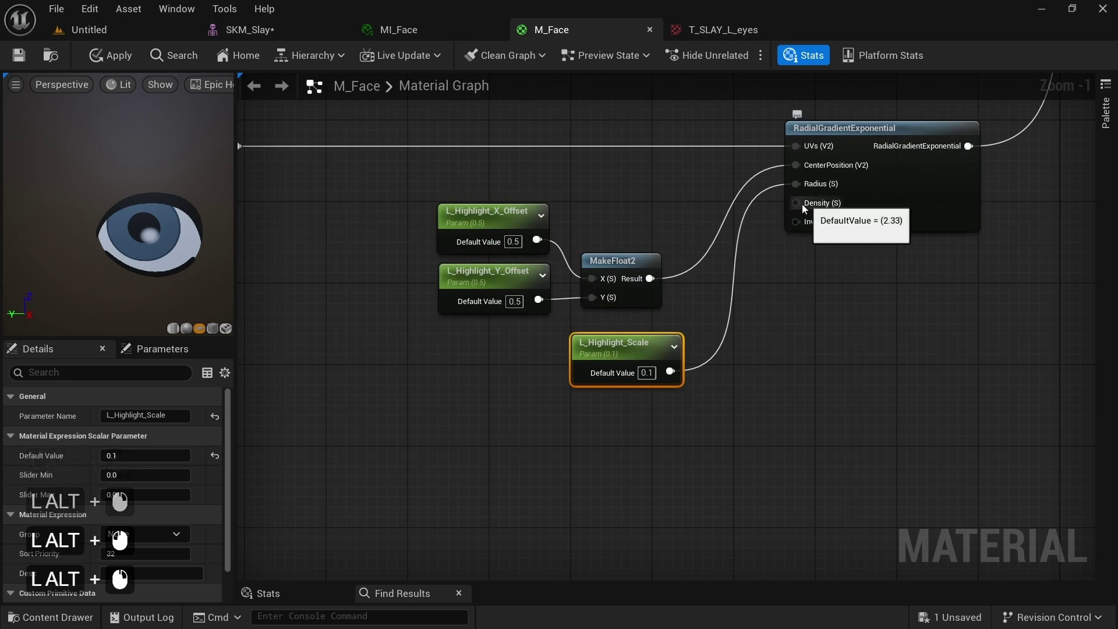
left_click(660, 440)
Step: Place a constant below the highlight scale parameter to drive the gradient density
key("alt+q")
key("alt+1")
right_click(618, 426)
left_click(617, 425)
left_click(644, 437)
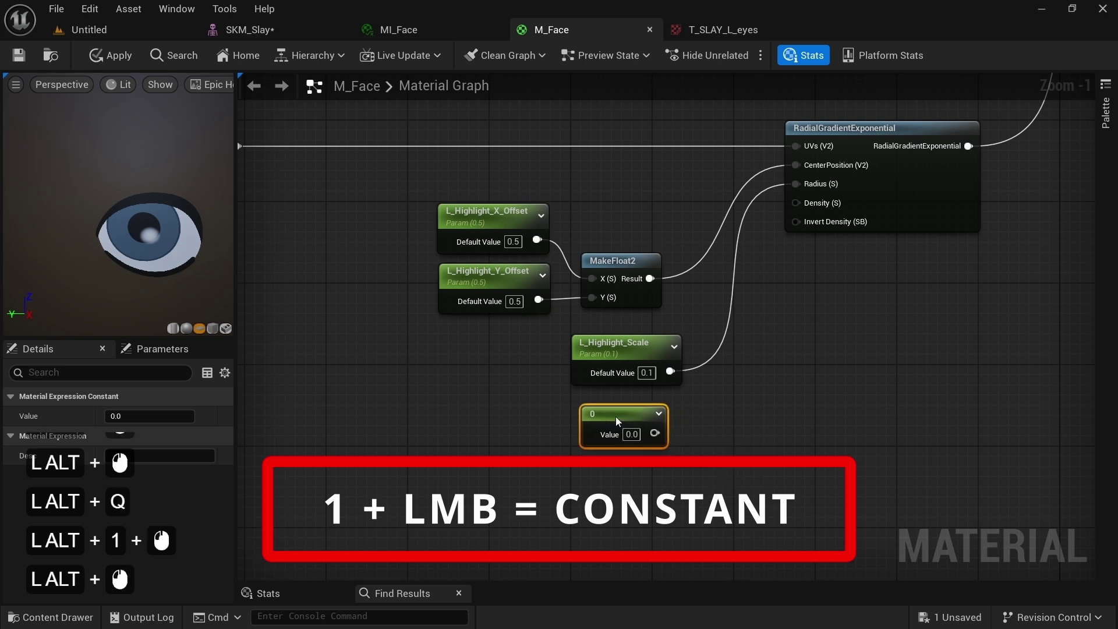
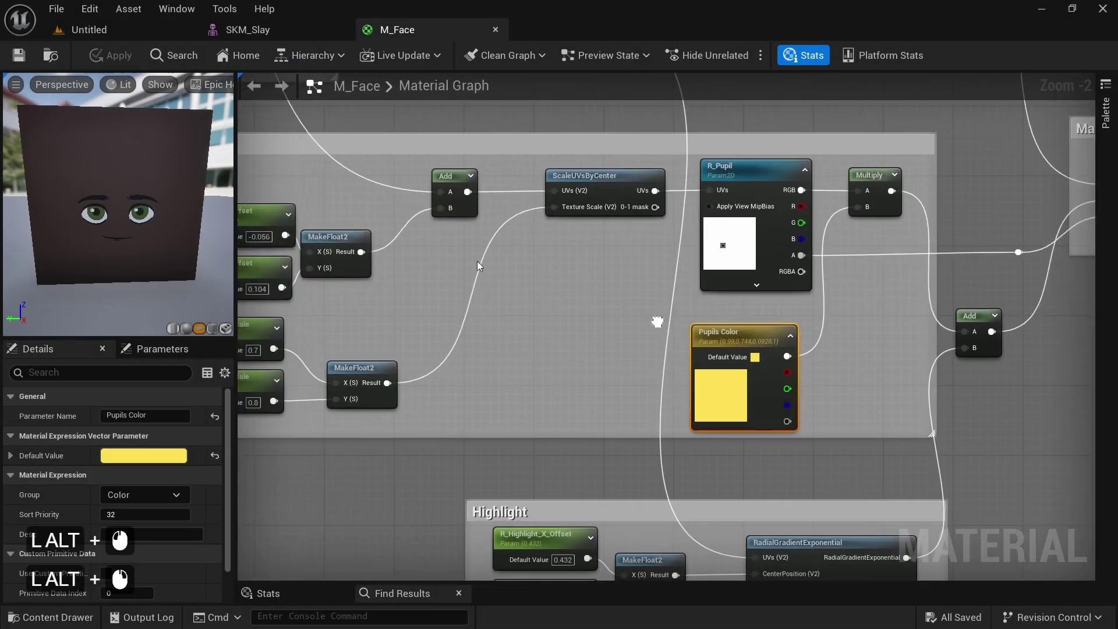
Step: Switch to the SKM_Slay mesh with MI_Face showing highlight offsets 0.296 and 0.336
middle_click(476, 259)
middle_click(476, 258)
right_click(512, 294)
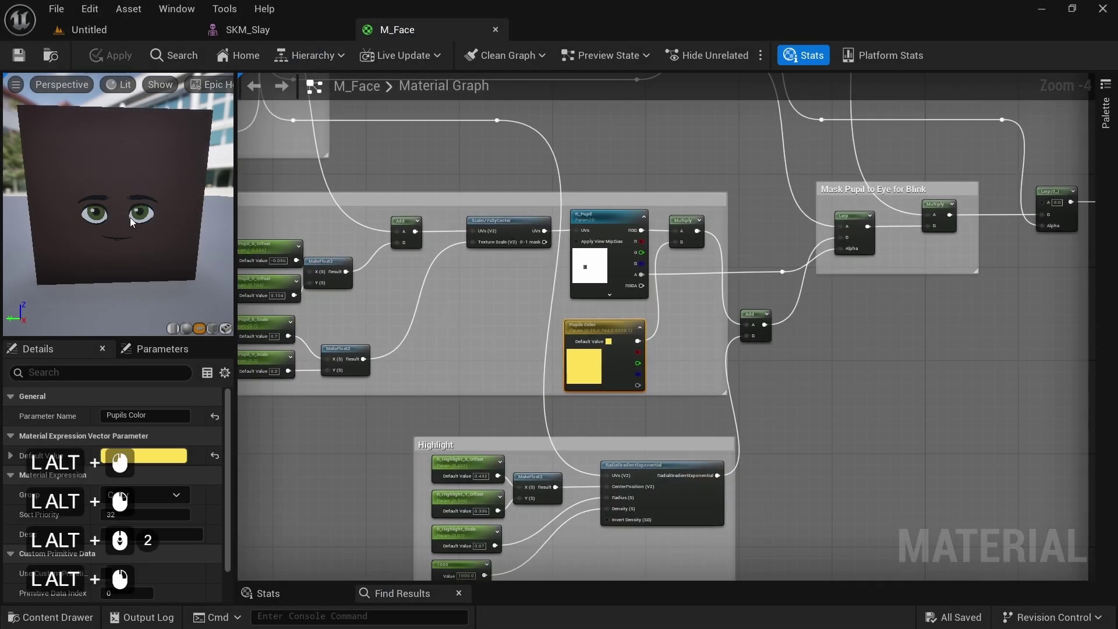
middle_click(134, 220)
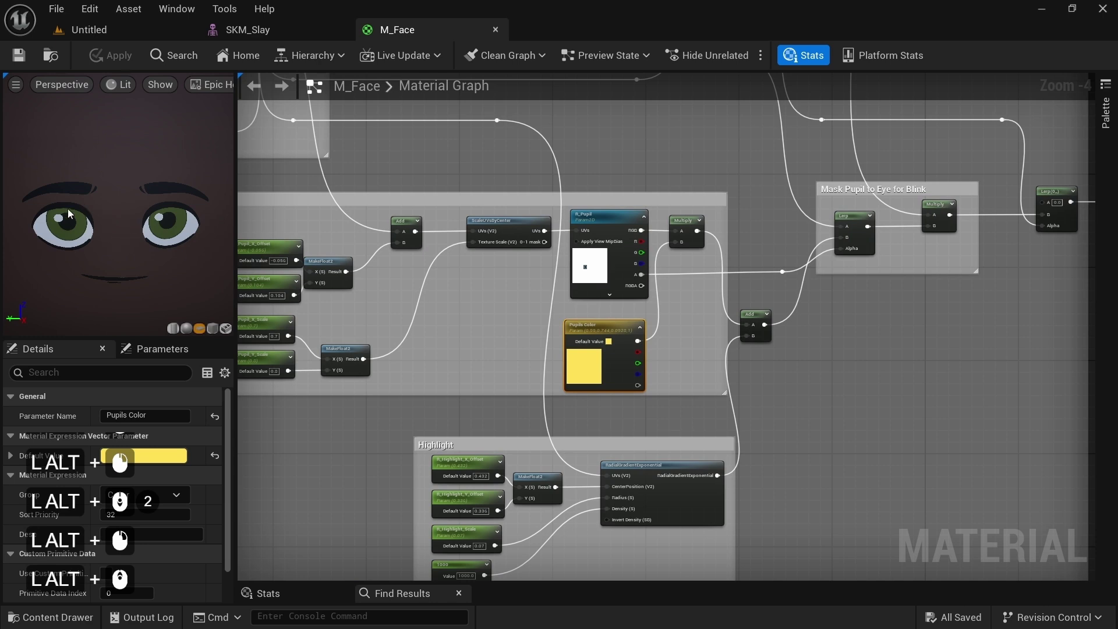
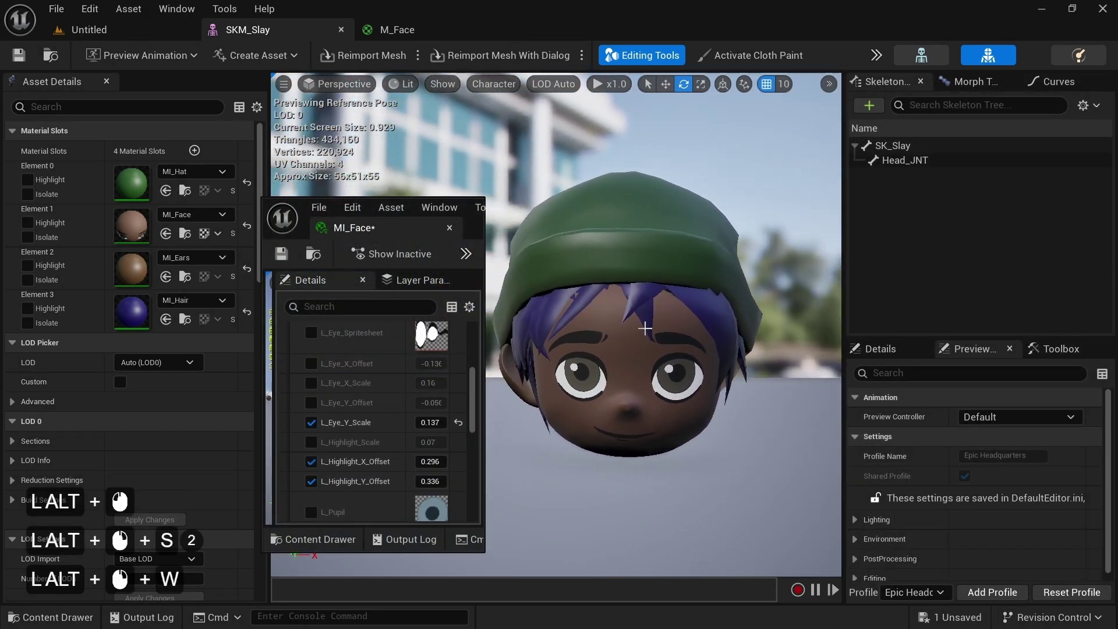
Step: Show the SKM_Slay skeleton's Curves panel via Window > Curves and start adding a new curve
key("alt+s")
key("alt+w")
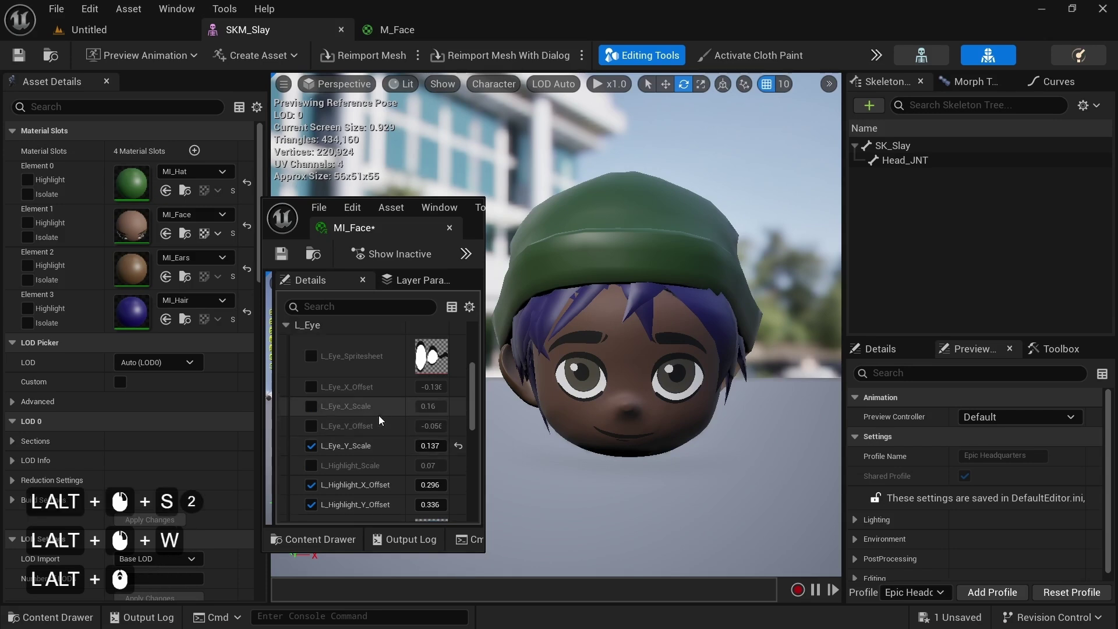
left_click(383, 420)
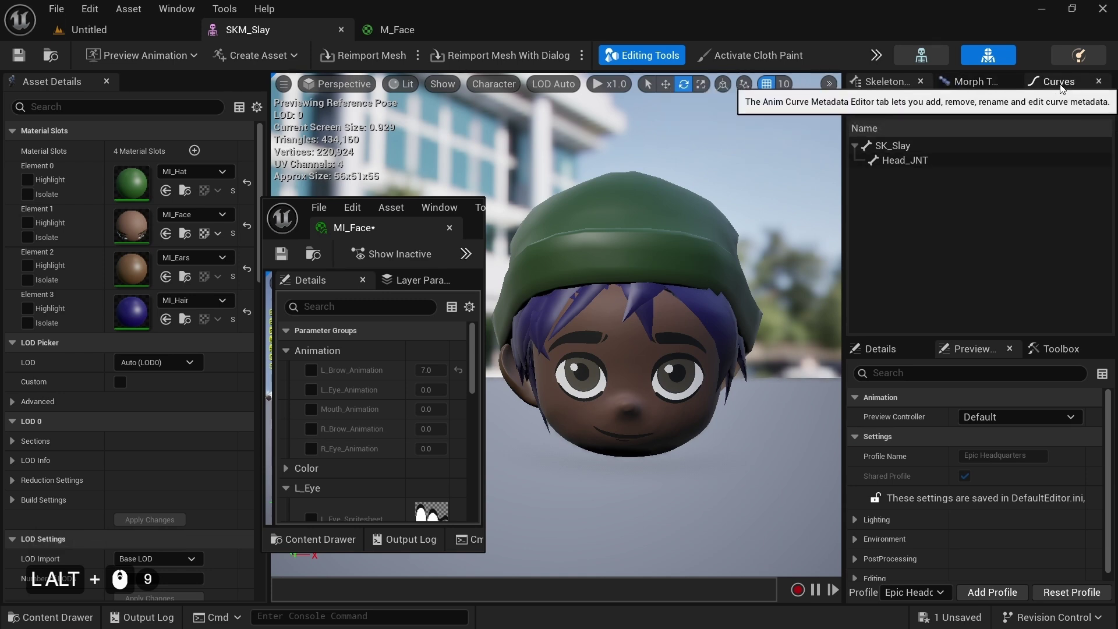
left_click(1064, 86)
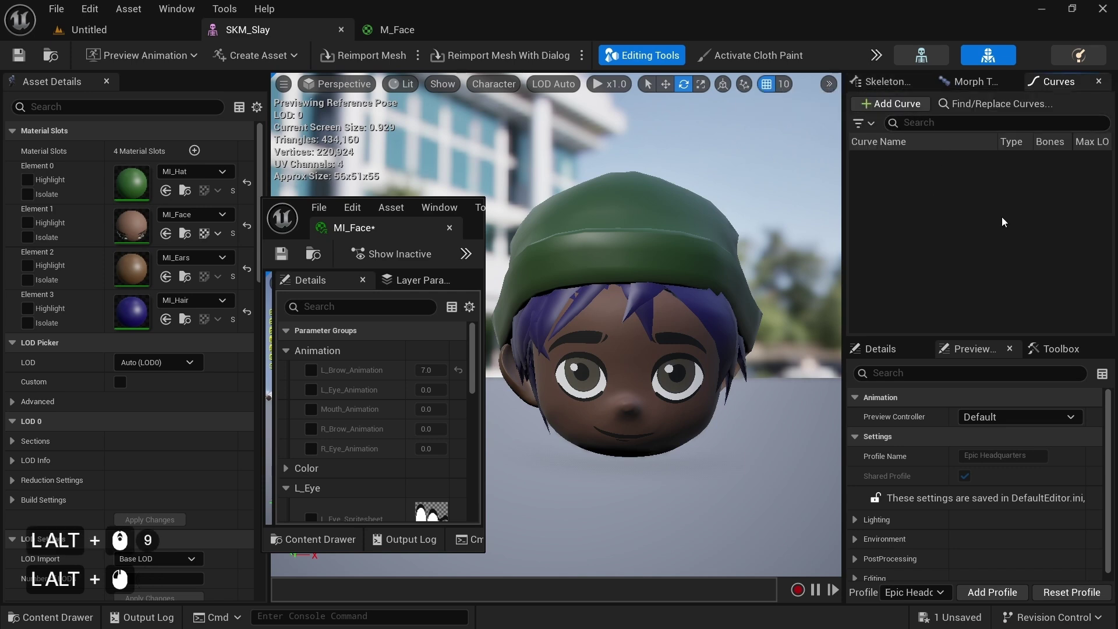
left_click(177, 15)
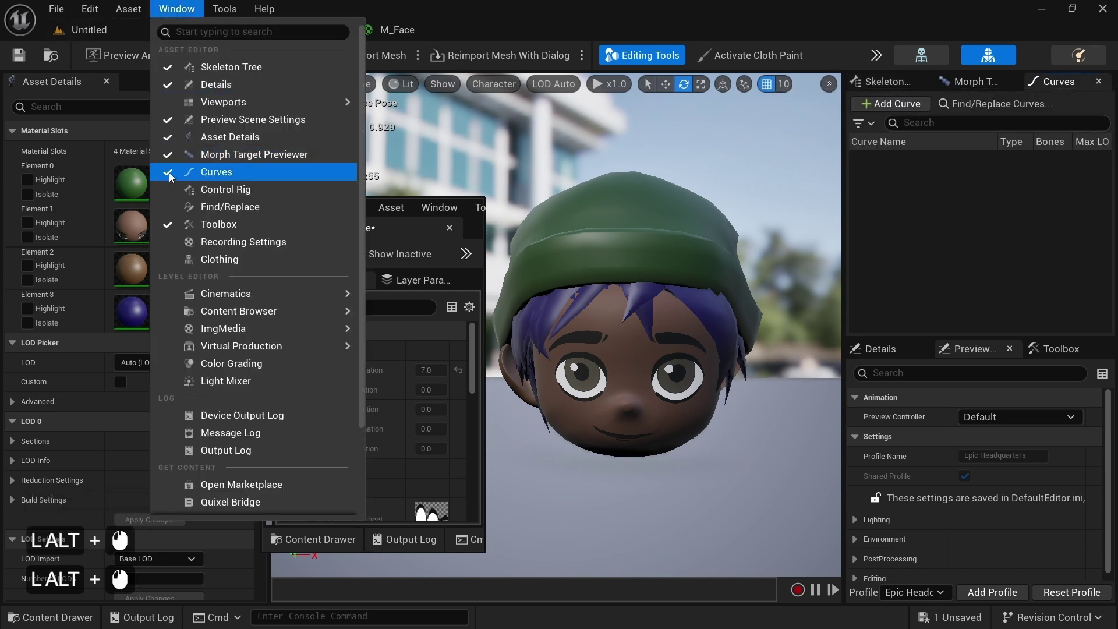
left_click(912, 230)
left_click(905, 106)
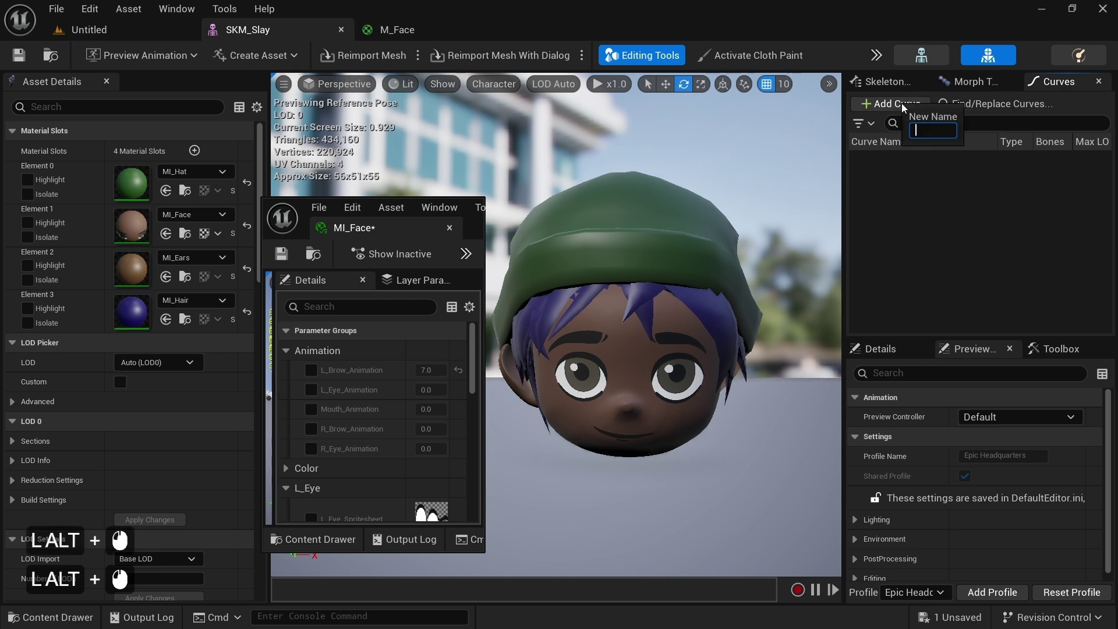
Step: Create the L_Eye_Animation curve
key("shift+alt+l")
key("shift+alt+-")
key("shift+alt+e")
key("alt+y")
key("shift+alt+-")
key("shift+alt+a")
key("alt+n")
key("alt+i")
key("alt+m")
key("alt+t")
key("alt+i")
key("alt+o")
key("alt+n")
key("alt+Return")
Step: Create the R_Eye_Animation curve
double_click(879, 185)
left_click(918, 280)
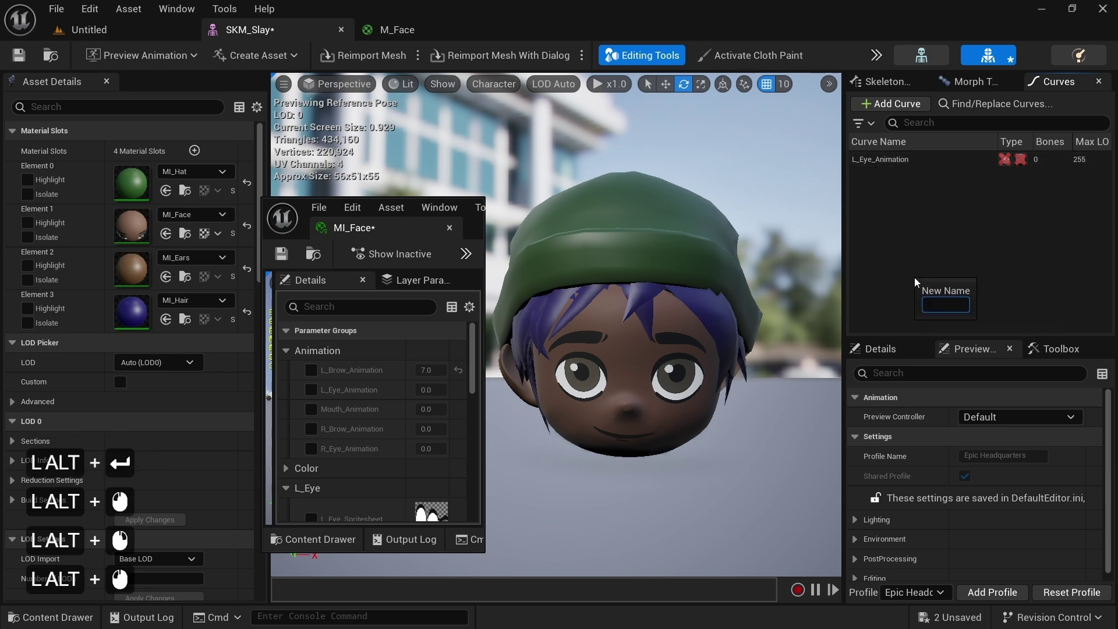
key("shift+alt+r")
key("shift+alt+-")
key("shift+alt+e")
key("alt+y")
key("shift+alt+-")
key("shift+alt+a")
key("alt+n")
key("alt+e")
key("alt+i")
key("alt+o")
key("alt+n")
key("alt+Return")
Step: Create the L_Eye_X_Offset curve, copying its name for reuse
scroll("down", 3)
double_click(937, 226)
left_click(996, 321)
key("shift+alt+l")
key("shift+alt+-")
key("shift+alt+e")
key("shift+alt+y")
key("alt+BackSpace")
key("shift+alt+-")
key("shift+alt+x")
key("shift+alt+-")
key("shift+alt+o")
key("alt+f")
key("alt+s")
key("alt+t")
key("ctrl+alt+a")
key("ctrl+alt+c")
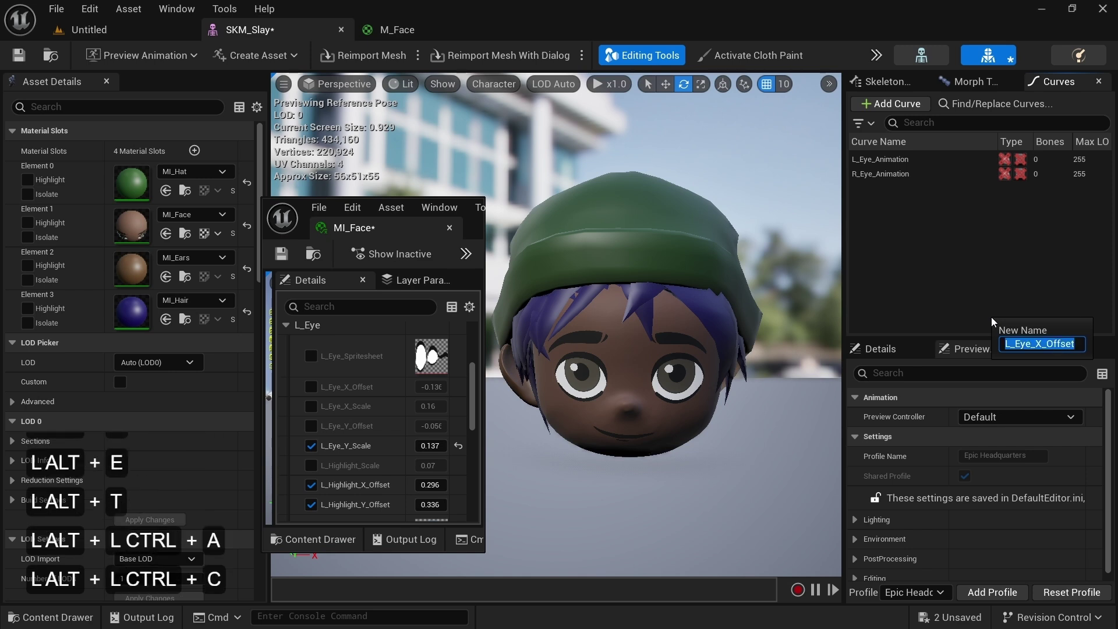
key("alt+Return")
Step: Create the L_Eye_Y_Offset curve by pasting and editing the copied name
double_click(900, 240)
left_click(941, 337)
key("ctrl+alt+v")
key("alt+Left")
key("alt+Left")
key("alt+Left")
key("alt+BackSpace")
key("shift+alt+y")
key("alt+Return")
key("shift+alt+l")
Step: Create the remaining pupil and highlight X/Y offset curves
left_click(985, 358)
key("alt+h")
key("alt+t")
key("shift+alt+-")
key("shift+alt+o")
key("alt+f")
key("alt+s")
key("alt+e")
key("alt+t")
key("alt+Return")
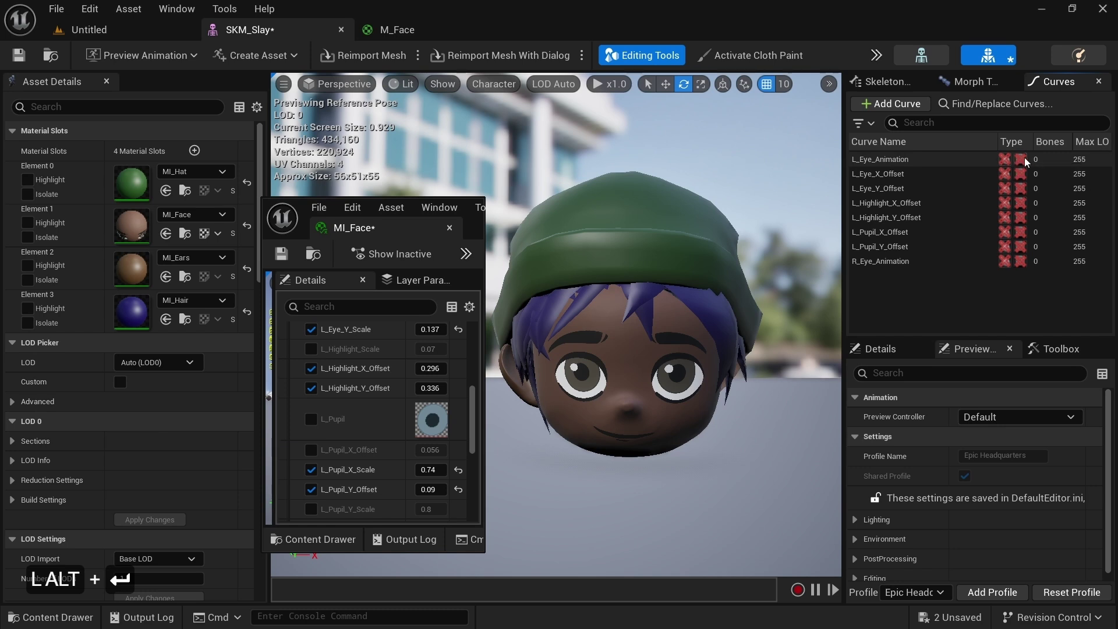
Step: Flag all eight eye, pupil and highlight curves as material curves
left_click(1028, 164)
left_click(1024, 179)
left_click(1024, 195)
left_click(1026, 210)
left_click(1024, 225)
left_click(1025, 245)
left_click(1024, 253)
left_click(1022, 269)
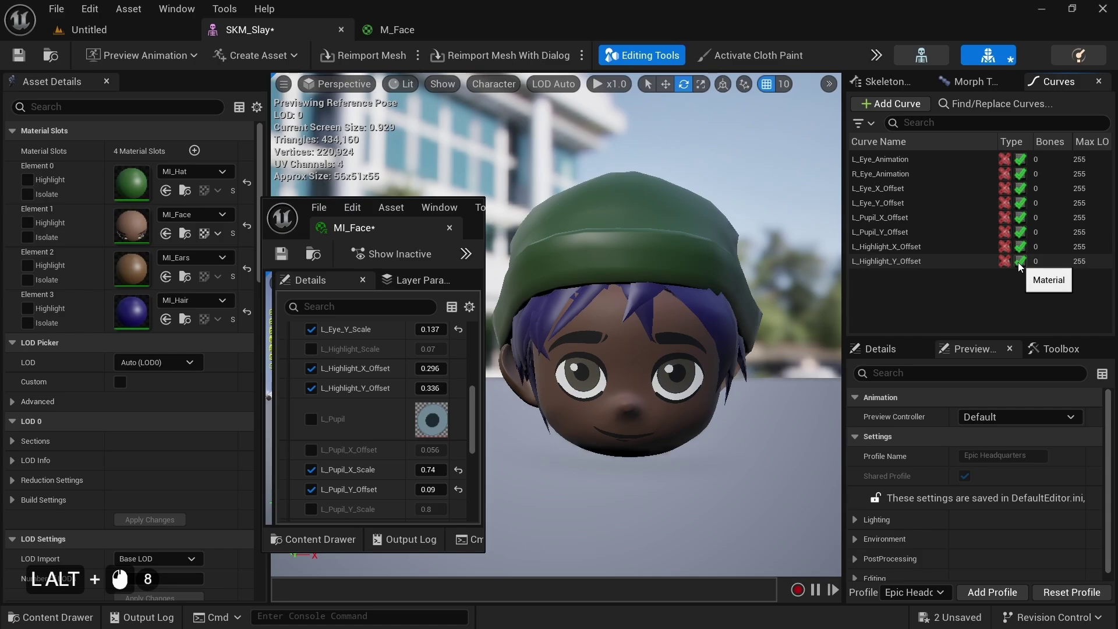
key("alt+8")
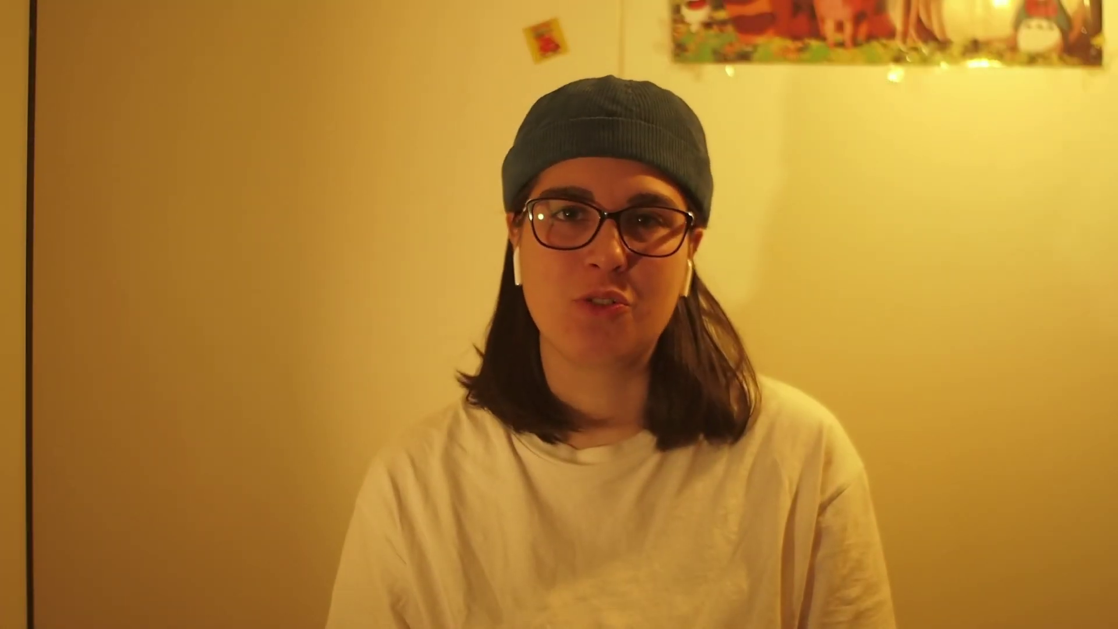